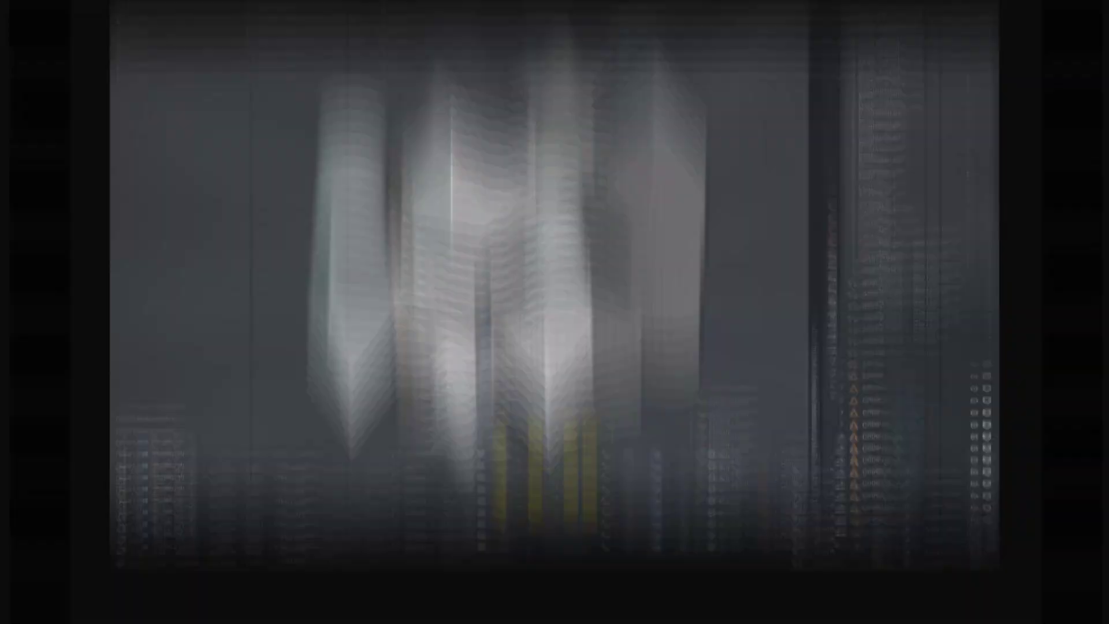
Give the selected Plane a new material named kids_coloring.
{"action": "left_click", "coordinate": [403, 268]}
{"action": "double_click", "coordinate": [904, 522]}
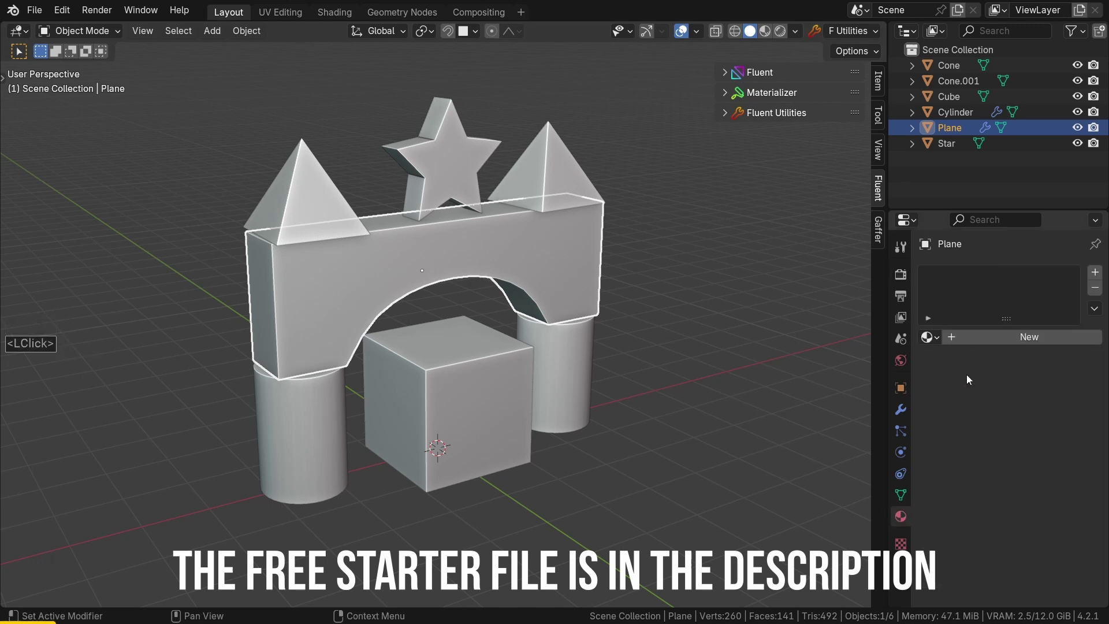
{"action": "left_click", "coordinate": [993, 342]}
{"action": "left_click", "coordinate": [993, 342]}
{"action": "double_click", "coordinate": [993, 342]}
{"action": "type", "text": "kids_coloring"}
{"action": "key", "text": "Return"}
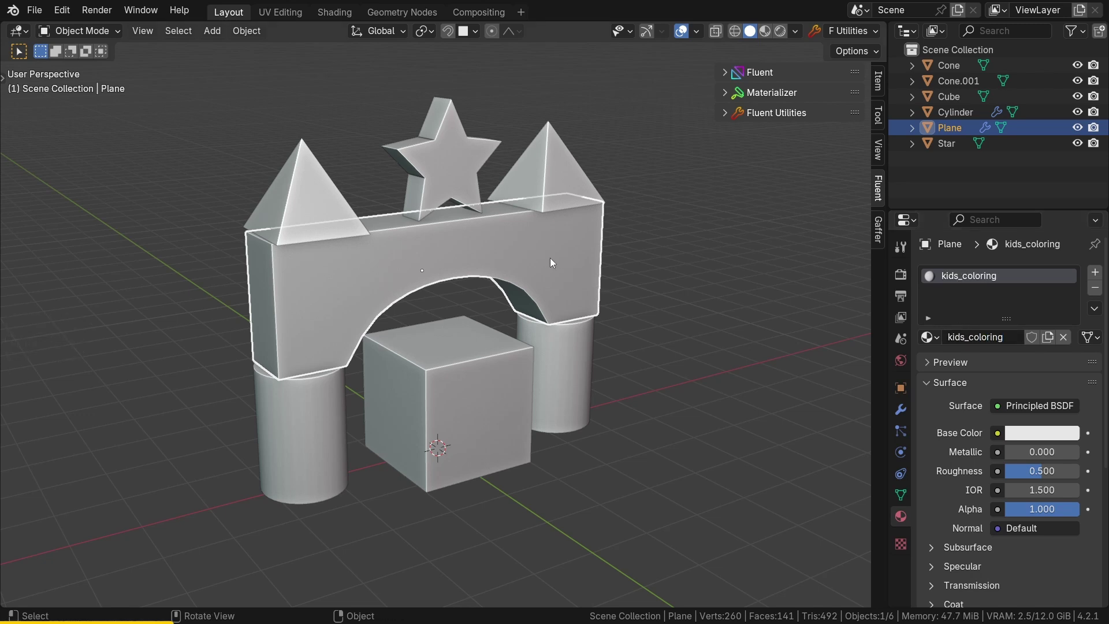
Link the kids_coloring material to all six castle blocks via Ctrl+L Link Materials.
{"action": "key", "text": "a"}
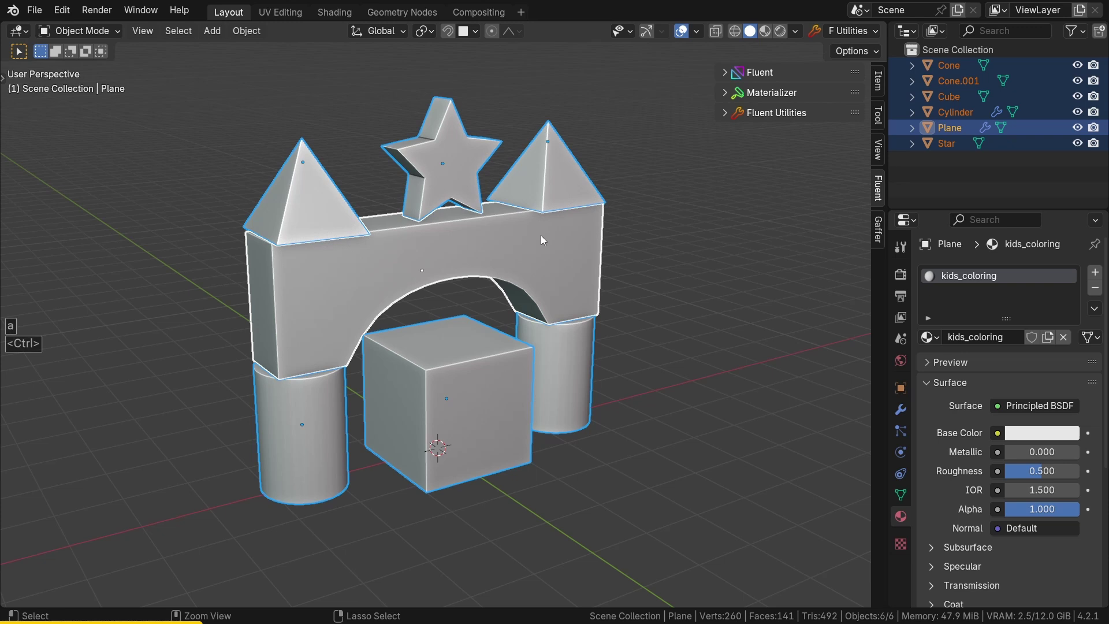
{"action": "key", "text": "ctrl+i"}
{"action": "left_click", "coordinate": [521, 240]}
{"action": "left_click", "coordinate": [521, 240]}
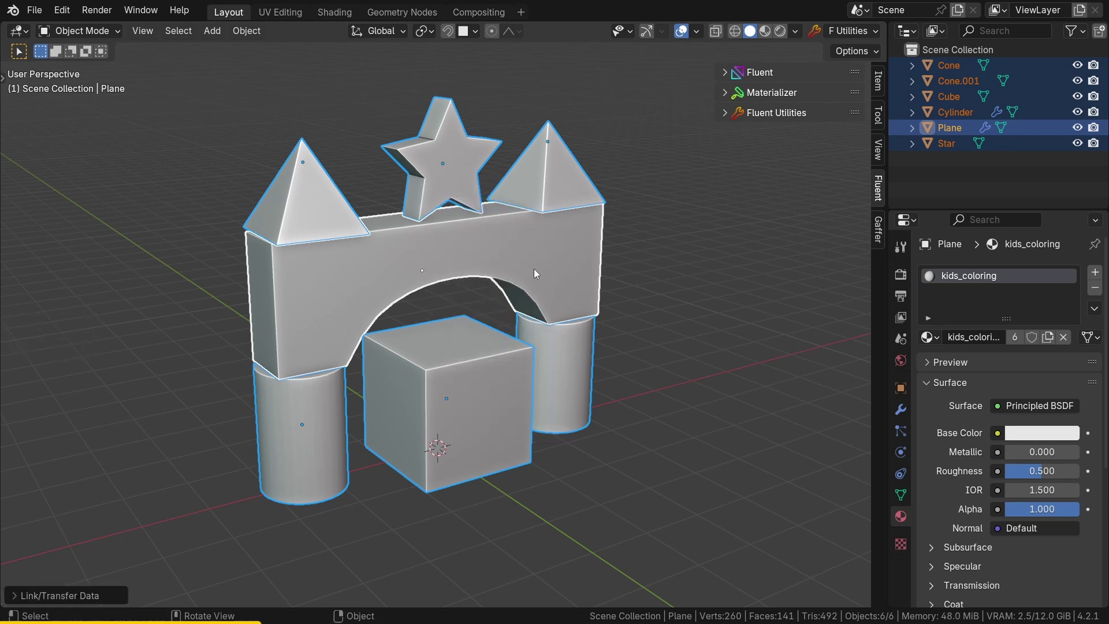
{"action": "left_click", "coordinate": [342, 12]}
Switch the viewport shading to Rendered preview.
{"action": "key", "text": "z"}
{"action": "middle_click", "coordinate": [195, 265]}
{"action": "middle_click", "coordinate": [202, 261]}
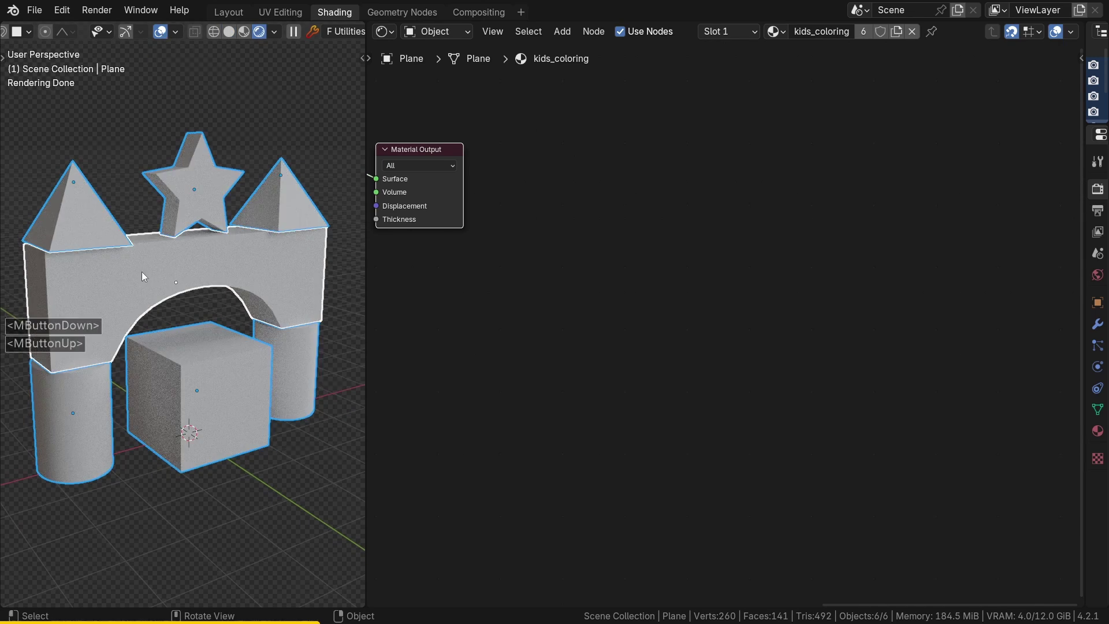
{"action": "left_click", "coordinate": [147, 276]}
{"action": "left_click", "coordinate": [168, 37]}
{"action": "middle_click", "coordinate": [416, 261]}
{"action": "middle_click", "coordinate": [572, 295]}
{"action": "left_click", "coordinate": [649, 249]}
{"action": "left_click", "coordinate": [824, 230]}
{"action": "left_click", "coordinate": [632, 246]}
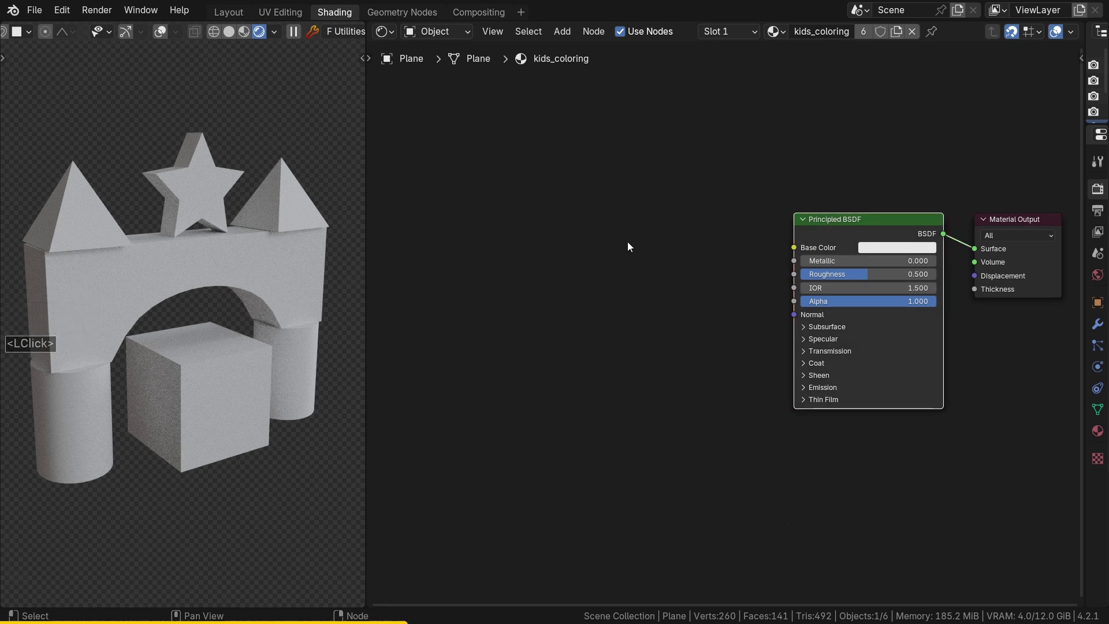
Add a Fluent Layer node wired into every input of the Principled BSDF.
{"action": "key", "text": "f"}
{"action": "left_click", "coordinate": [464, 259]}
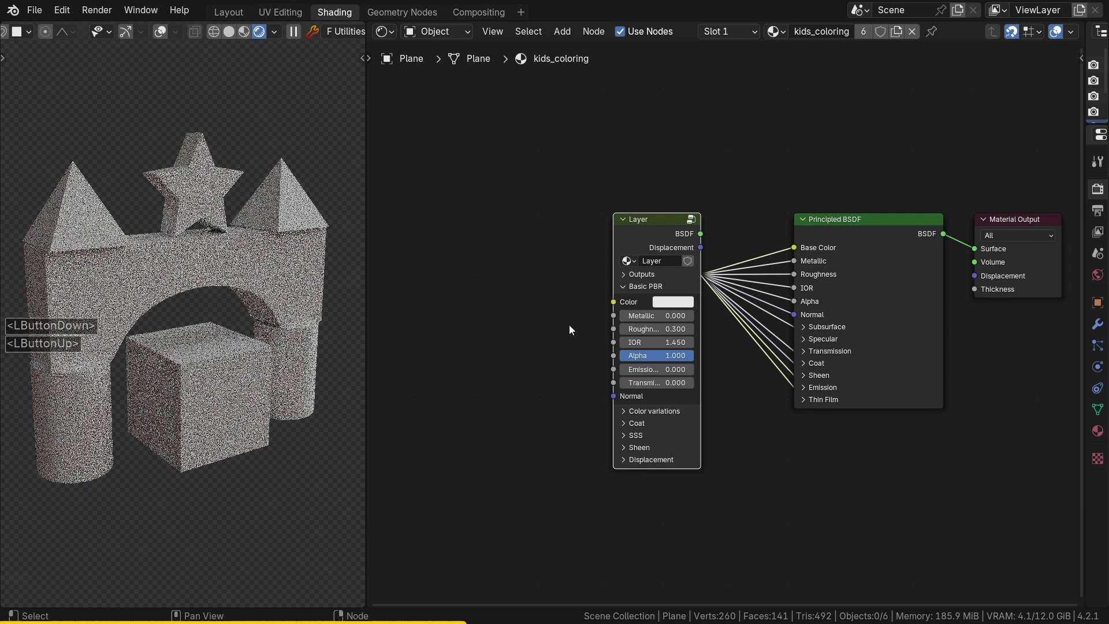
{"action": "scroll", "scroll_direction": "up", "scroll_amount": 3}
{"action": "middle_click", "coordinate": [572, 301]}
{"action": "middle_click", "coordinate": [655, 269]}
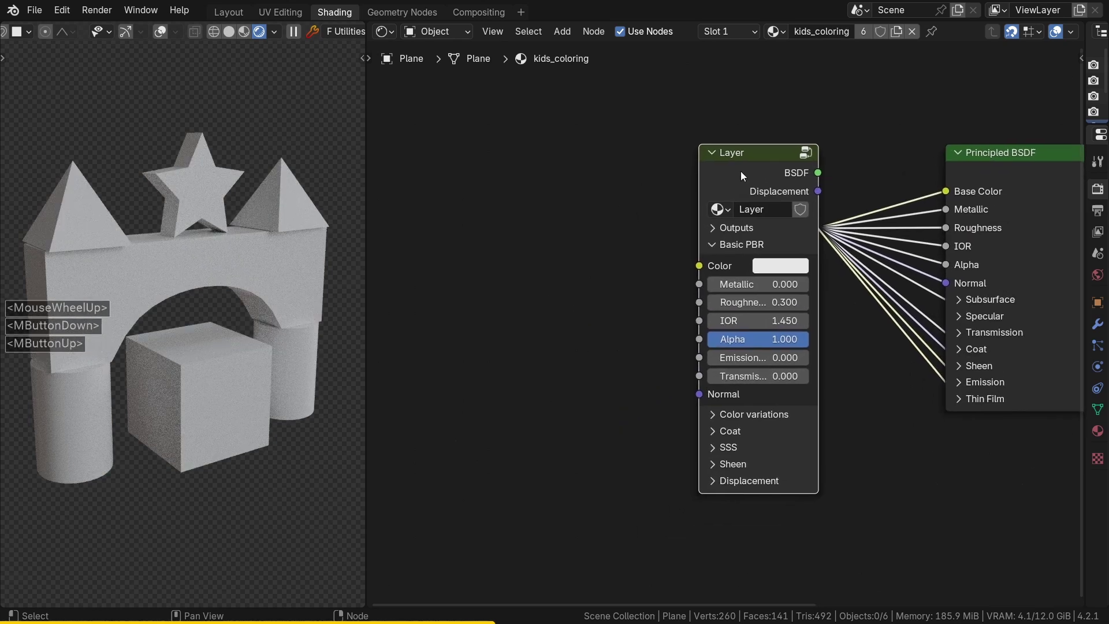
{"action": "left_click", "coordinate": [746, 175]}
Add the Seyes pattern from Fluent's Man made library and feed its Color into the Layer Color.
{"action": "key", "text": "n"}
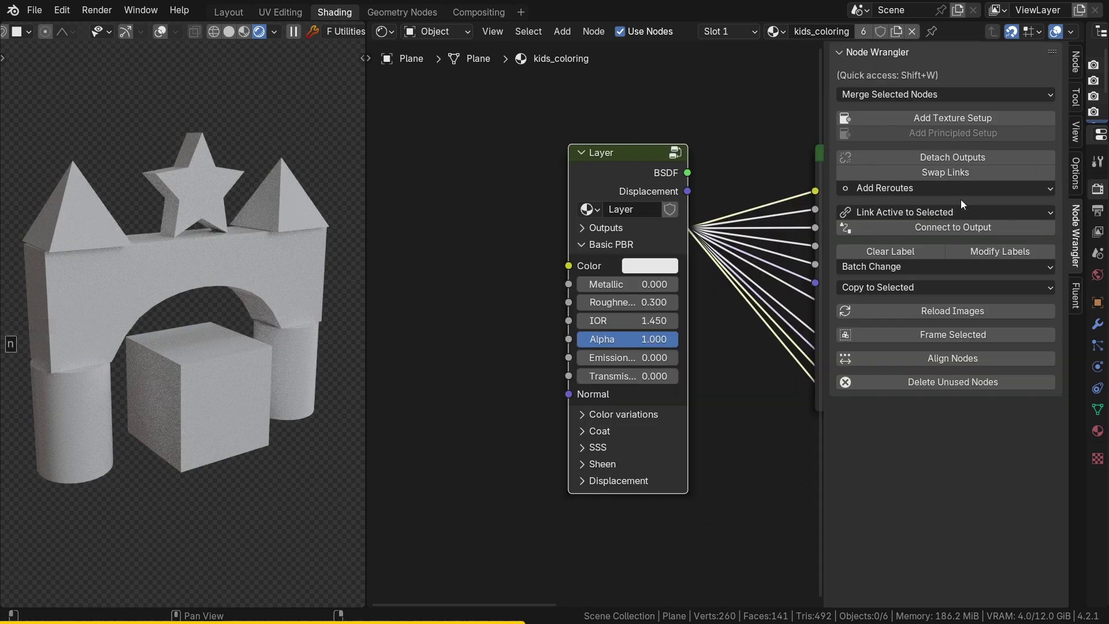
{"action": "left_click", "coordinate": [1081, 295]}
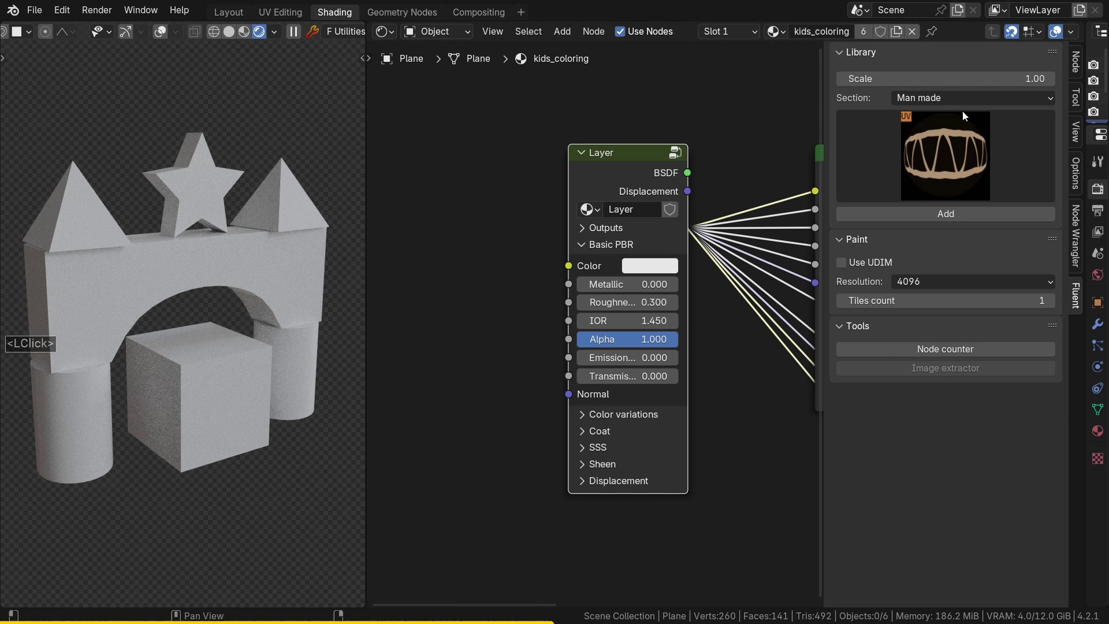
{"action": "left_click", "coordinate": [963, 97]}
{"action": "double_click", "coordinate": [950, 290]}
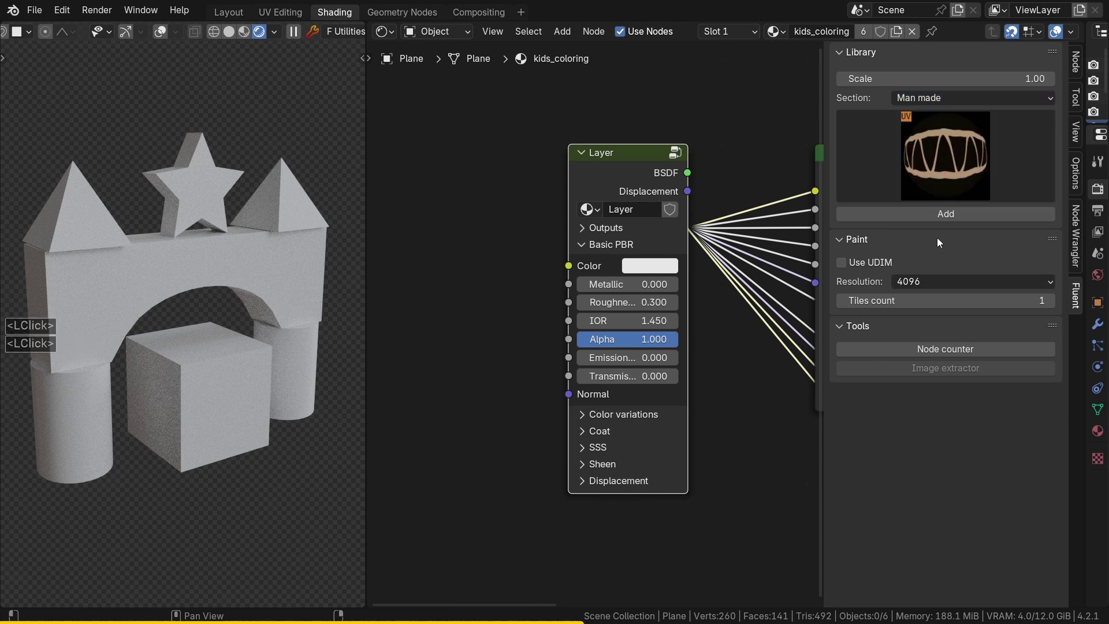
{"action": "left_click", "coordinate": [939, 164]}
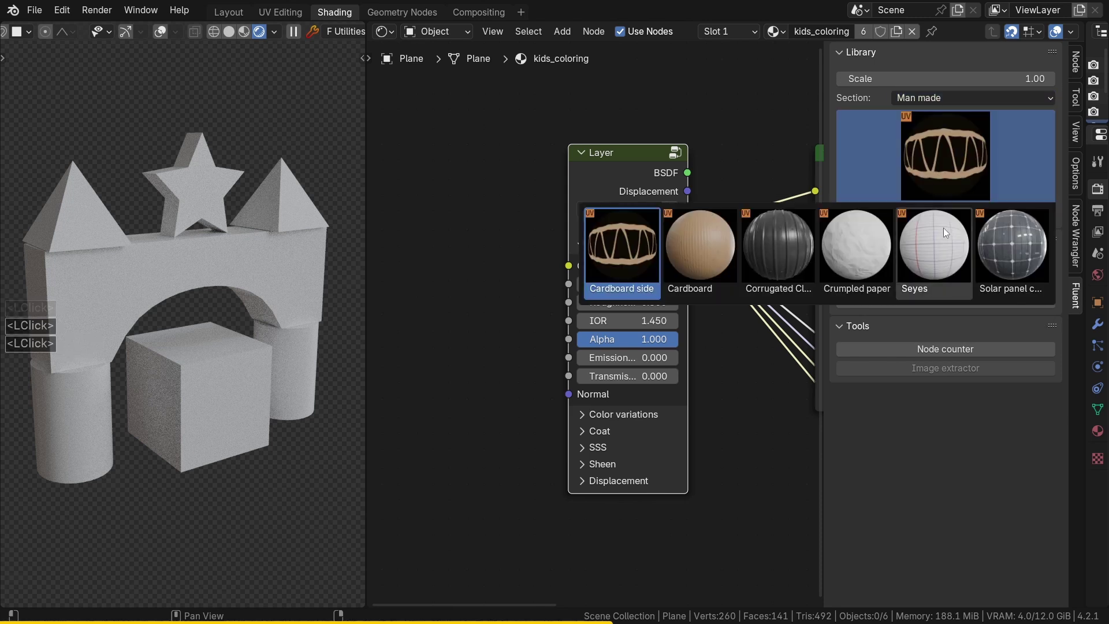
{"action": "left_click", "coordinate": [938, 266]}
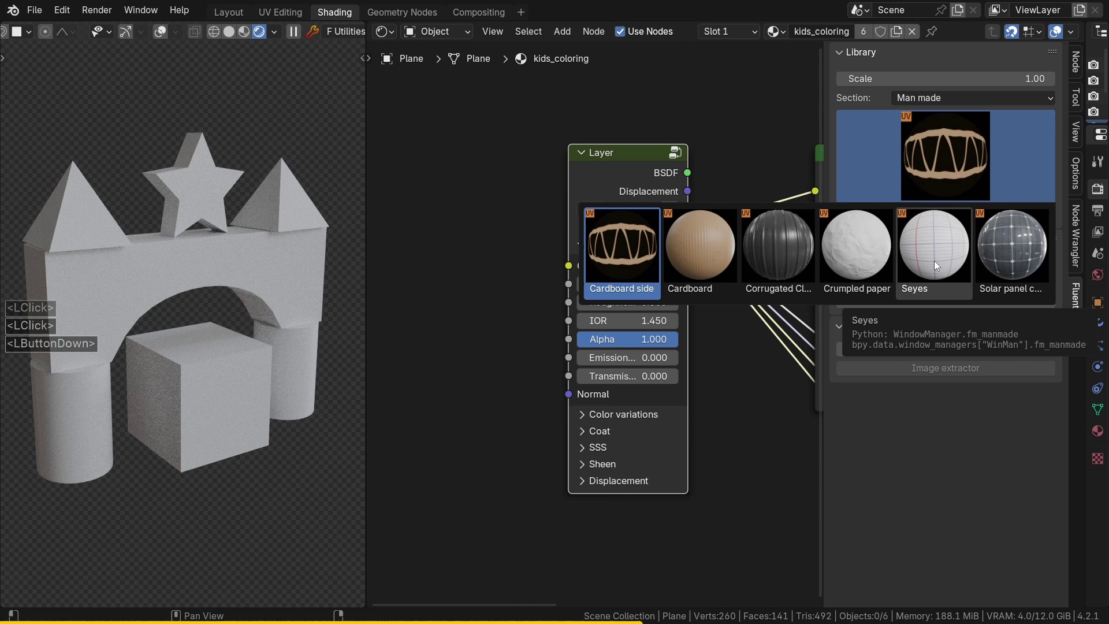
{"action": "left_click", "coordinate": [938, 266]}
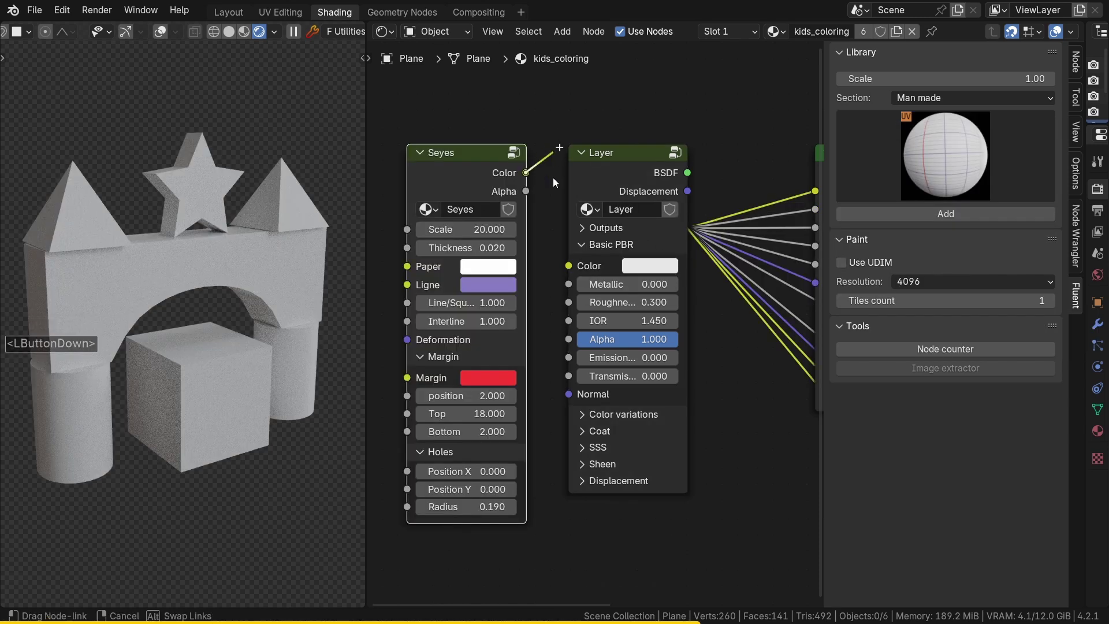
{"action": "left_click", "coordinate": [572, 275]}
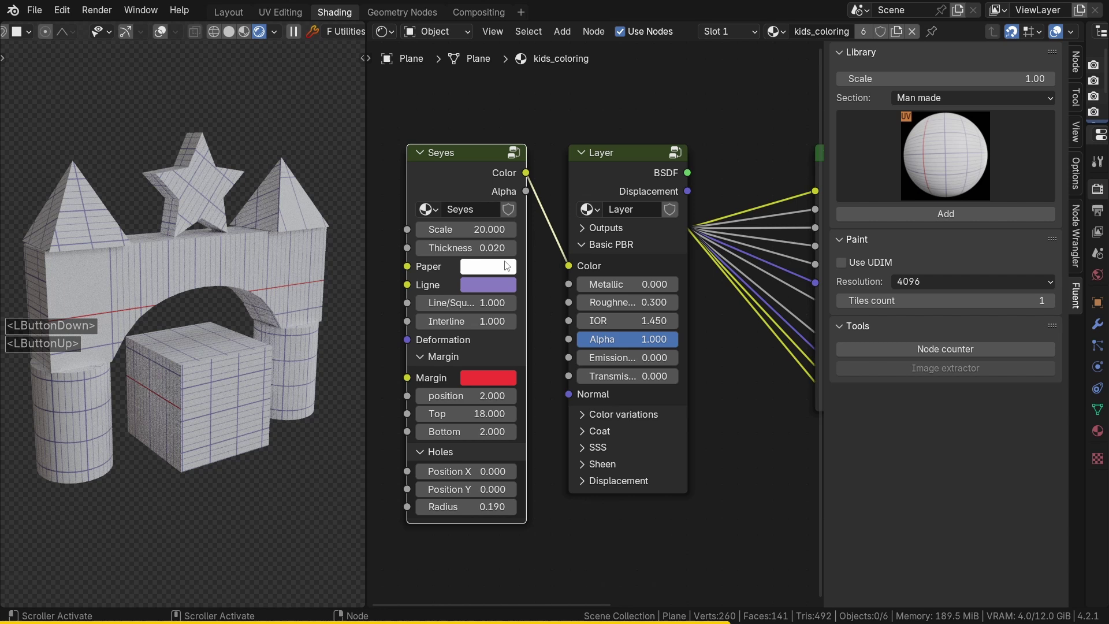
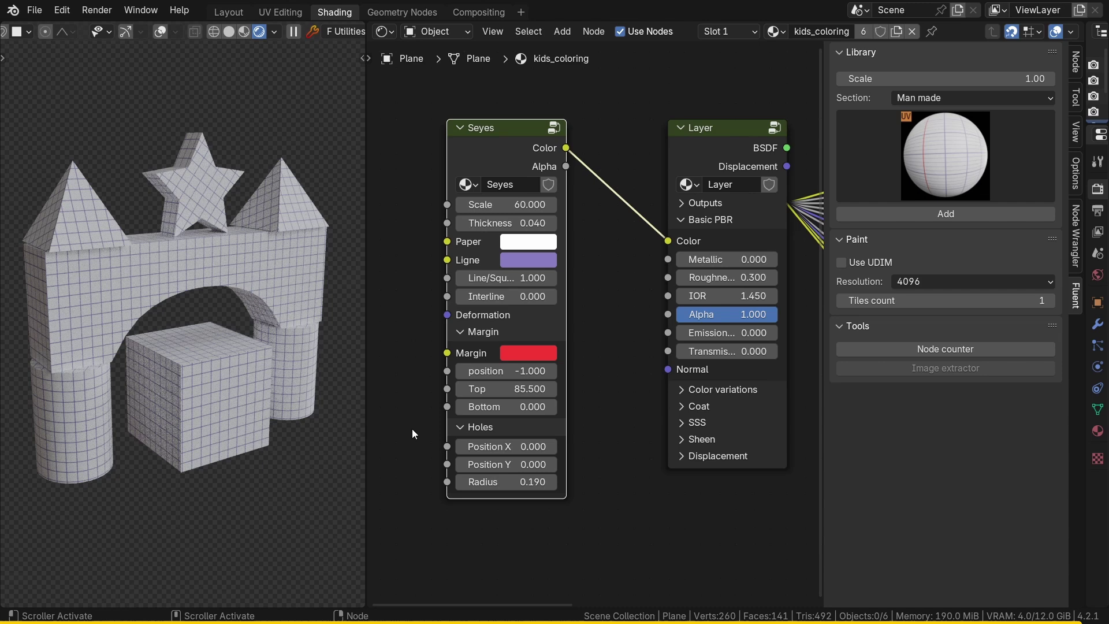
Hide the node editor sidebar to make room for the Voronoi texture.
{"action": "key", "text": "n"}
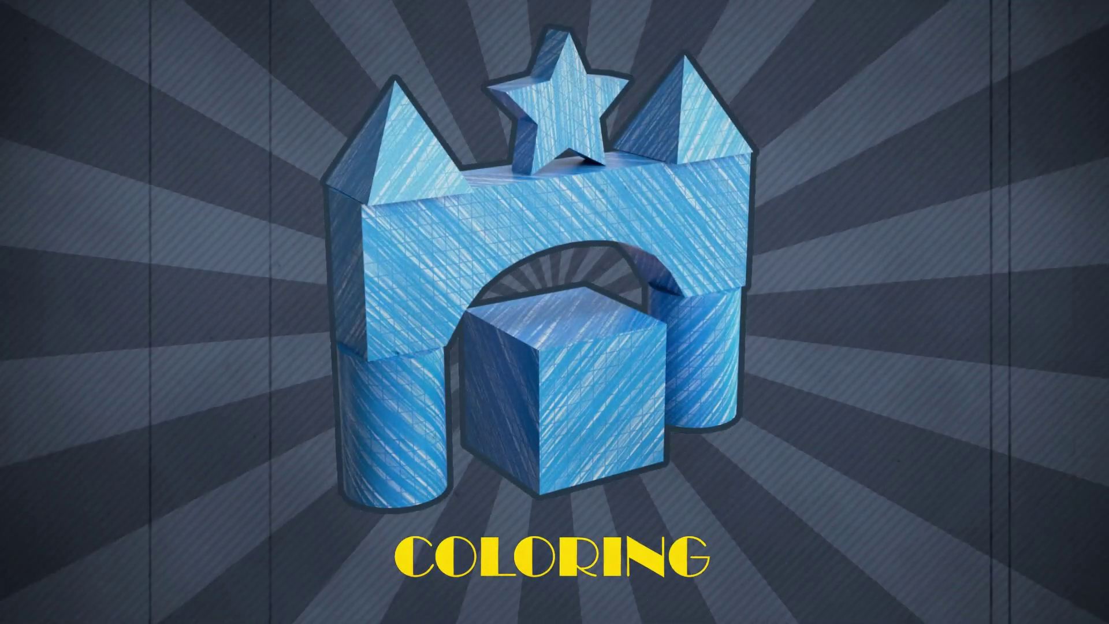
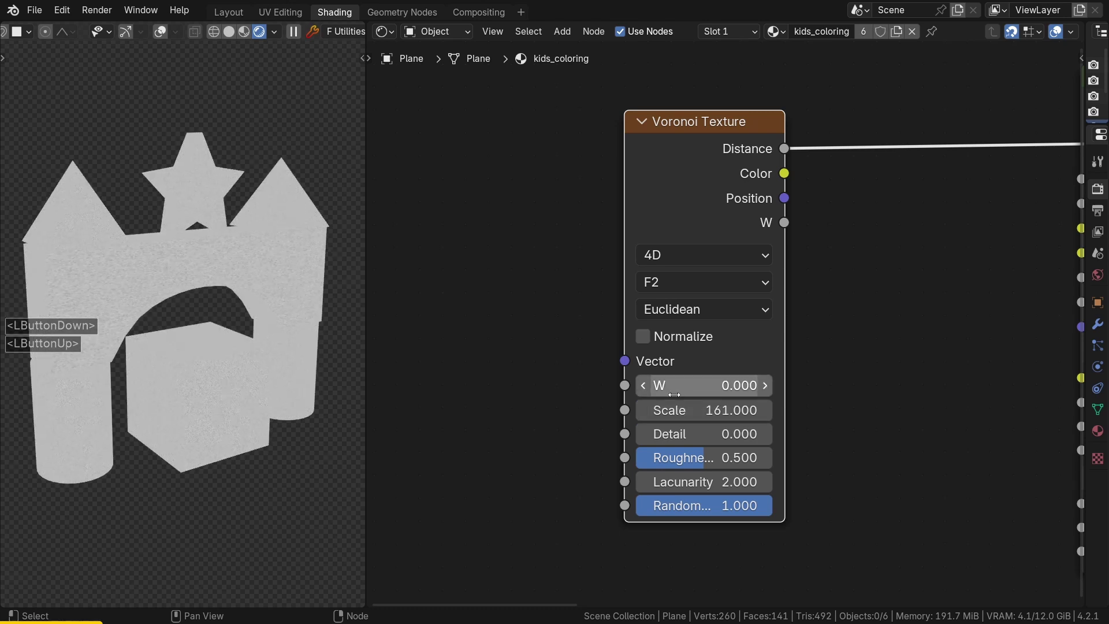
Add a Texture Coordinate node and connect its UV output to the Voronoi Vector.
{"action": "middle_click", "coordinate": [879, 222]}
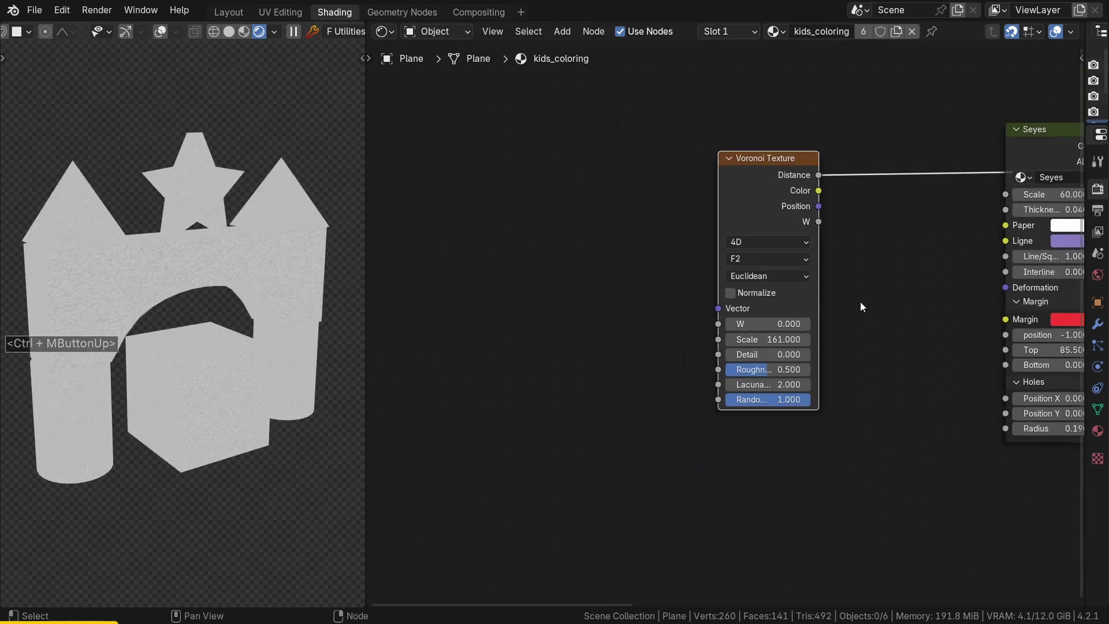
{"action": "left_click", "coordinate": [601, 235]}
{"action": "key", "text": "shift+a"}
{"action": "left_click", "coordinate": [599, 235]}
{"action": "type", "text": "texture"}
{"action": "key", "text": "space"}
{"action": "type", "text": "oo"}
{"action": "key", "text": "Return"}
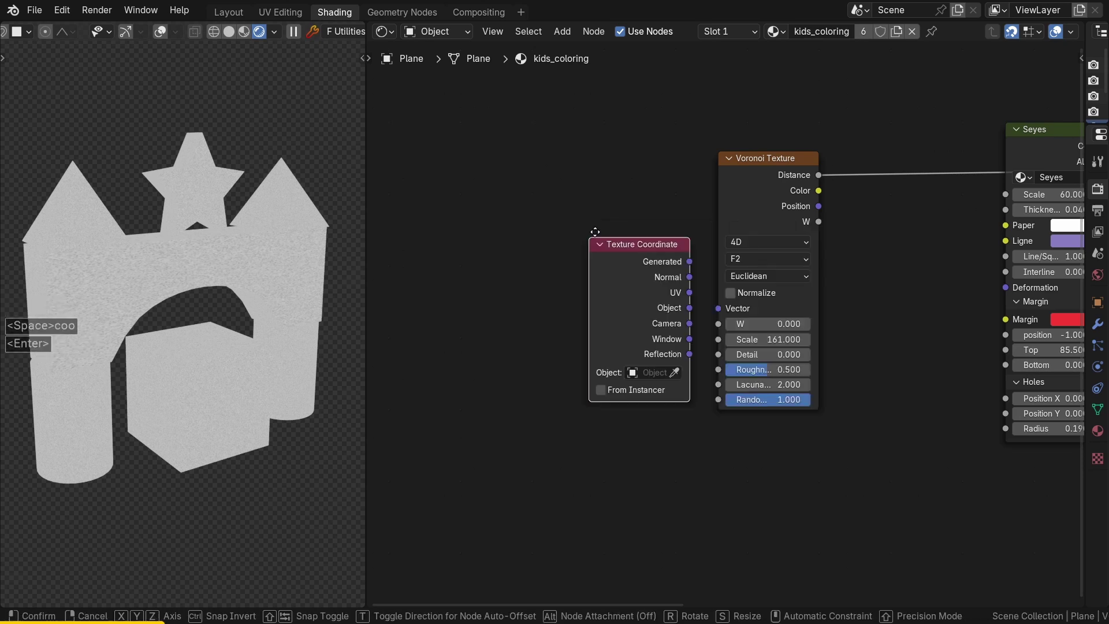
{"action": "left_click", "coordinate": [413, 153]}
{"action": "left_click", "coordinate": [508, 207]}
{"action": "left_click", "coordinate": [726, 311]}
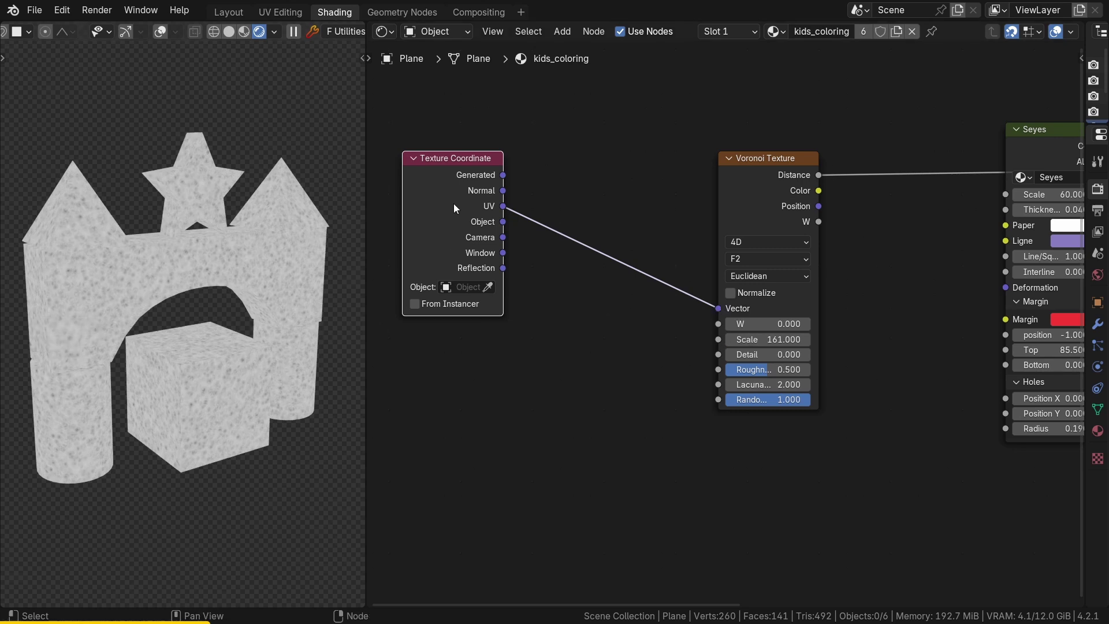
Insert a Mapping node on the UV link, type Texture, rotated 45° with Scale X 45, Y 0.5.
{"action": "key", "text": "shift+a"}
{"action": "left_click", "coordinate": [558, 258]}
{"action": "type", "text": "mapp"}
{"action": "key", "text": "Return"}
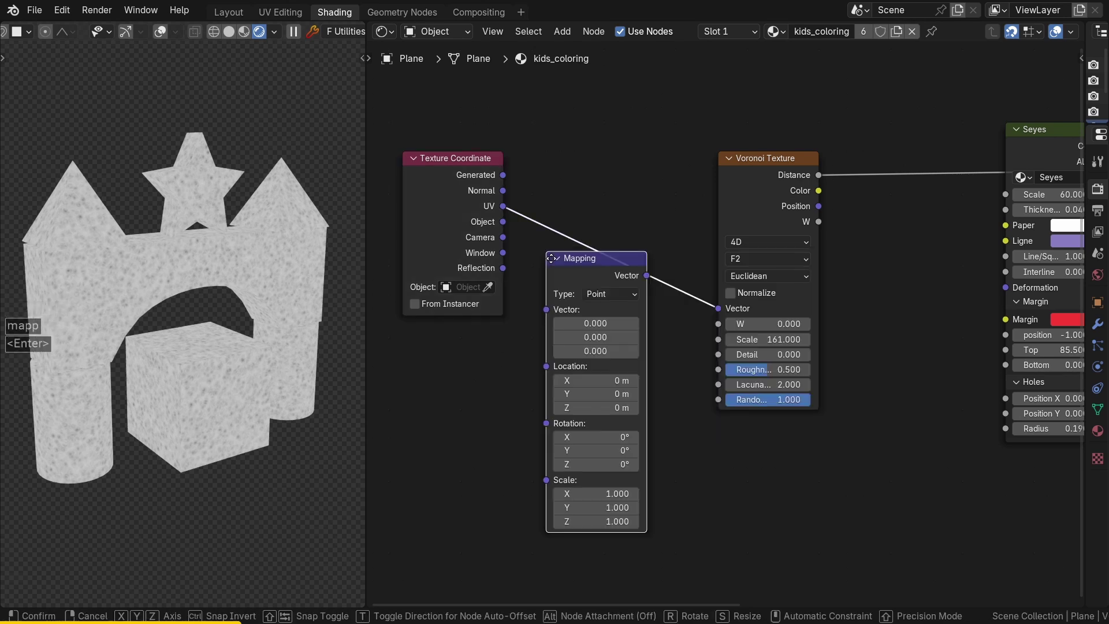
{"action": "left_click", "coordinate": [564, 153]}
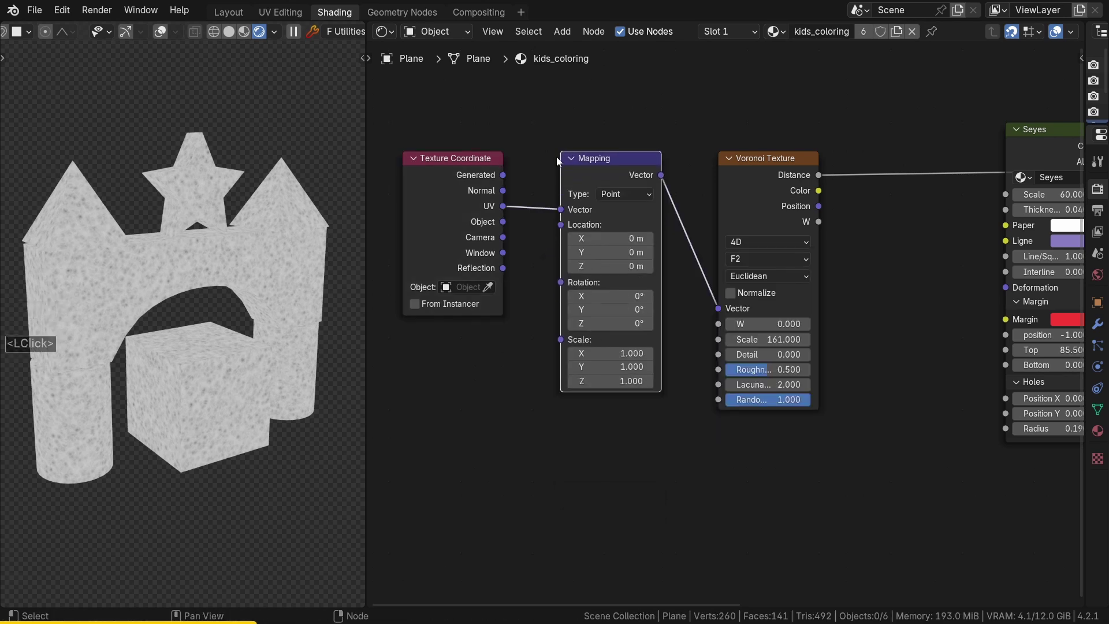
{"action": "double_click", "coordinate": [632, 198]}
{"action": "double_click", "coordinate": [634, 225]}
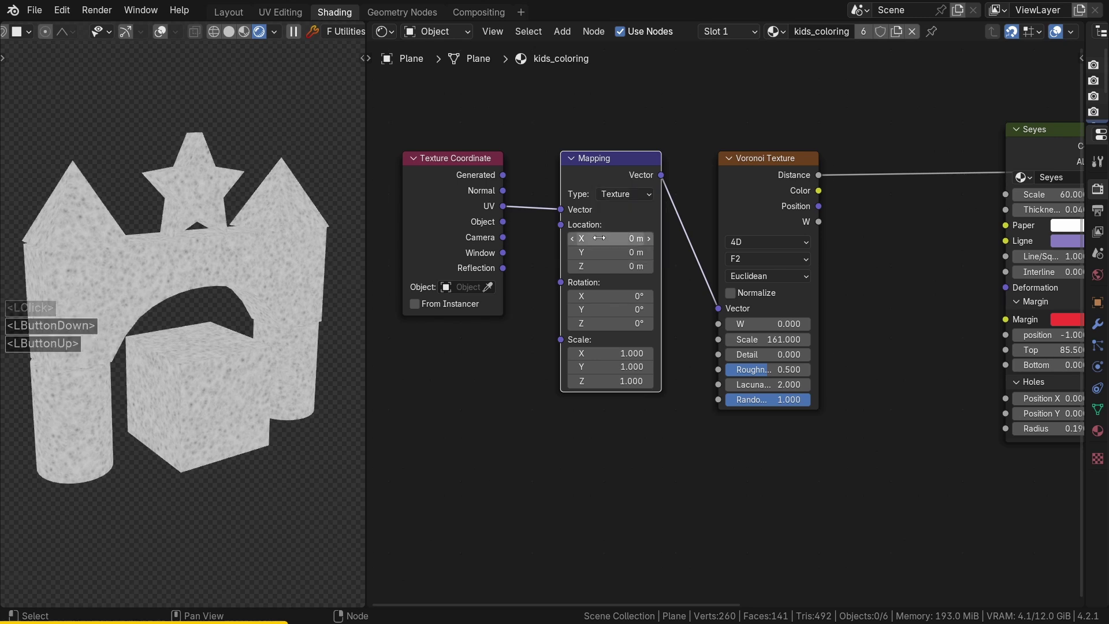
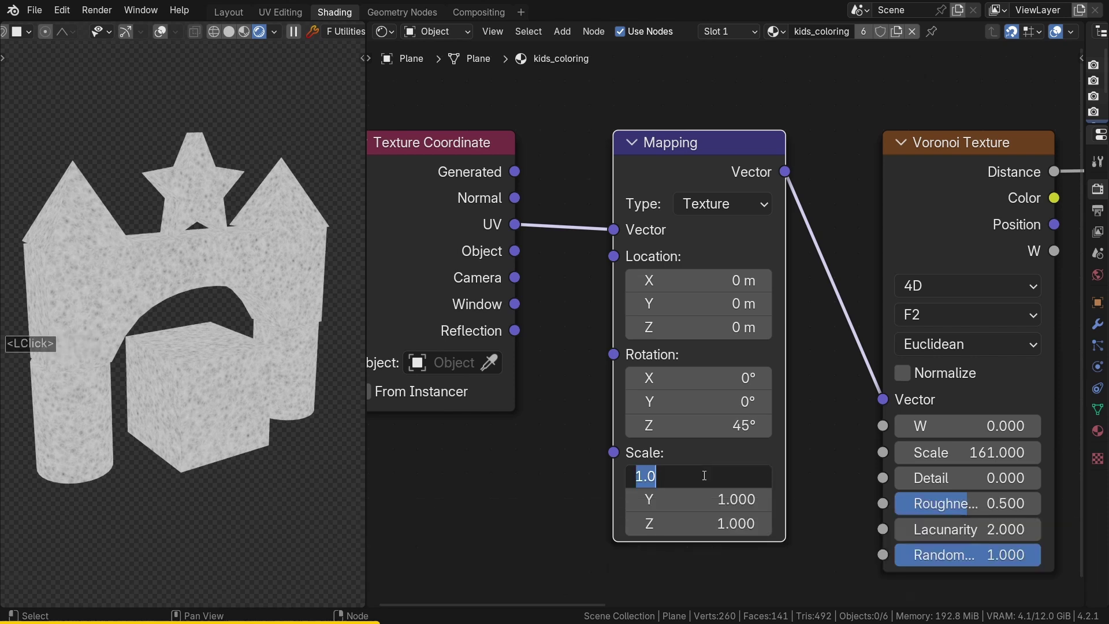
{"action": "type", "text": "45"}
{"action": "key", "text": "Return"}
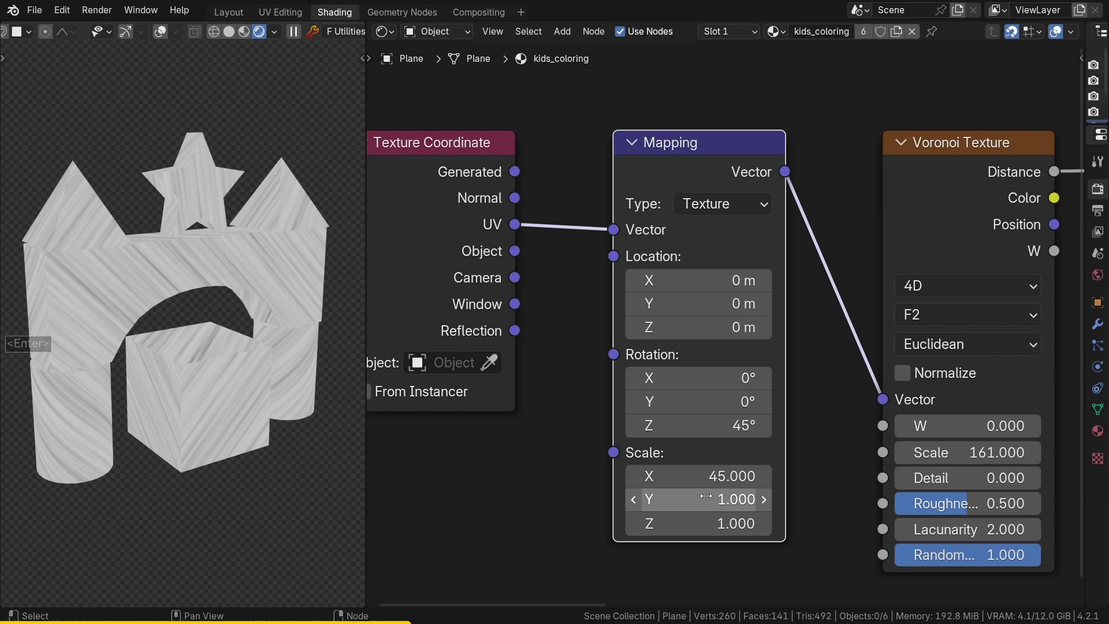
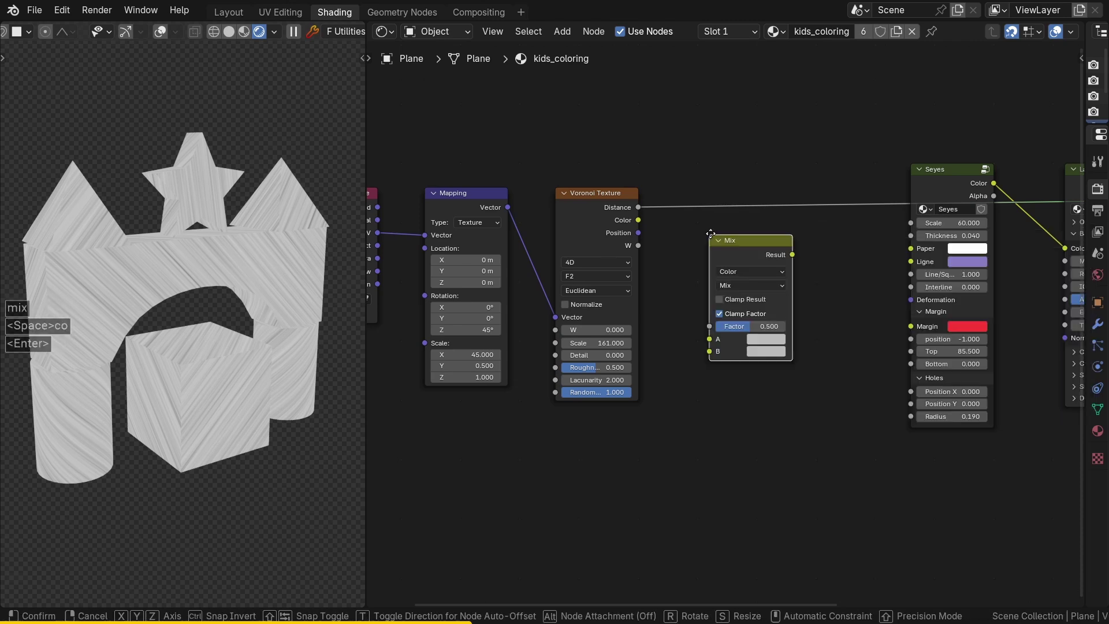
Wire a Mix node: Voronoi Distance to Factor, Seyes to A, Result to Layer Color.
{"action": "left_click", "coordinate": [725, 224]}
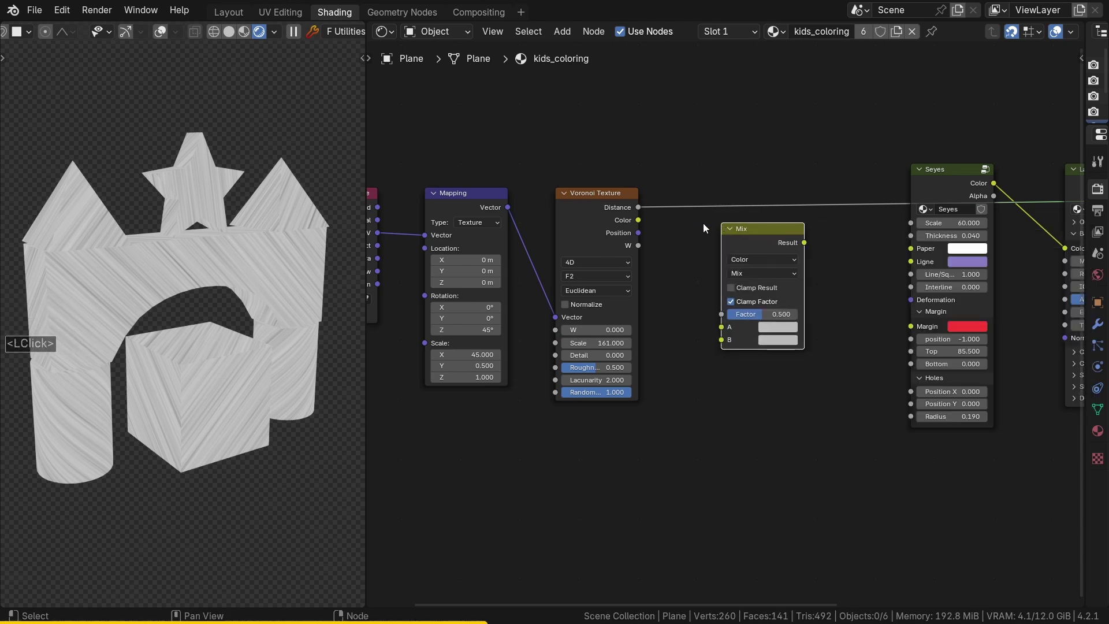
{"action": "middle_click", "coordinate": [721, 227]}
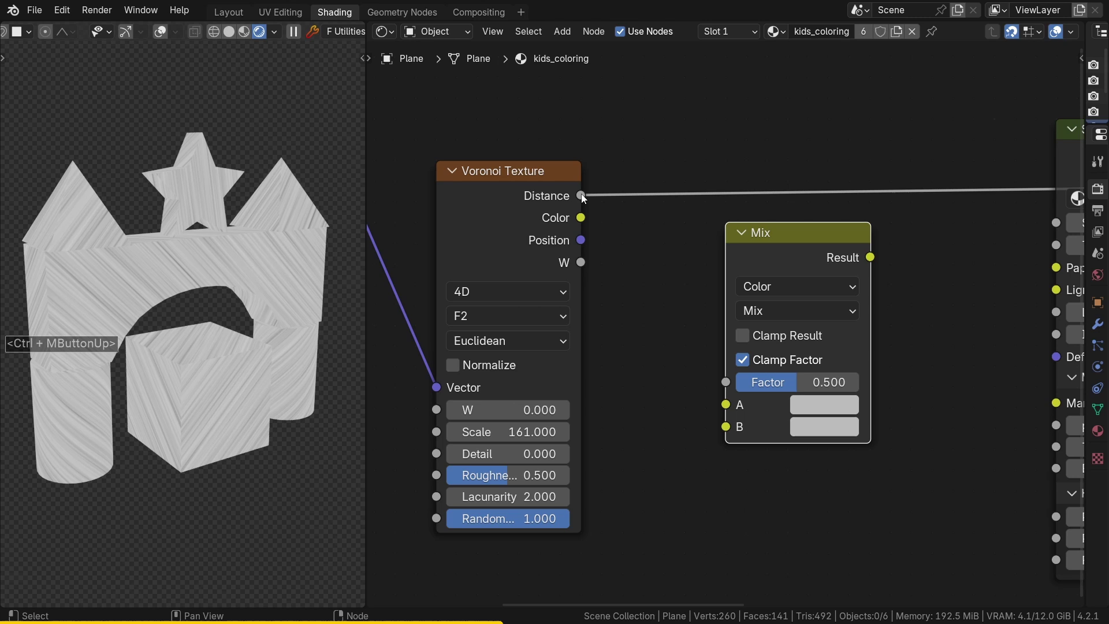
{"action": "left_click", "coordinate": [585, 197]}
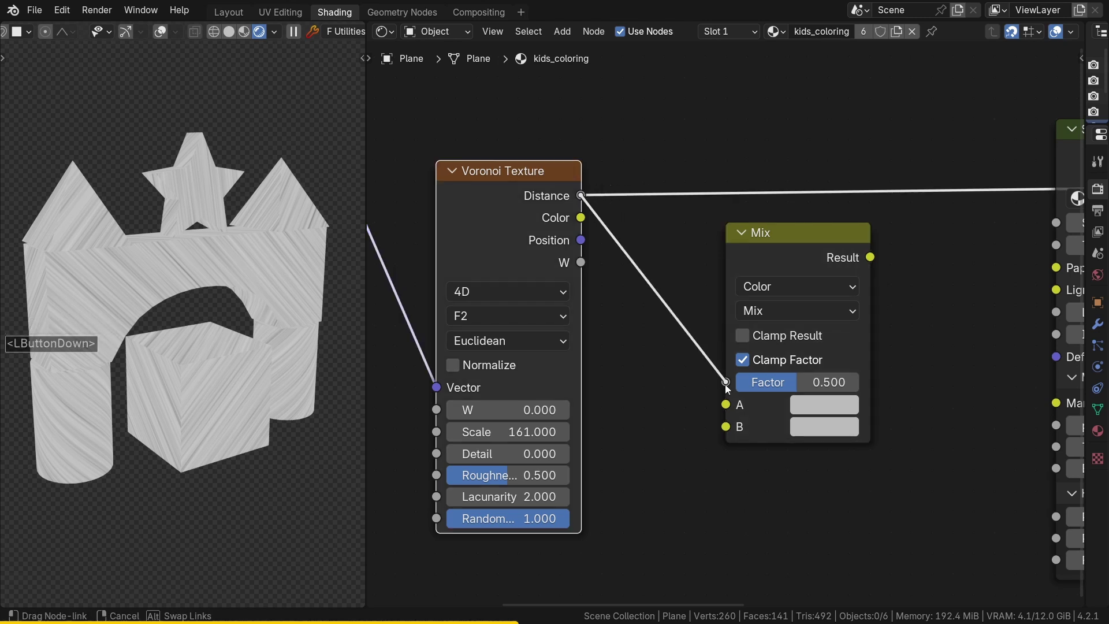
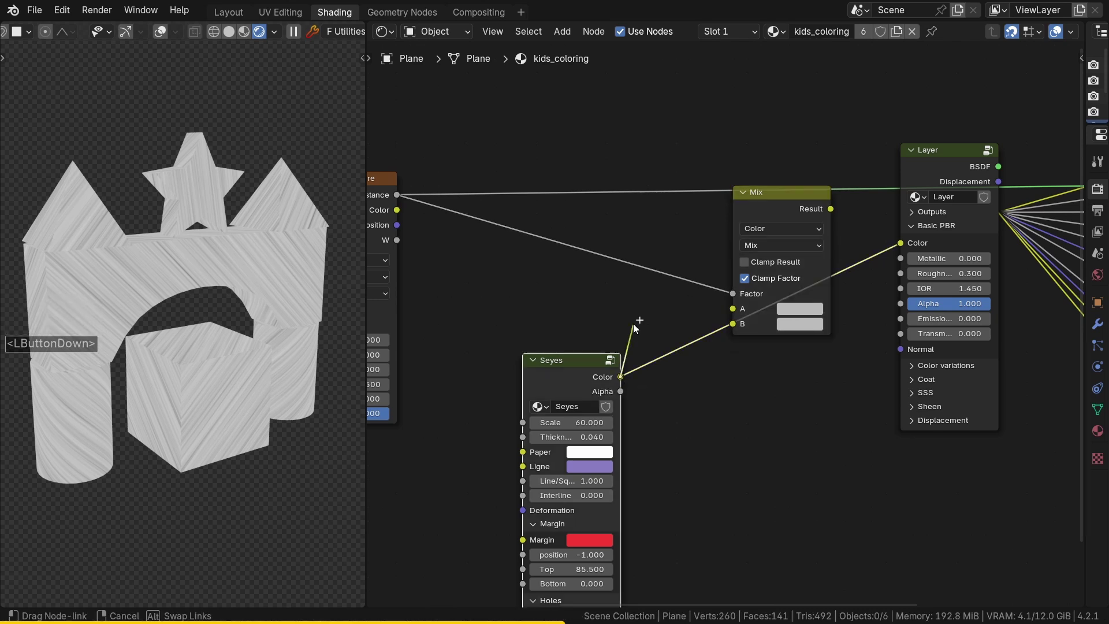
{"action": "left_click", "coordinate": [738, 311]}
{"action": "left_click", "coordinate": [836, 210]}
Set the Mix node's B colour to blue hex 2C79BB.
{"action": "left_click", "coordinate": [907, 245]}
{"action": "left_click", "coordinate": [942, 162]}
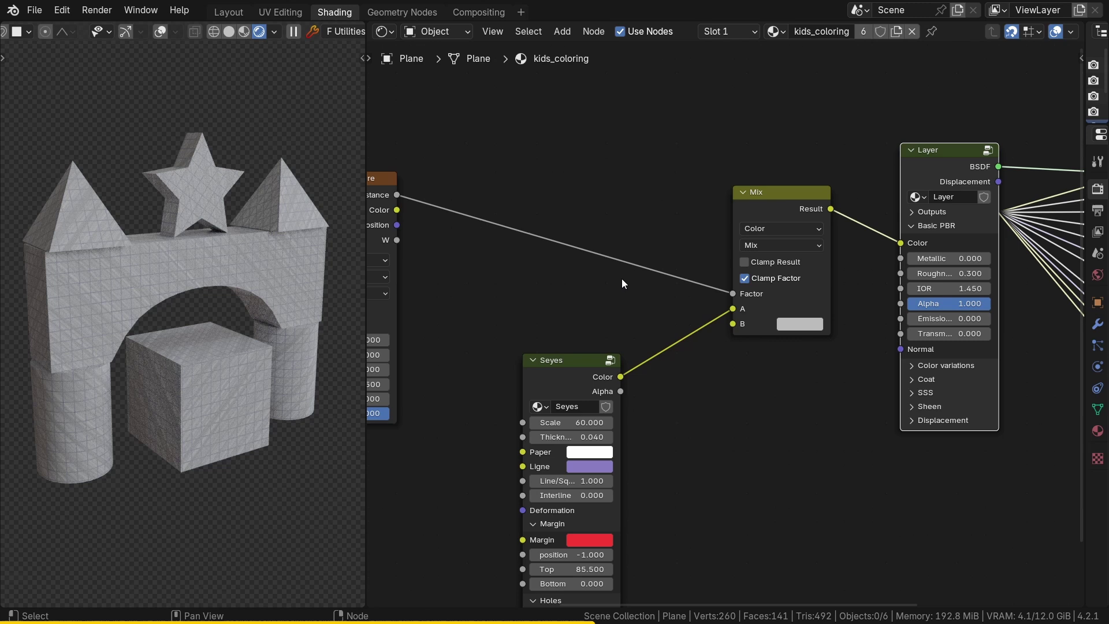
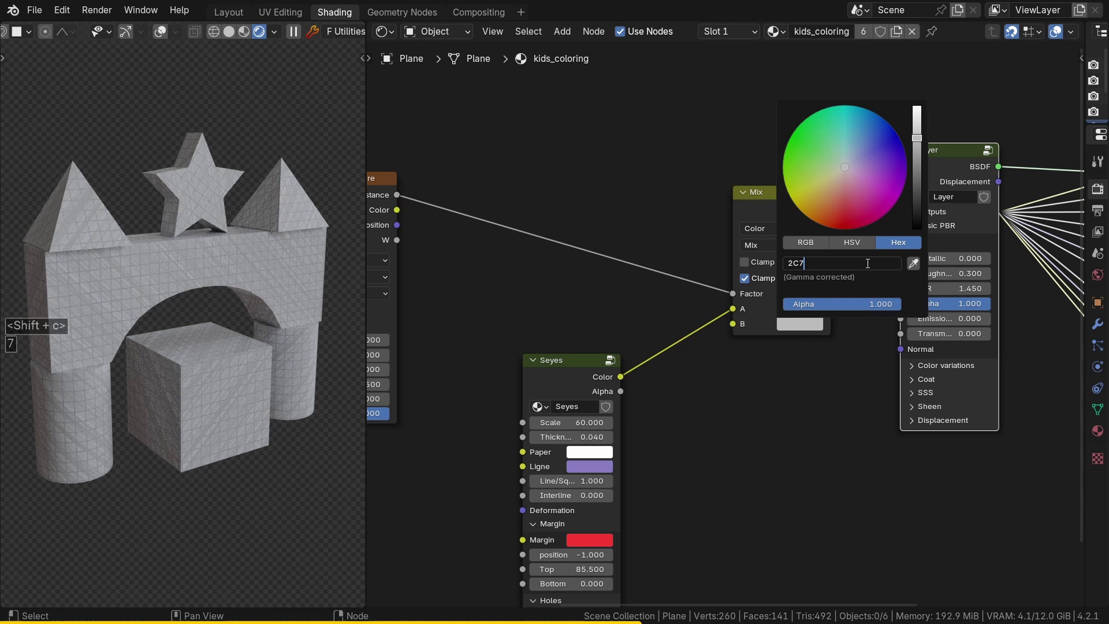
{"action": "key", "text": "9"}
{"action": "key", "text": "shift+b"}
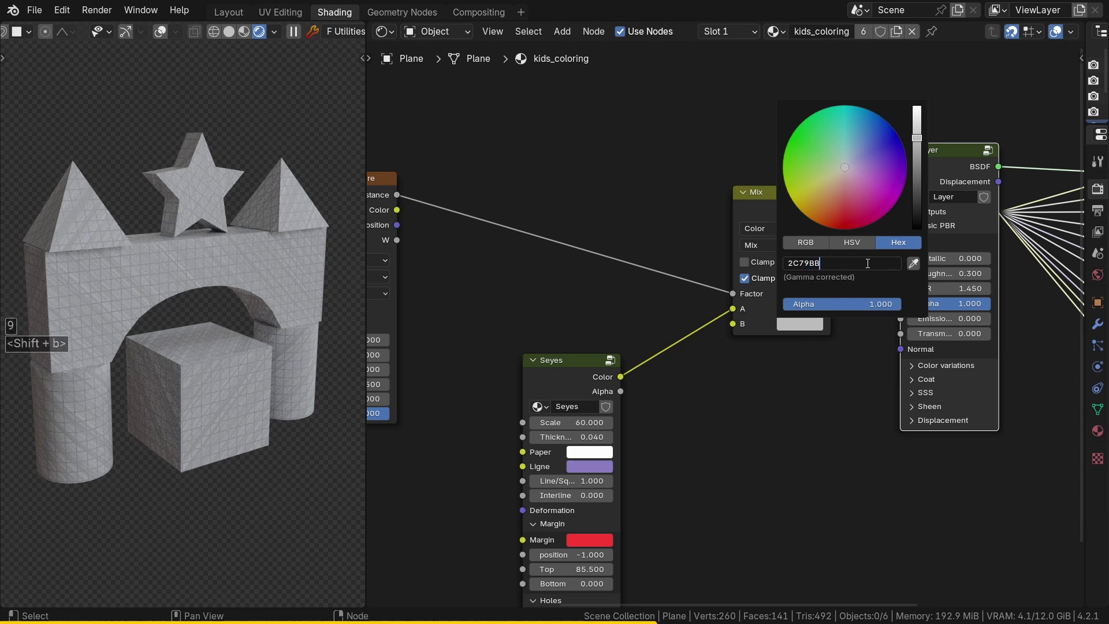
{"action": "key", "text": "Return"}
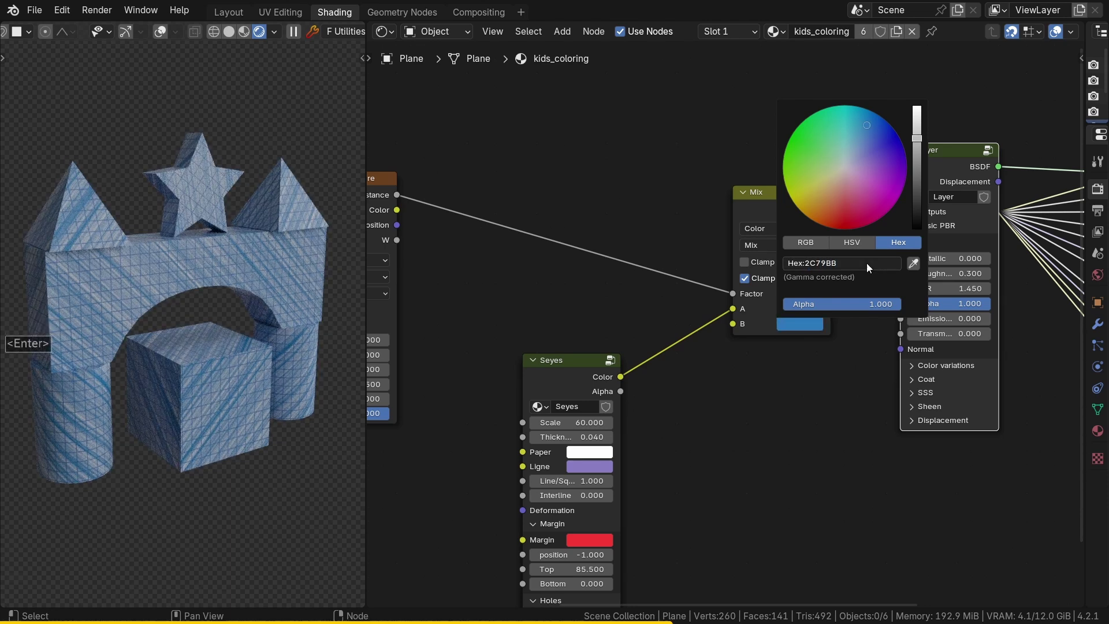
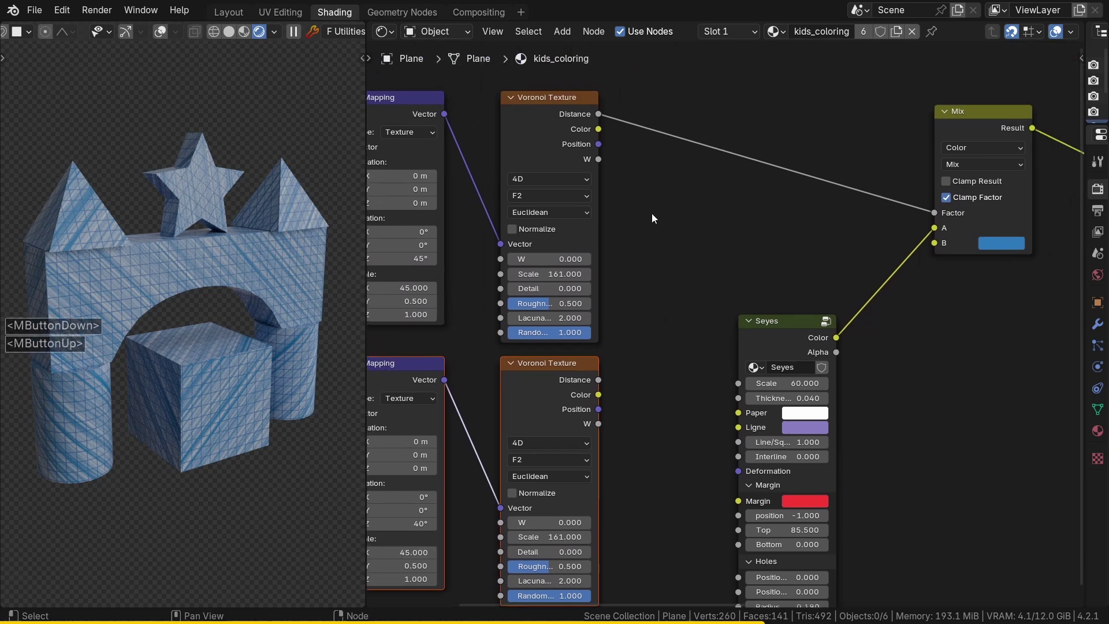
Insert a Math node set to Maximum on the factor link and feed it the second Voronoi distance.
{"action": "key", "text": "shift+a"}
{"action": "left_click", "coordinate": [736, 194]}
{"action": "type", "text": "math"}
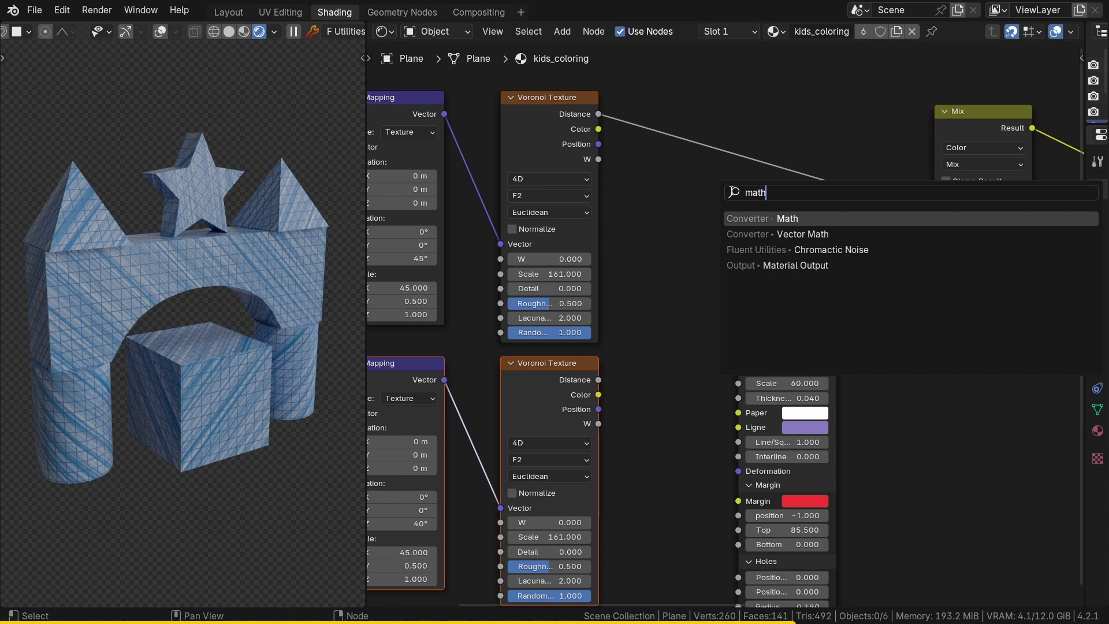
{"action": "key", "text": "Return"}
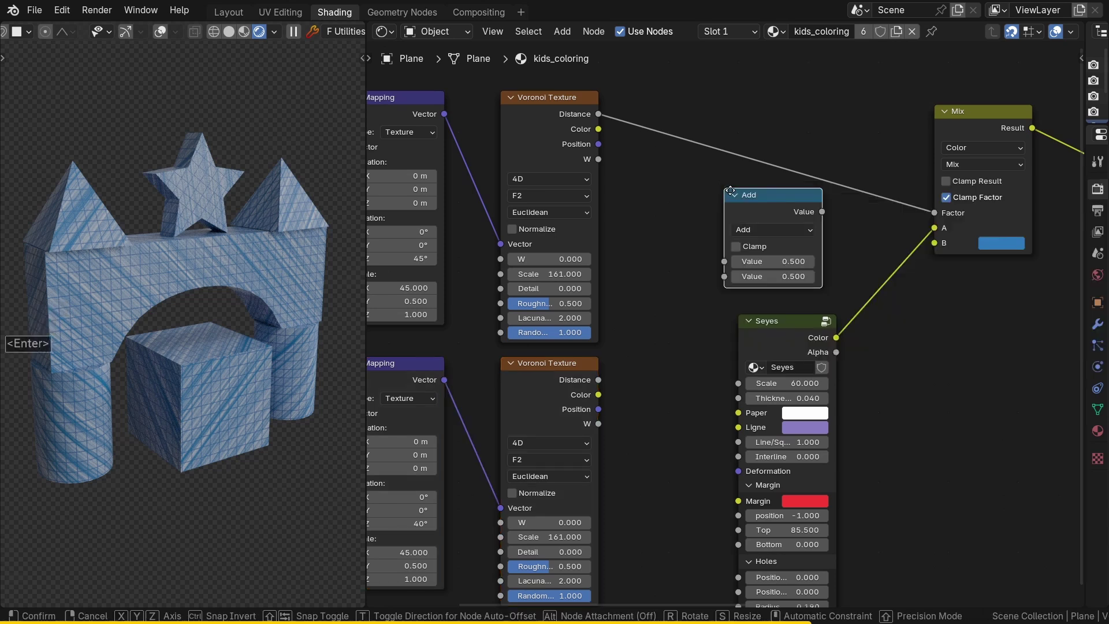
{"action": "left_click", "coordinate": [696, 137]}
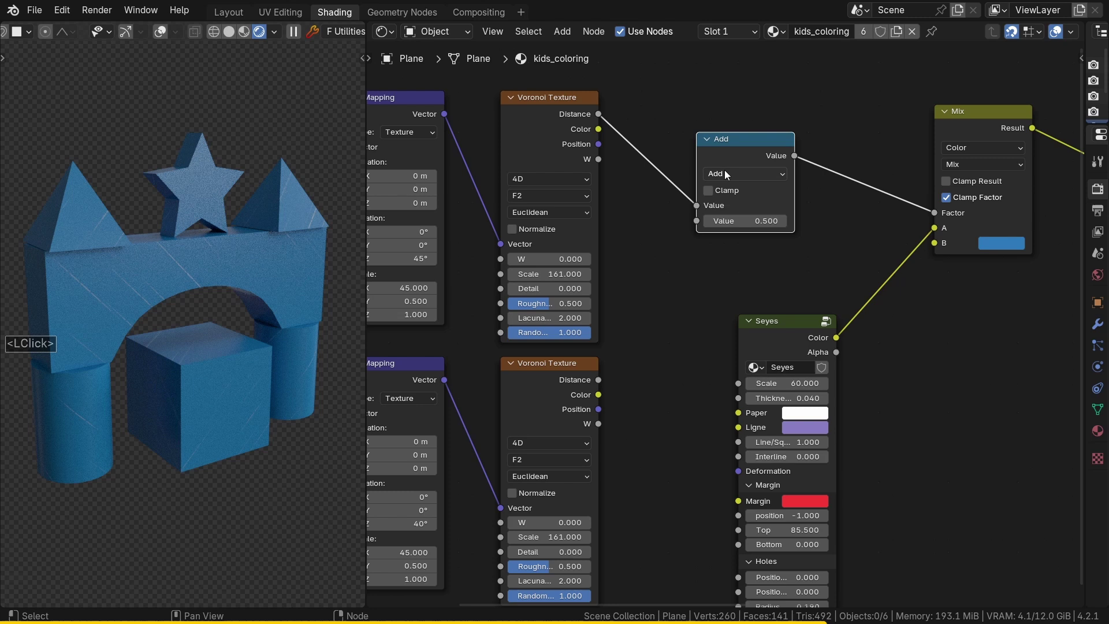
{"action": "double_click", "coordinate": [732, 174]}
{"action": "left_click", "coordinate": [421, 232]}
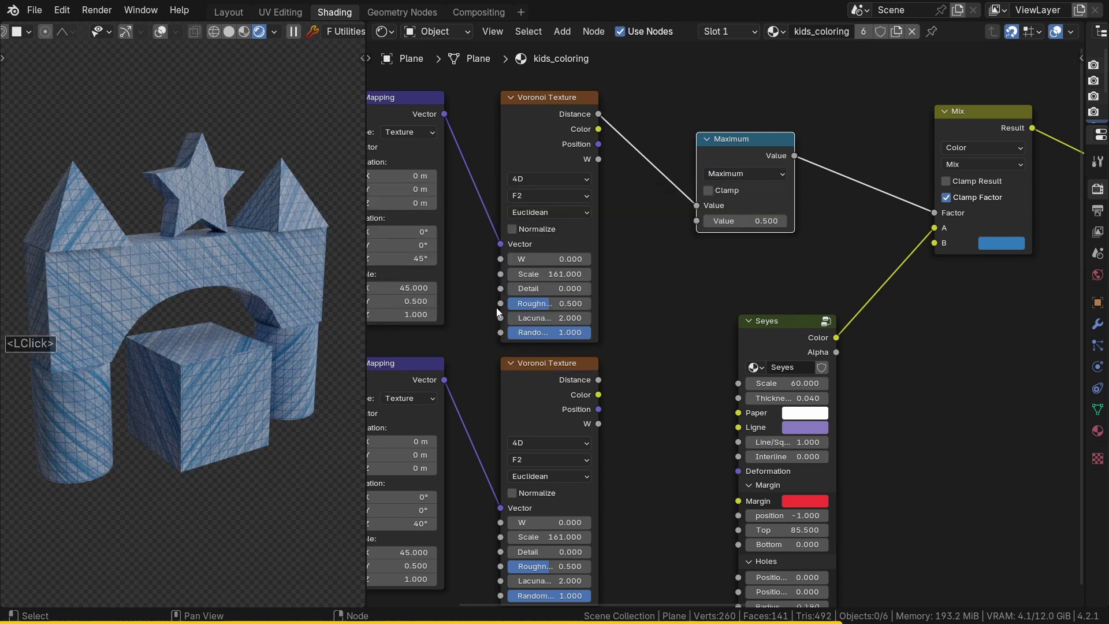
{"action": "left_click", "coordinate": [600, 384]}
Rework the links around the Maximum node and move it beside the Mix node.
{"action": "left_click", "coordinate": [706, 227]}
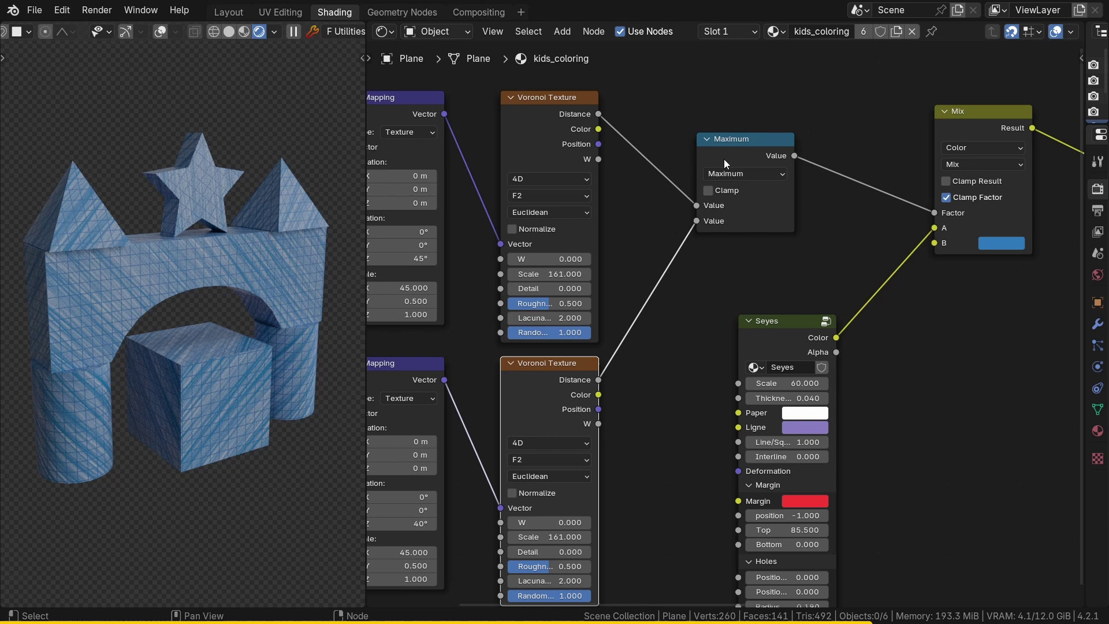
{"action": "left_click", "coordinate": [602, 119]}
{"action": "left_click", "coordinate": [936, 214]}
{"action": "left_click", "coordinate": [608, 376]}
{"action": "left_click", "coordinate": [935, 215]}
{"action": "left_click", "coordinate": [803, 161]}
{"action": "left_click", "coordinate": [940, 211]}
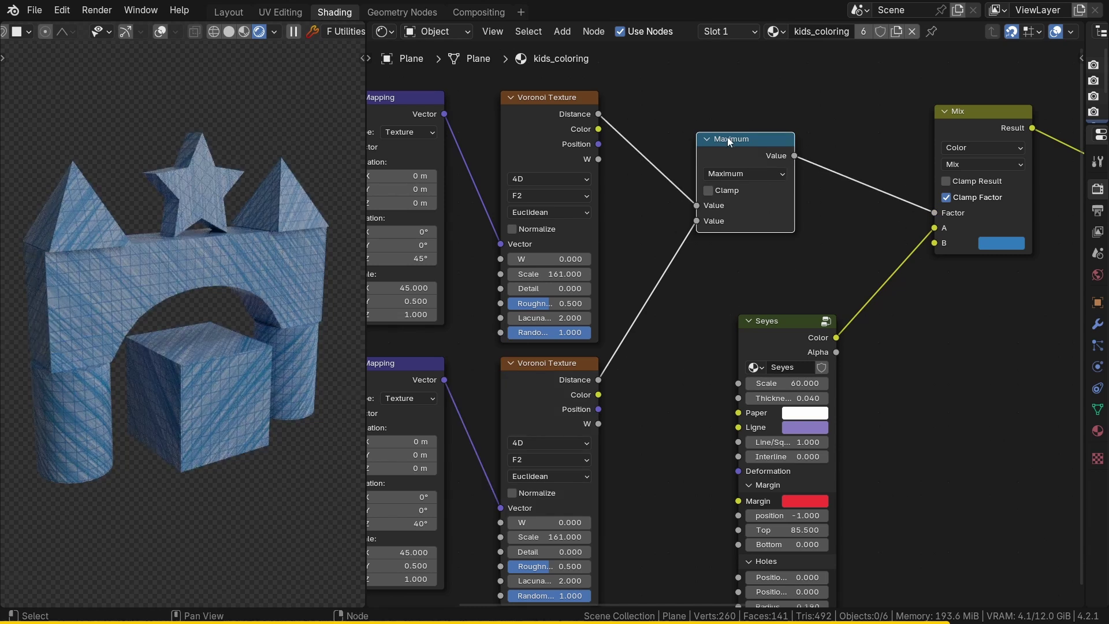
{"action": "left_click", "coordinate": [726, 151]}
{"action": "left_click", "coordinate": [854, 151]}
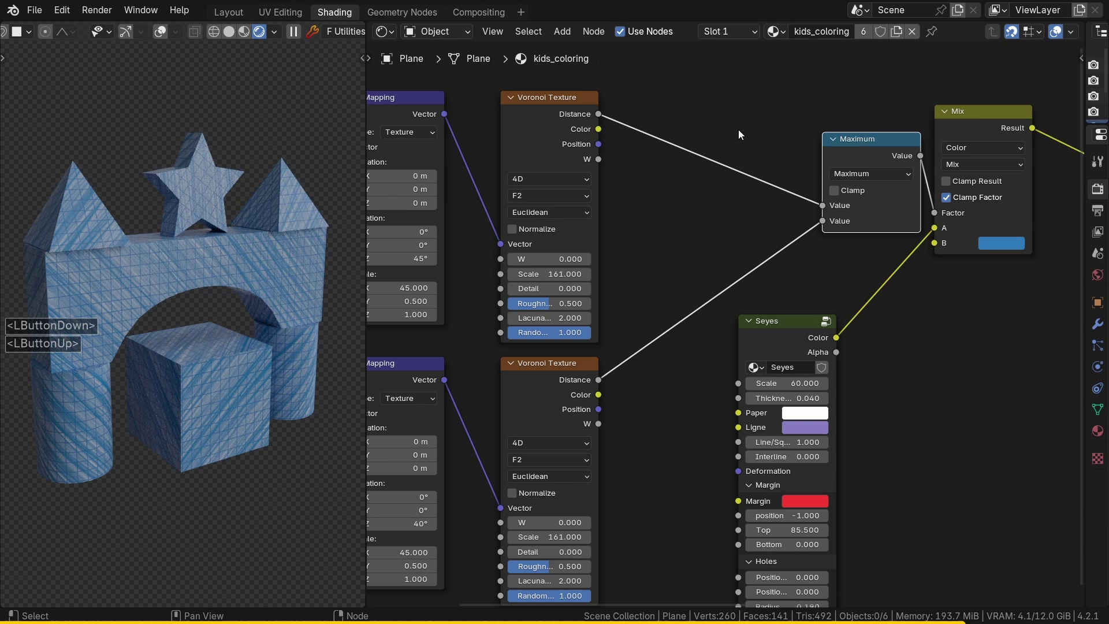
Insert a Map Range node between the first Voronoi and Maximum, interpolation Smoother Step.
{"action": "double_click", "coordinate": [724, 134]}
{"action": "key", "text": "shift+a"}
{"action": "left_click", "coordinate": [724, 133]}
{"action": "type", "text": "map"}
{"action": "key", "text": "Down"}
{"action": "key", "text": "Return"}
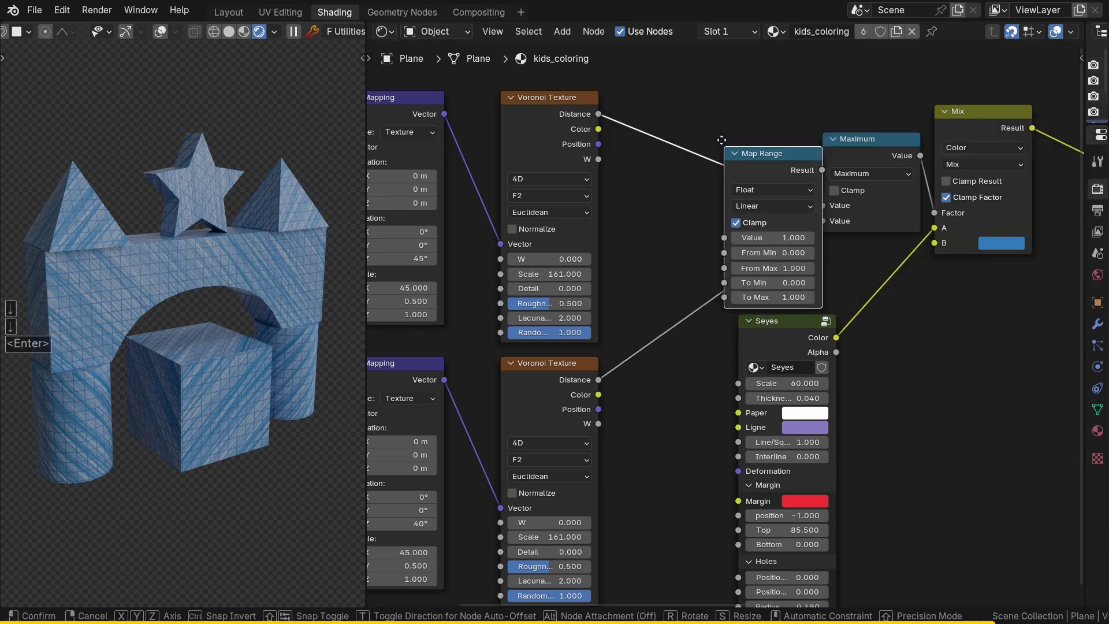
{"action": "left_click", "coordinate": [667, 134]}
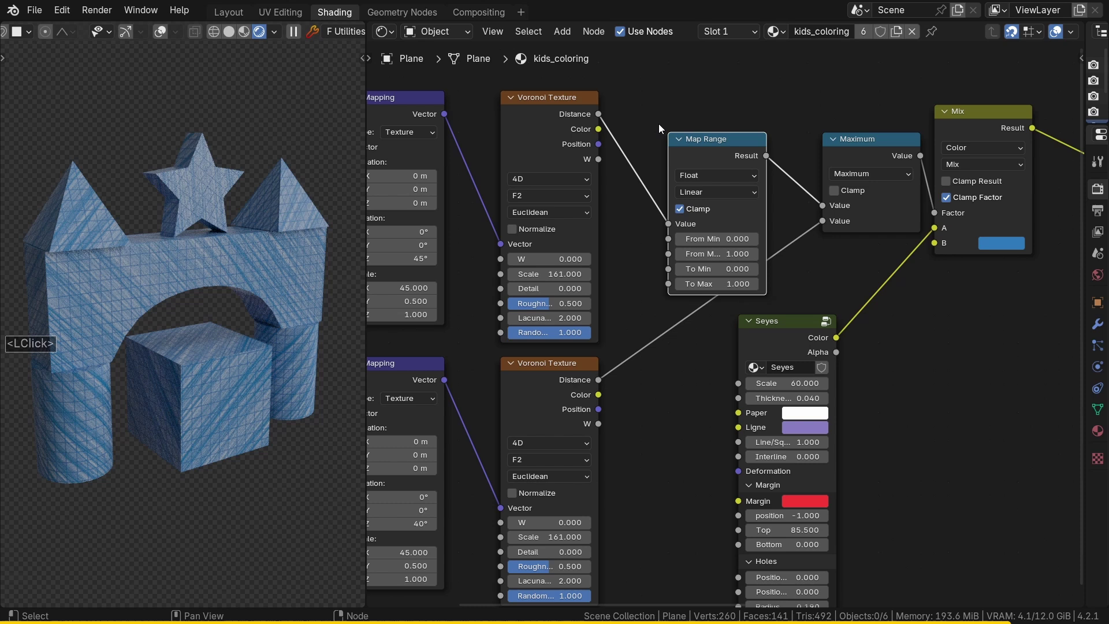
{"action": "left_click", "coordinate": [717, 196]}
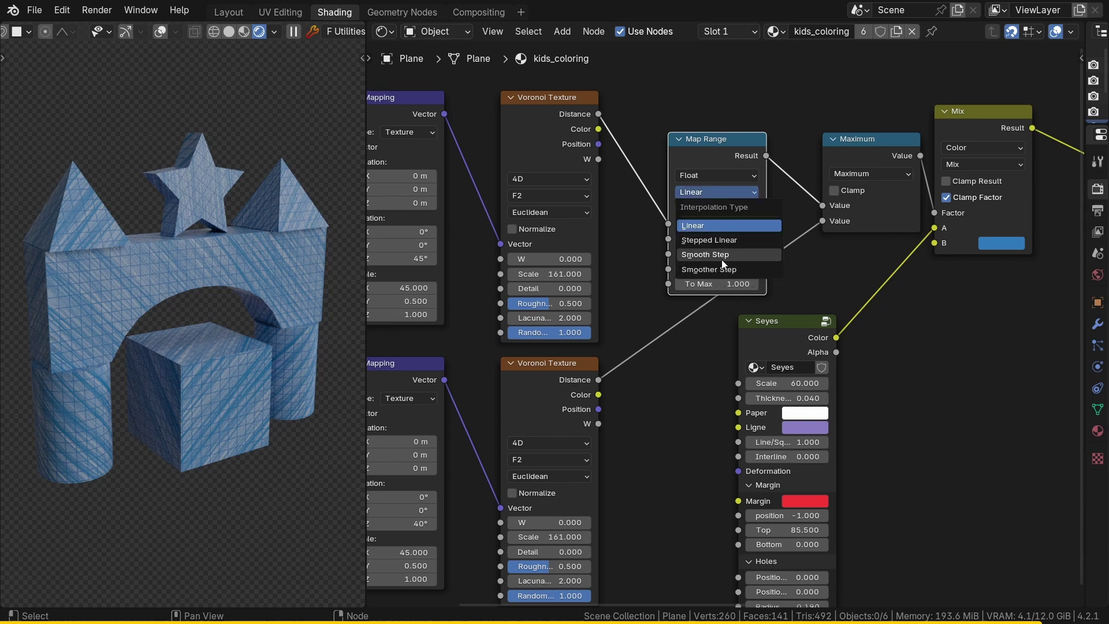
{"action": "left_click", "coordinate": [730, 276]}
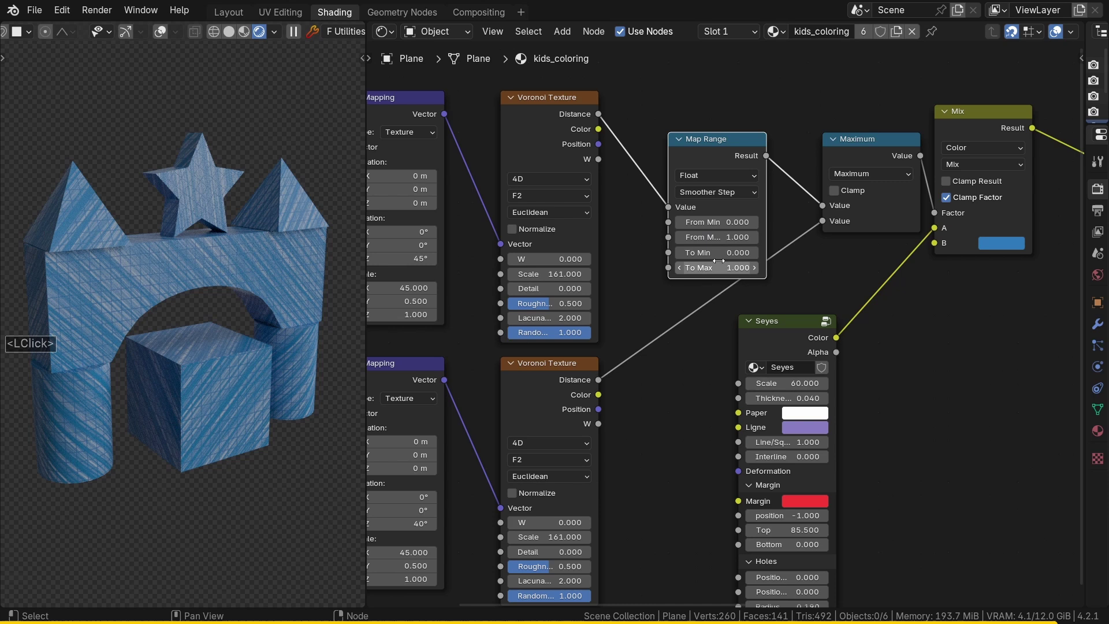
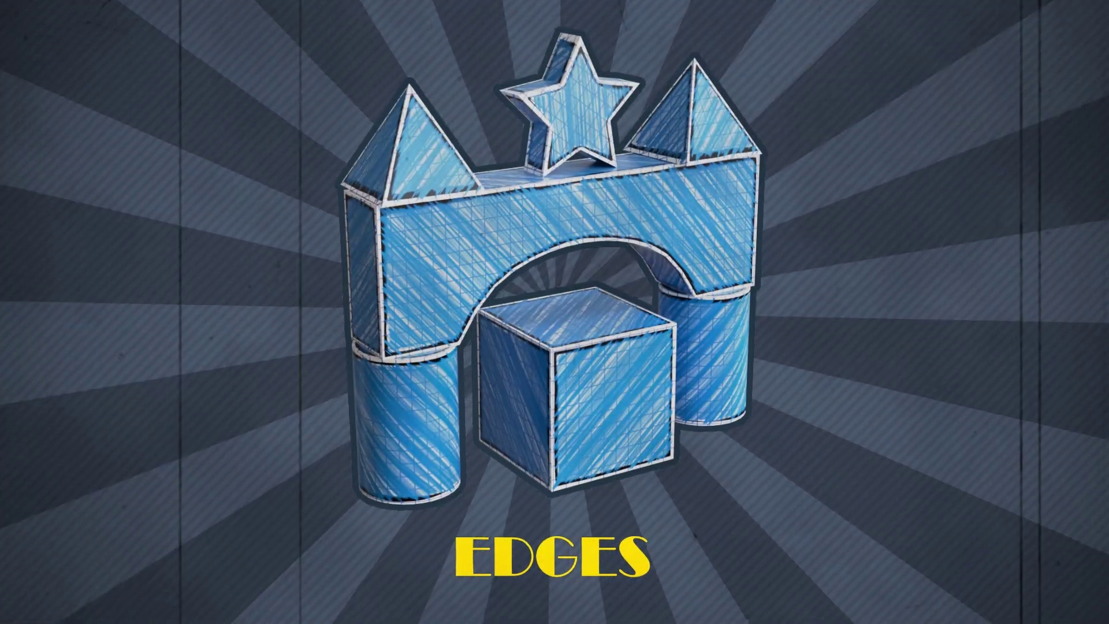
{"action": "middle_click", "coordinate": [893, 267]}
Add a Fluent Edges mask node above the Mix node with edge distance 0.13.
{"action": "double_click", "coordinate": [893, 267]}
{"action": "key", "text": "f"}
{"action": "left_click", "coordinate": [965, 96]}
{"action": "left_click", "coordinate": [965, 96]}
{"action": "left_click", "coordinate": [826, 283]}
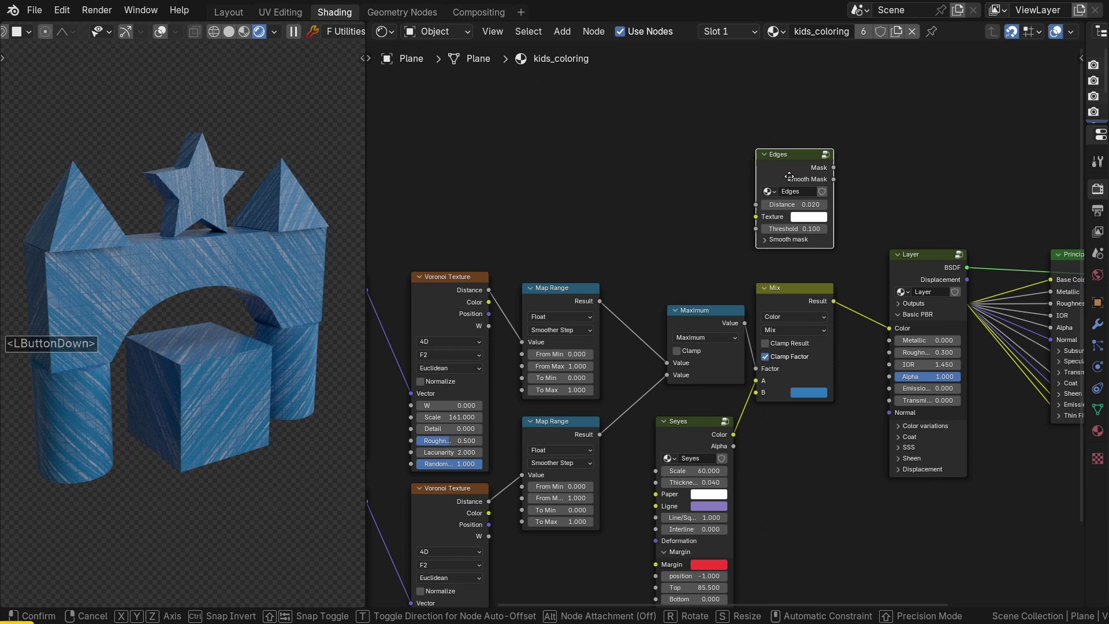
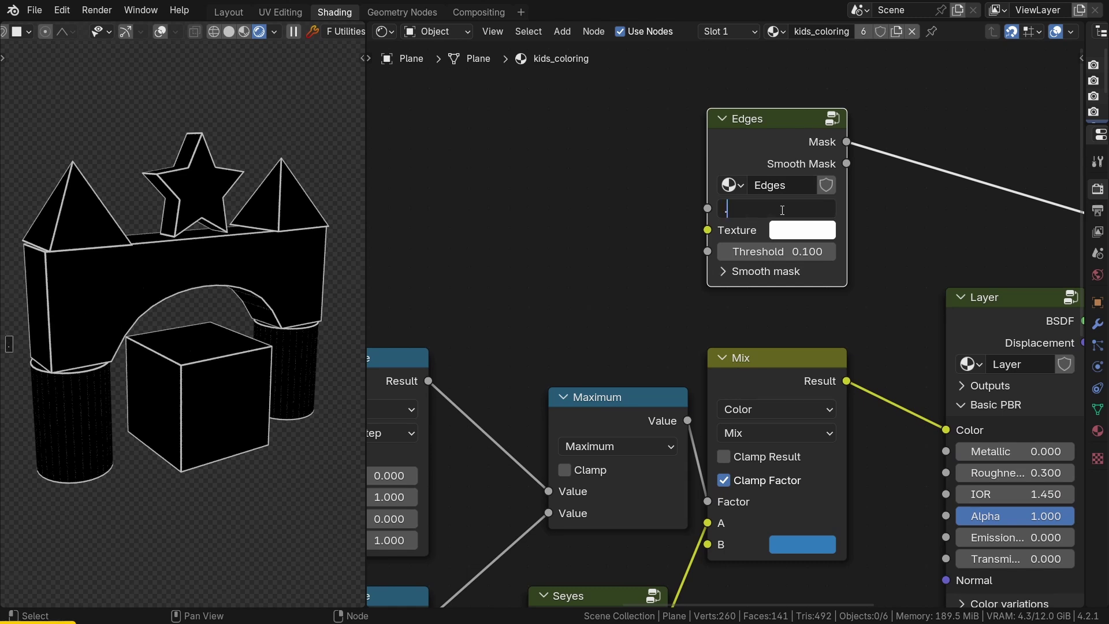
{"action": "key", "text": "1"}
{"action": "key", "text": "3"}
{"action": "key", "text": "Return"}
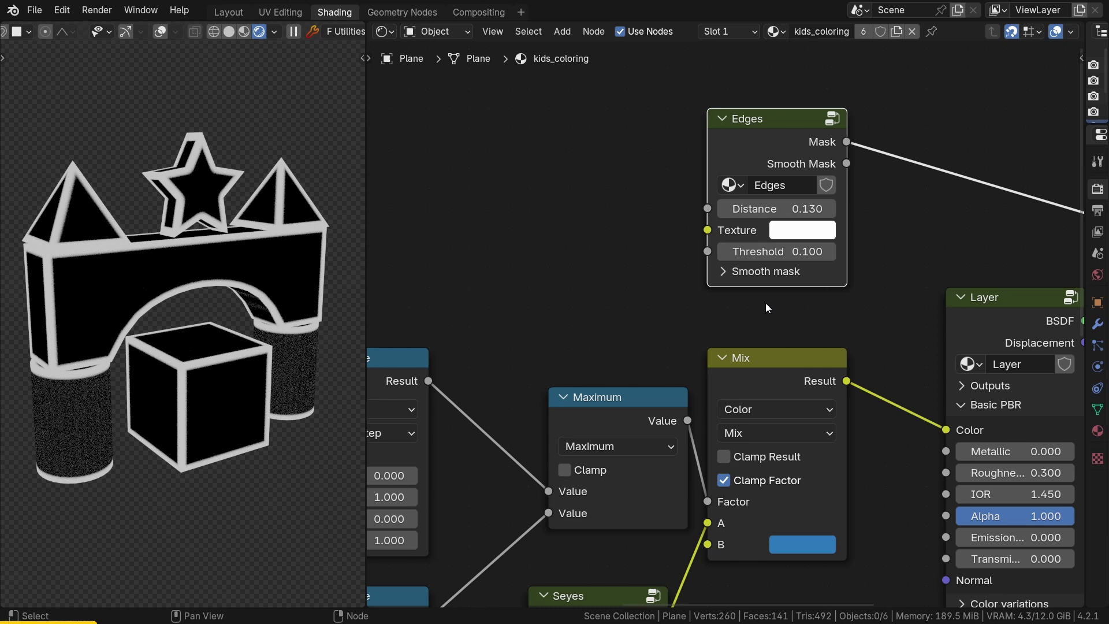
Add a Map Range node after the Edges Mask output, inverting it with To Min 1, To Max 0.
{"action": "middle_click", "coordinate": [686, 231]}
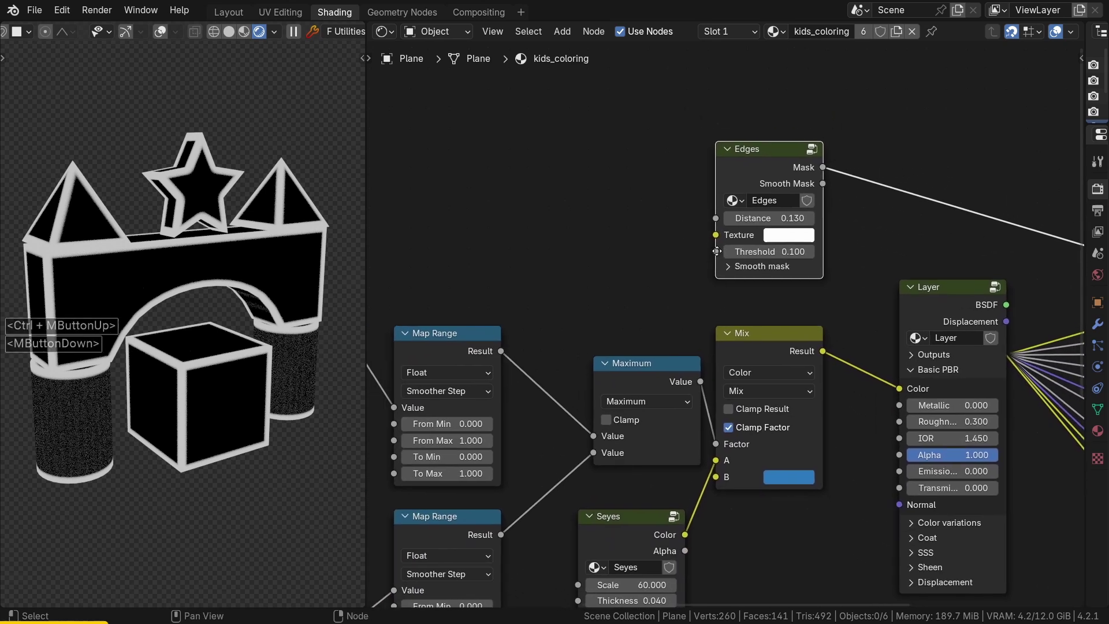
{"action": "left_click", "coordinate": [509, 355]}
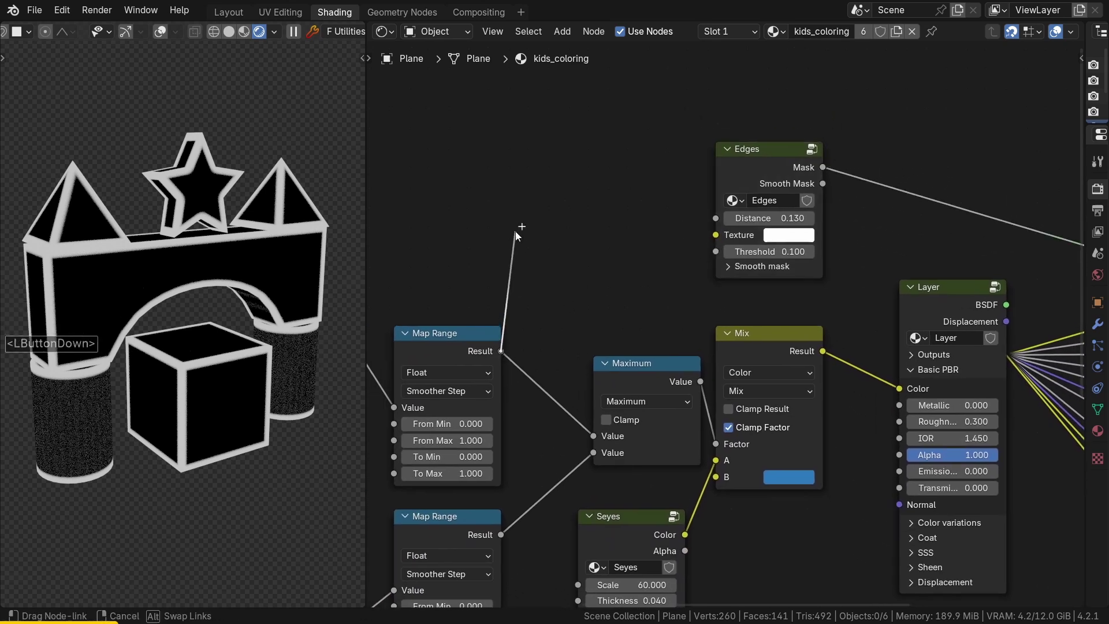
{"action": "left_click", "coordinate": [726, 240]}
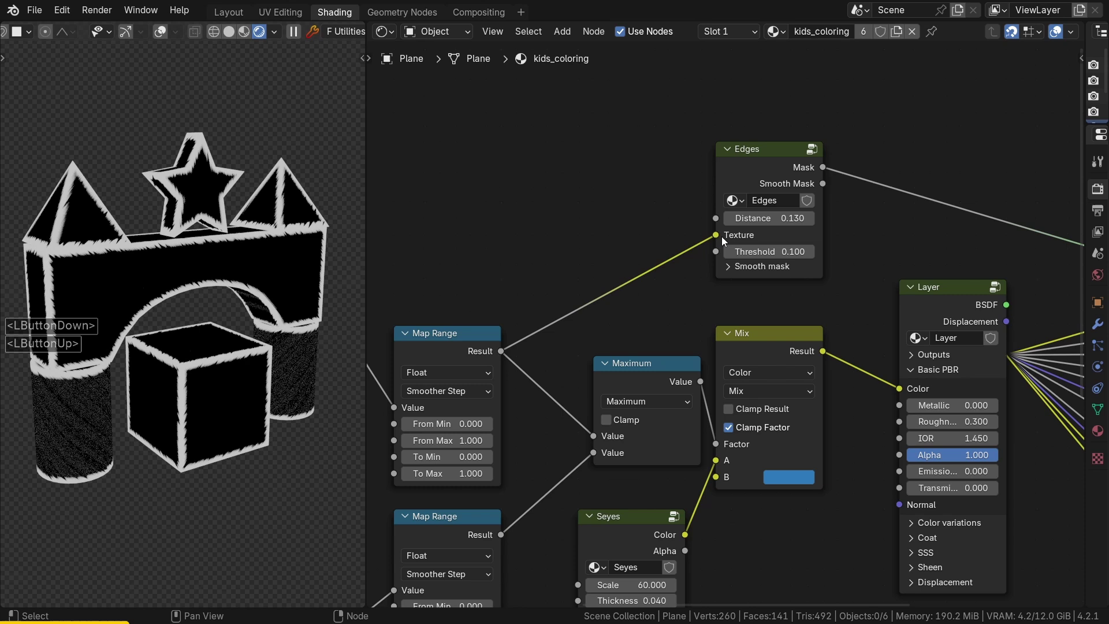
{"action": "scroll", "scroll_direction": "up", "scroll_amount": 3}
{"action": "left_click", "coordinate": [588, 186]}
{"action": "left_click", "coordinate": [658, 227]}
{"action": "type", "text": "mapra"}
{"action": "key", "text": "Return"}
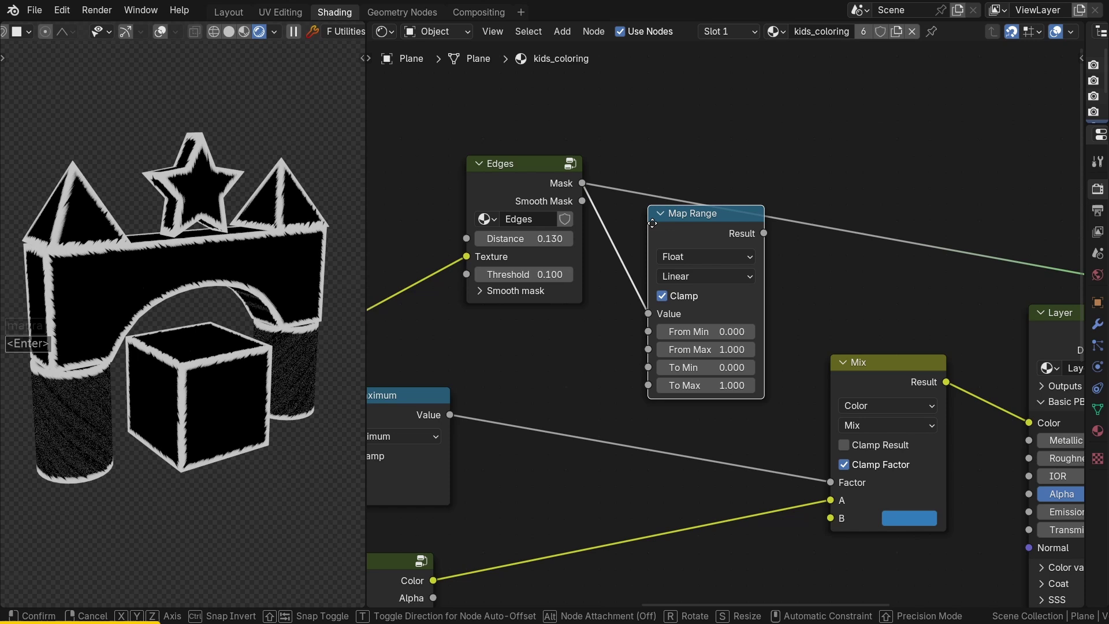
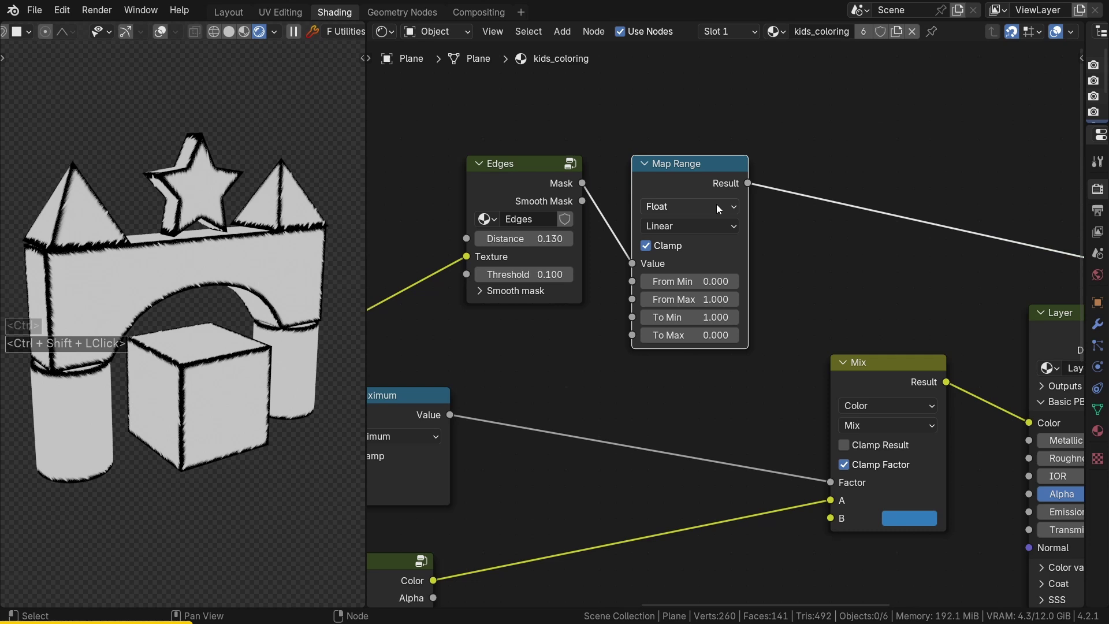
Feed the inverted edge mask into the Mix Factor.
{"action": "left_click", "coordinate": [766, 183]}
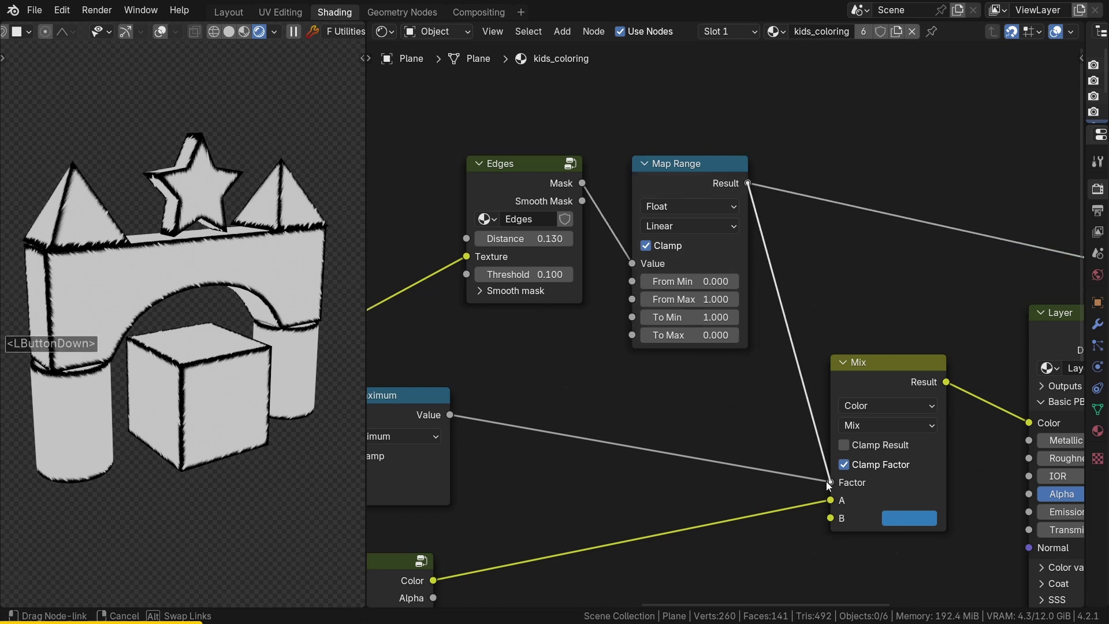
{"action": "left_click", "coordinate": [831, 485]}
{"action": "middle_click", "coordinate": [908, 379]}
{"action": "left_click", "coordinate": [813, 359]}
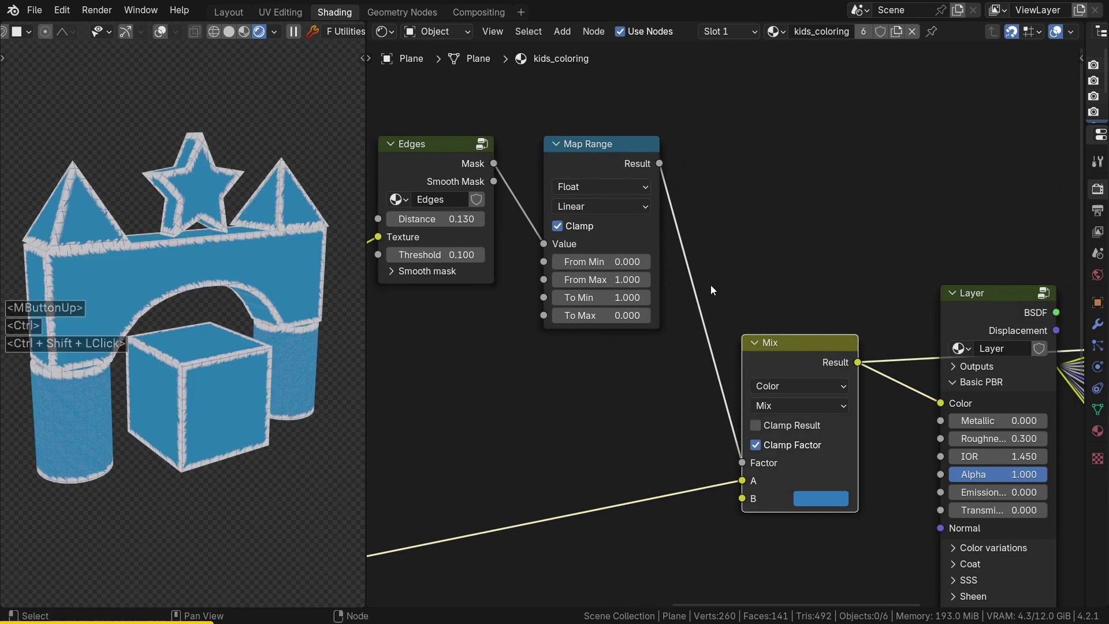
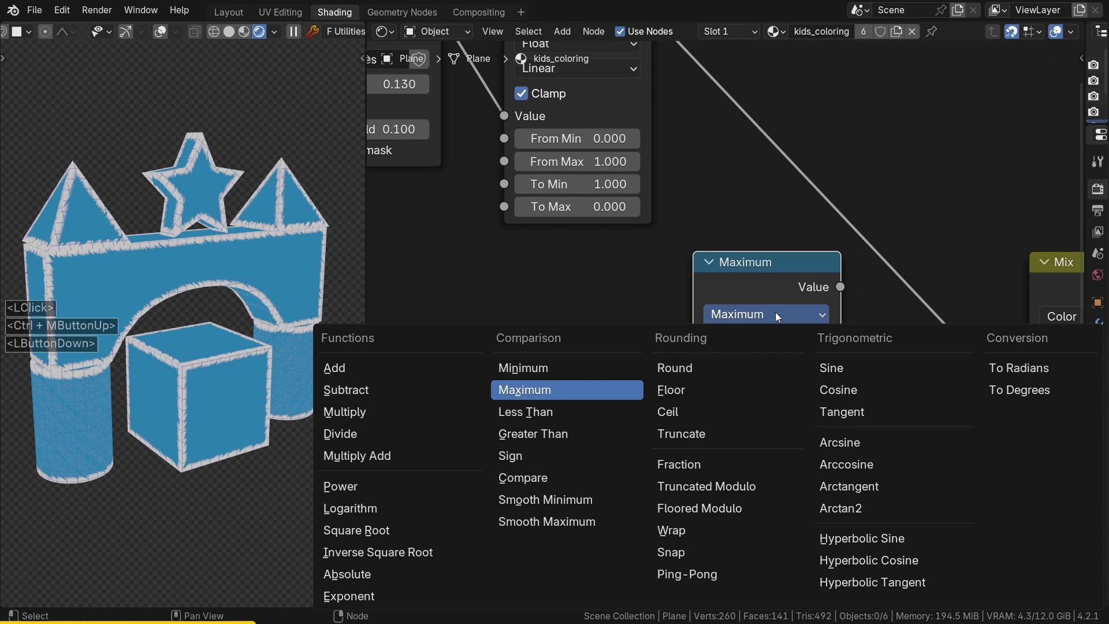
Set the copied Math node to Multiply, combining the Maximum strokes with the edge mask for the Mix Factor.
{"action": "double_click", "coordinate": [398, 414]}
{"action": "middle_click", "coordinate": [866, 241]}
{"action": "left_click", "coordinate": [864, 236]}
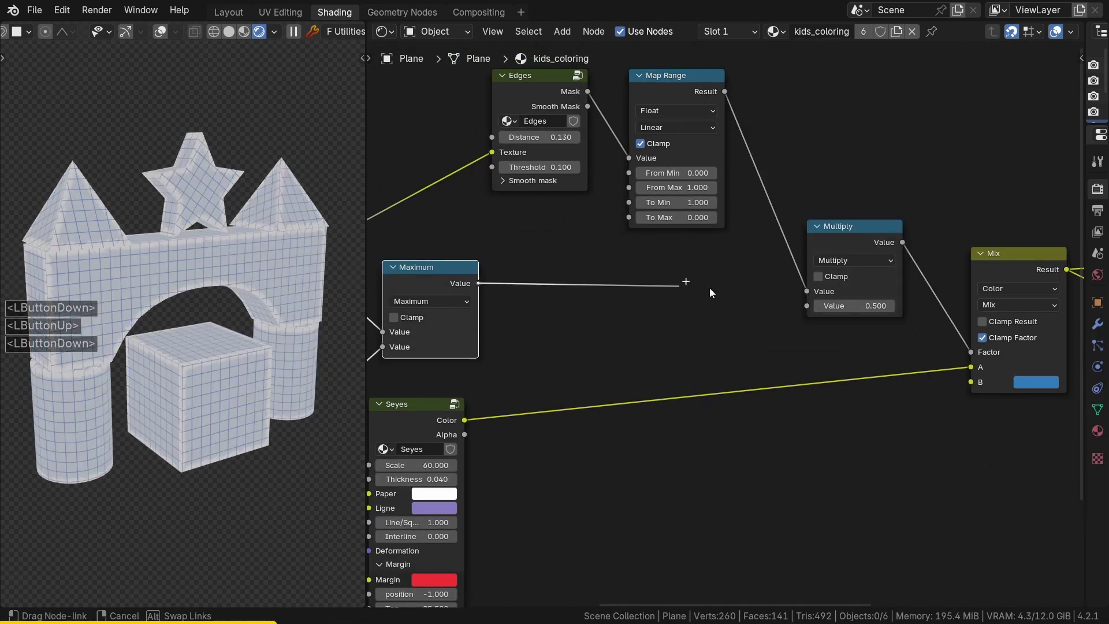
{"action": "left_click", "coordinate": [814, 307]}
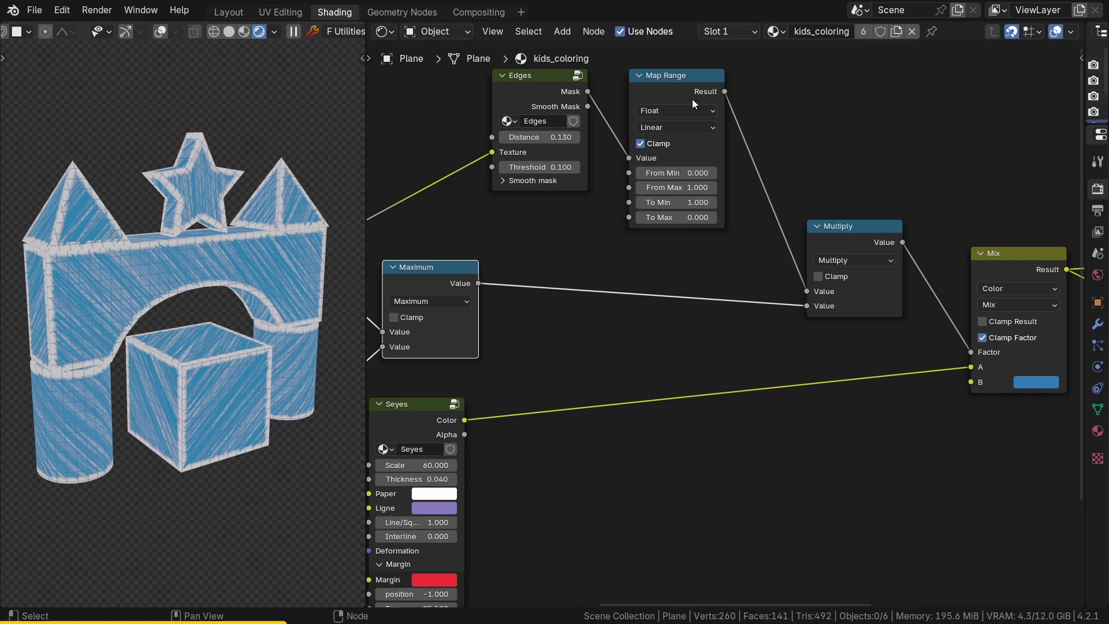
{"action": "left_click", "coordinate": [698, 88]}
{"action": "left_click", "coordinate": [458, 277]}
{"action": "left_click", "coordinate": [839, 237]}
Set the Smoother Step Map Range From Min to 0.3 and frame the castle in the 3D view.
{"action": "middle_click", "coordinate": [878, 245]}
{"action": "middle_click", "coordinate": [553, 254]}
{"action": "left_click", "coordinate": [691, 270]}
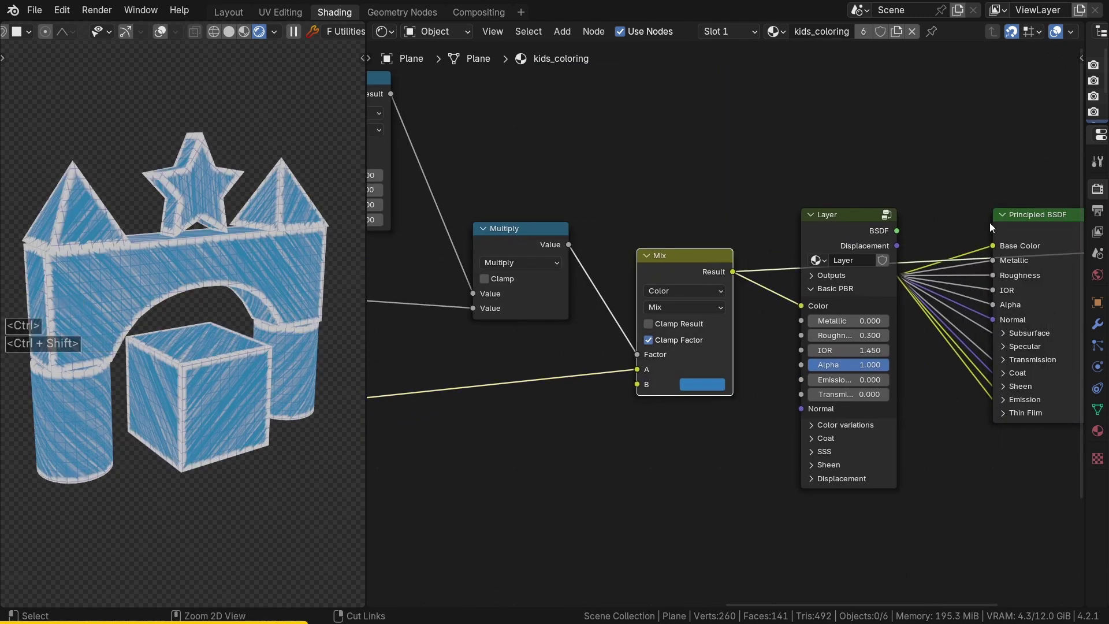
{"action": "left_click", "coordinate": [1030, 235]}
{"action": "middle_click", "coordinate": [68, 261]}
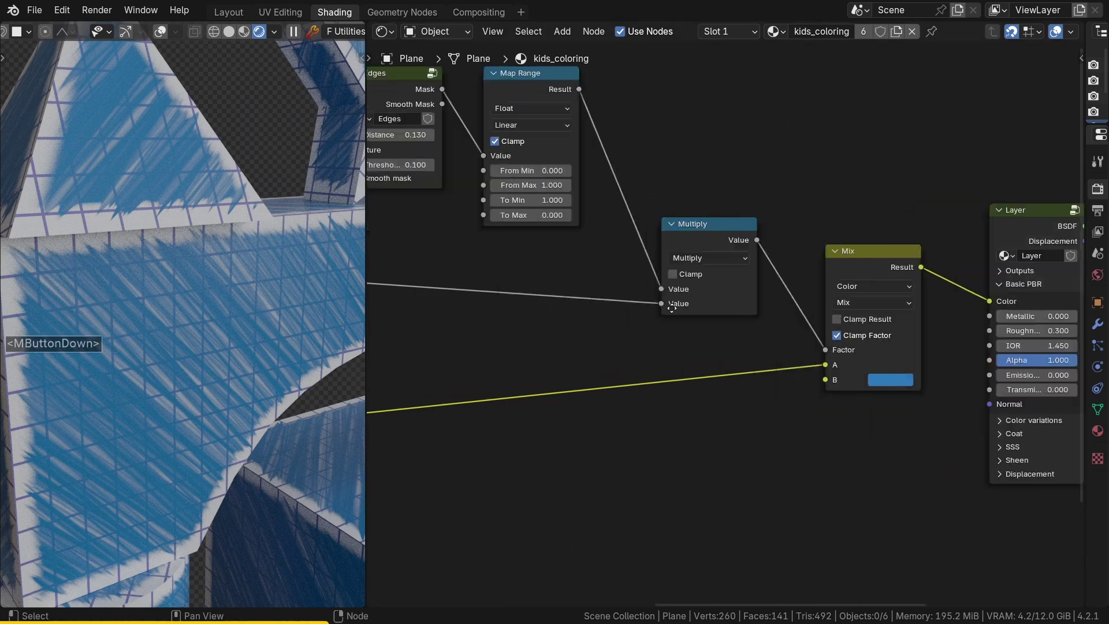
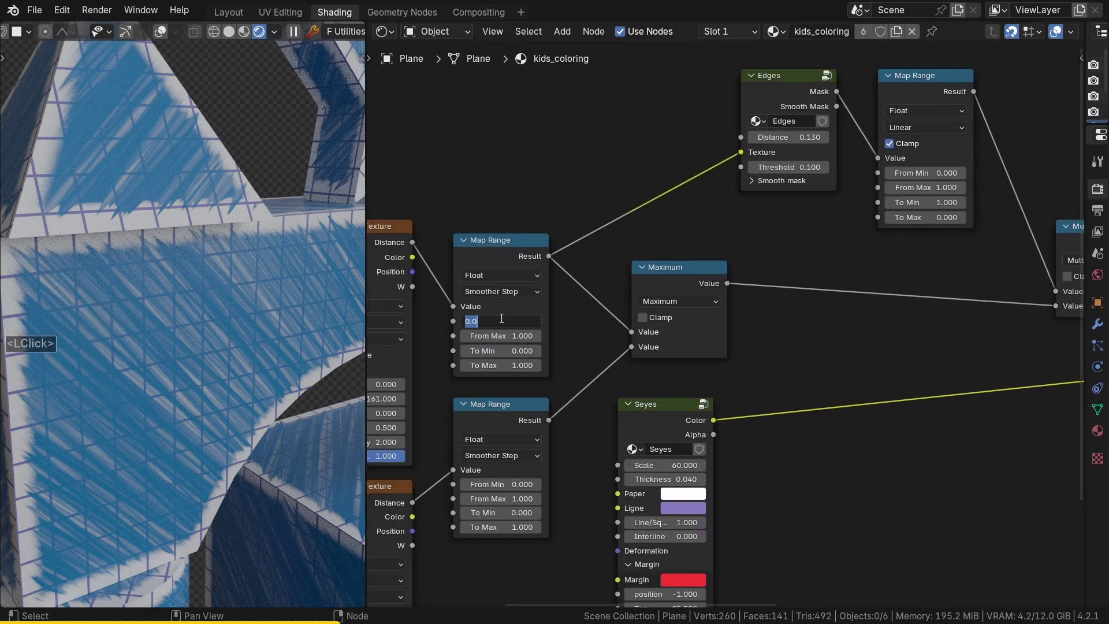
{"action": "key", "text": "3"}
{"action": "key", "text": "Return"}
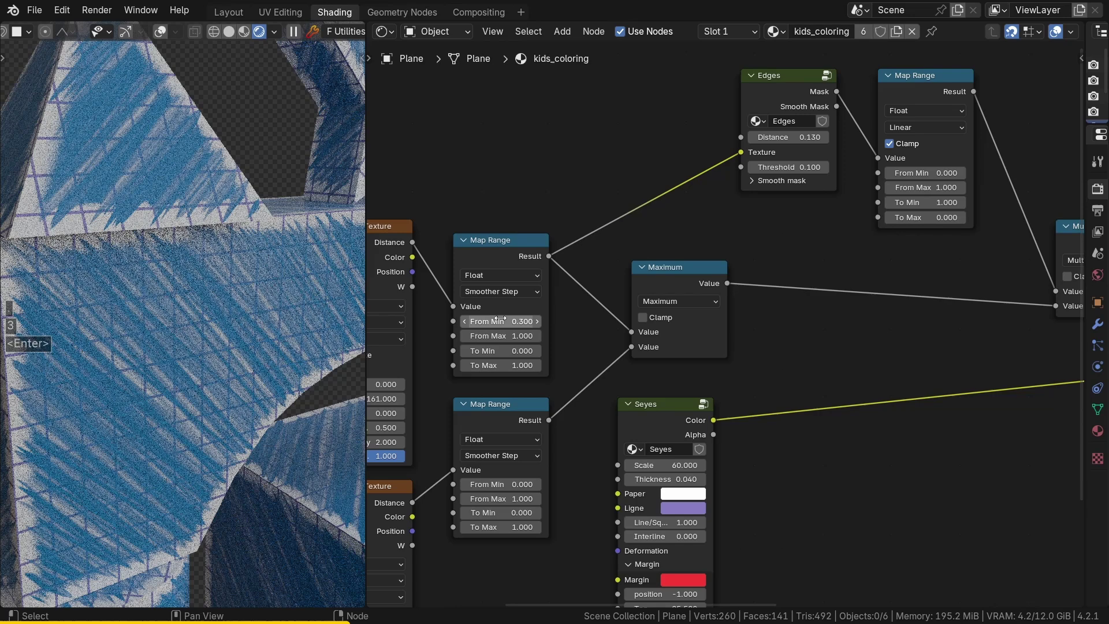
{"action": "middle_click", "coordinate": [190, 246]}
{"action": "middle_click", "coordinate": [67, 281]}
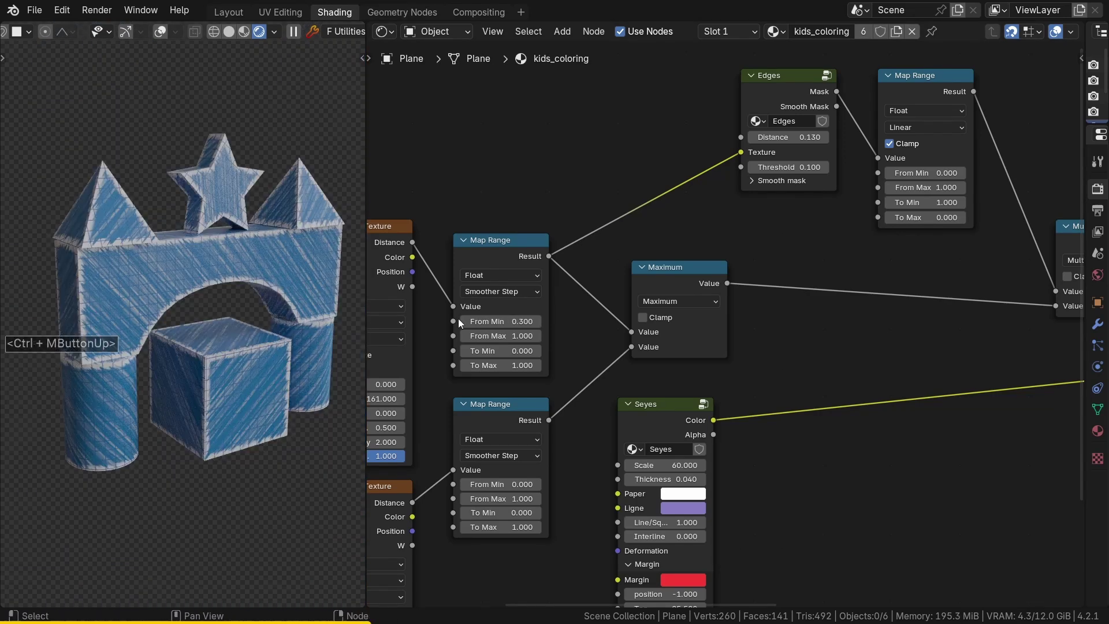
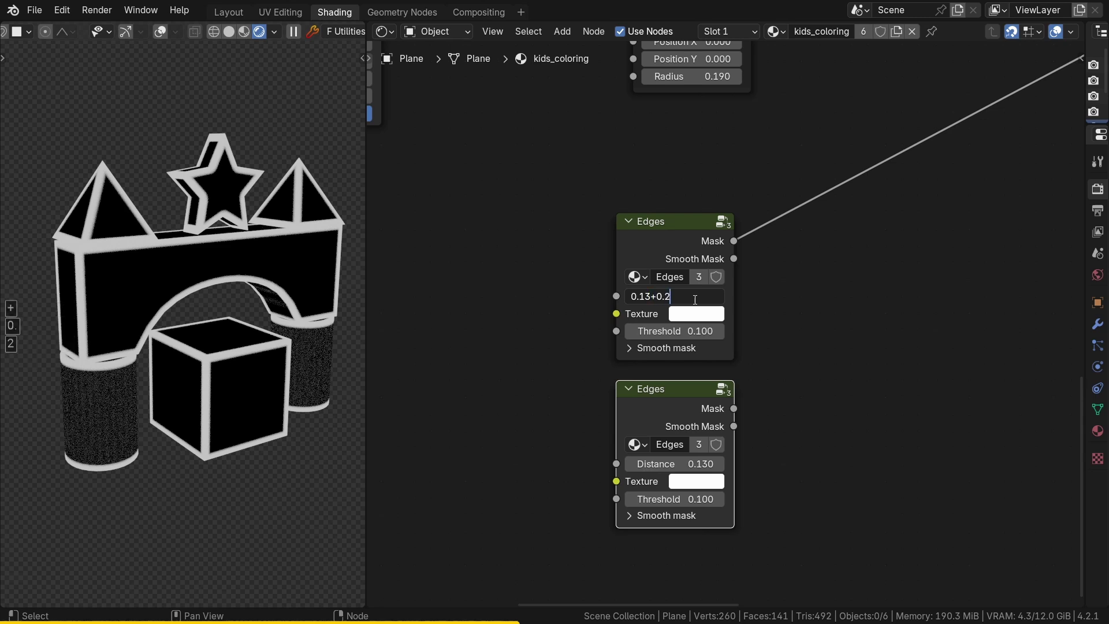
Set the duplicated Edges node's Distance to 0.330 for the wider edge mask.
{"action": "key", "text": "Return"}
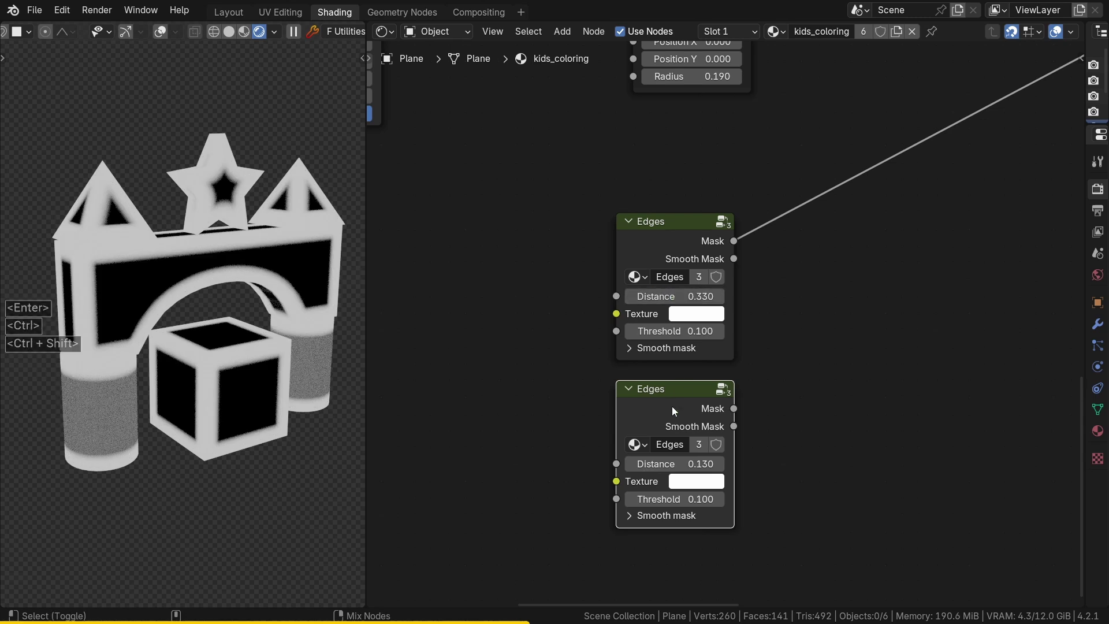
{"action": "left_click", "coordinate": [675, 410]}
{"action": "left_click", "coordinate": [659, 249]}
{"action": "left_click", "coordinate": [742, 245]}
Add a Math Subtract node taking the wide and narrow edge masks and preview the outline bands.
{"action": "left_click", "coordinate": [803, 289]}
{"action": "type", "text": "math"}
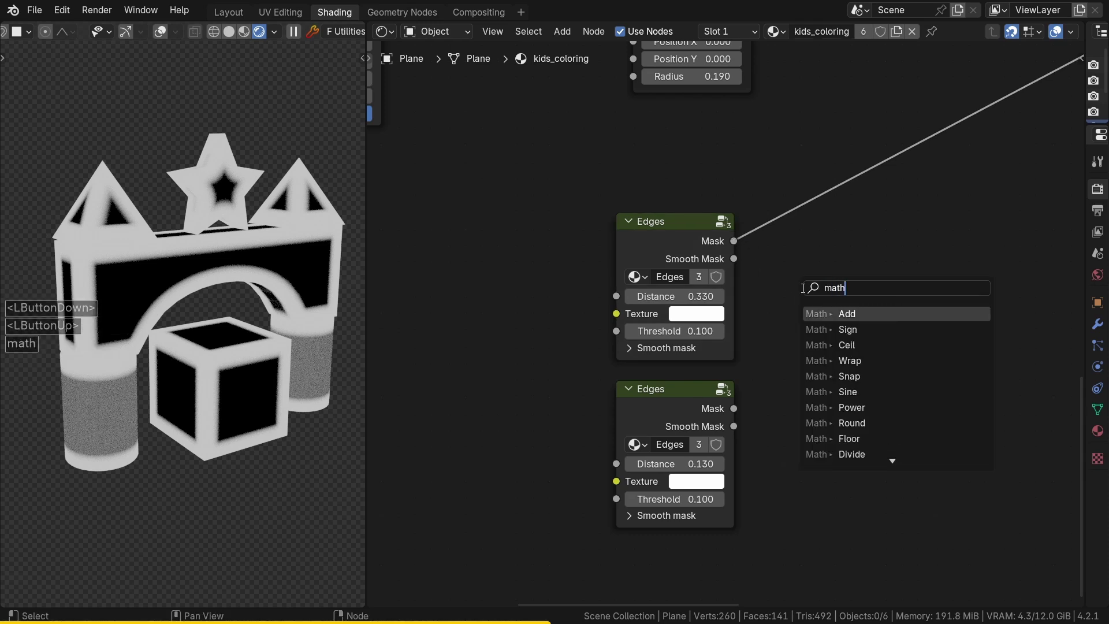
{"action": "key", "text": "Return"}
{"action": "left_click", "coordinate": [807, 292]}
{"action": "left_click", "coordinate": [740, 413]}
{"action": "left_click", "coordinate": [804, 370]}
{"action": "left_click", "coordinate": [849, 283]}
{"action": "left_click", "coordinate": [824, 270]}
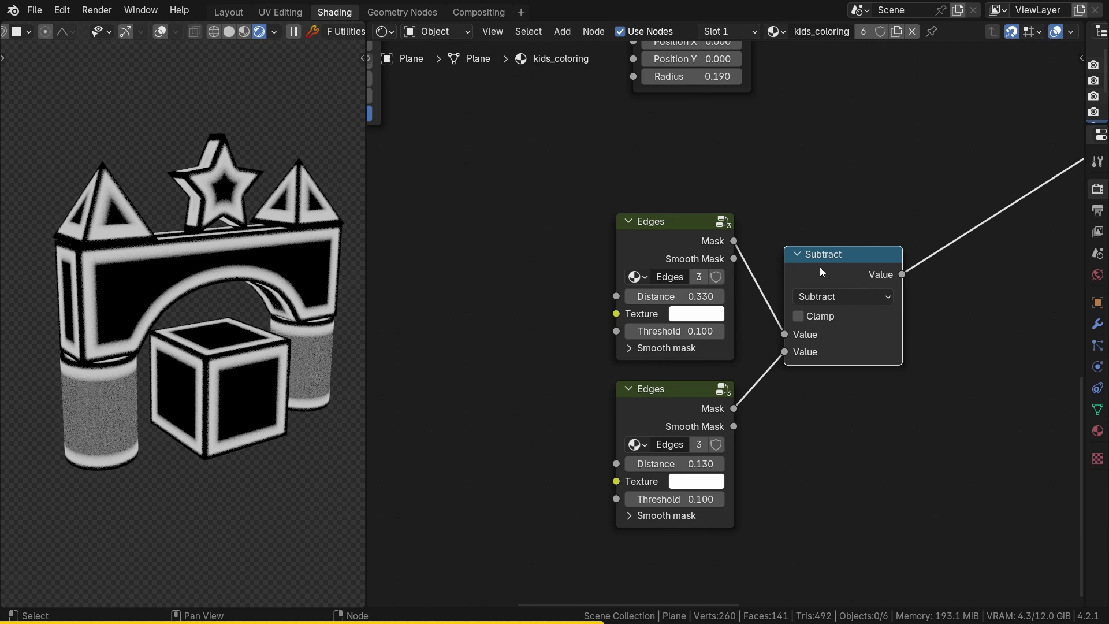
Pan the node view left to make room for new input nodes.
{"action": "middle_click", "coordinate": [566, 292]}
{"action": "middle_click", "coordinate": [778, 315]}
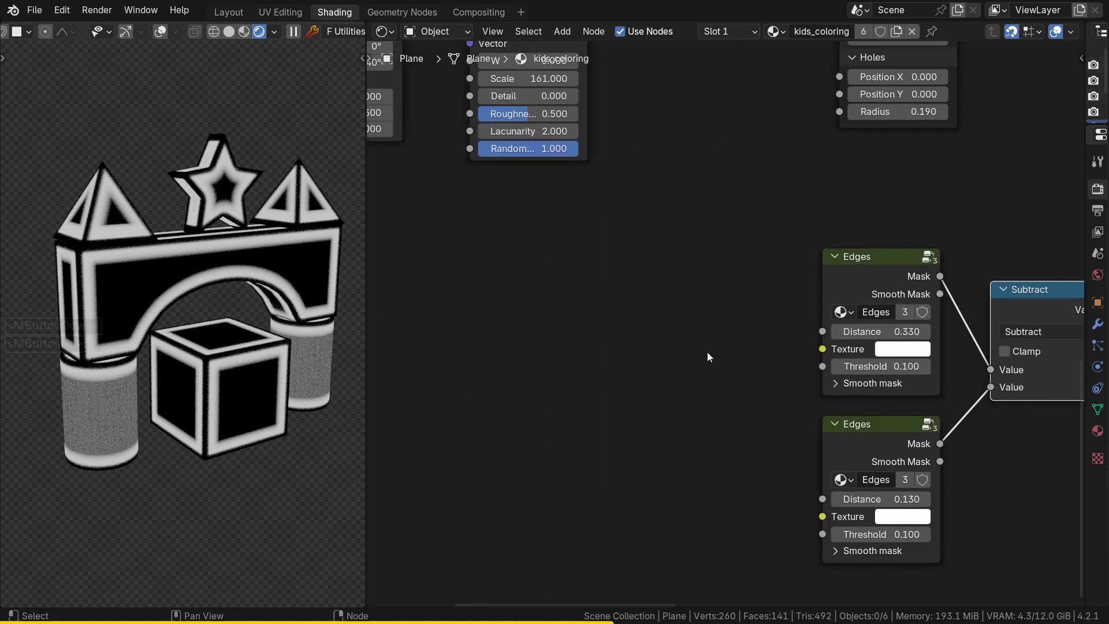
{"action": "scroll", "scroll_direction": "down", "scroll_amount": 3}
{"action": "scroll", "scroll_direction": "down", "scroll_amount": 3}
{"action": "scroll", "scroll_direction": "up", "scroll_amount": 3}
{"action": "left_click", "coordinate": [732, 128]}
{"action": "left_click", "coordinate": [453, 159]}
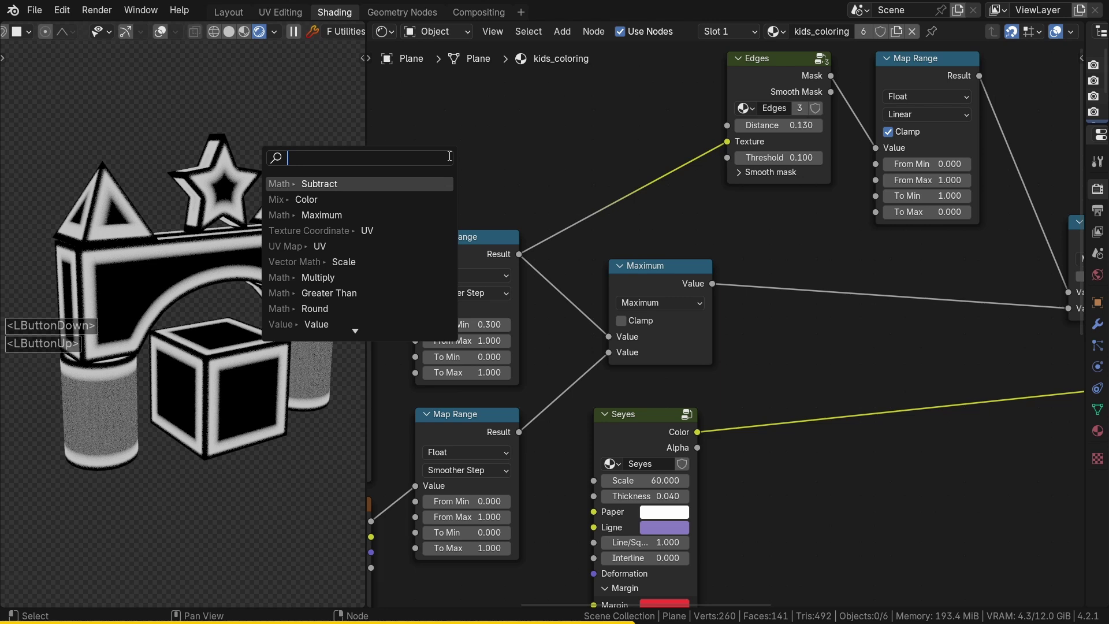
Add a Value node of 0.130 driving the narrow Edges node's Distance.
{"action": "type", "text": "vale"}
{"action": "key", "text": "Return"}
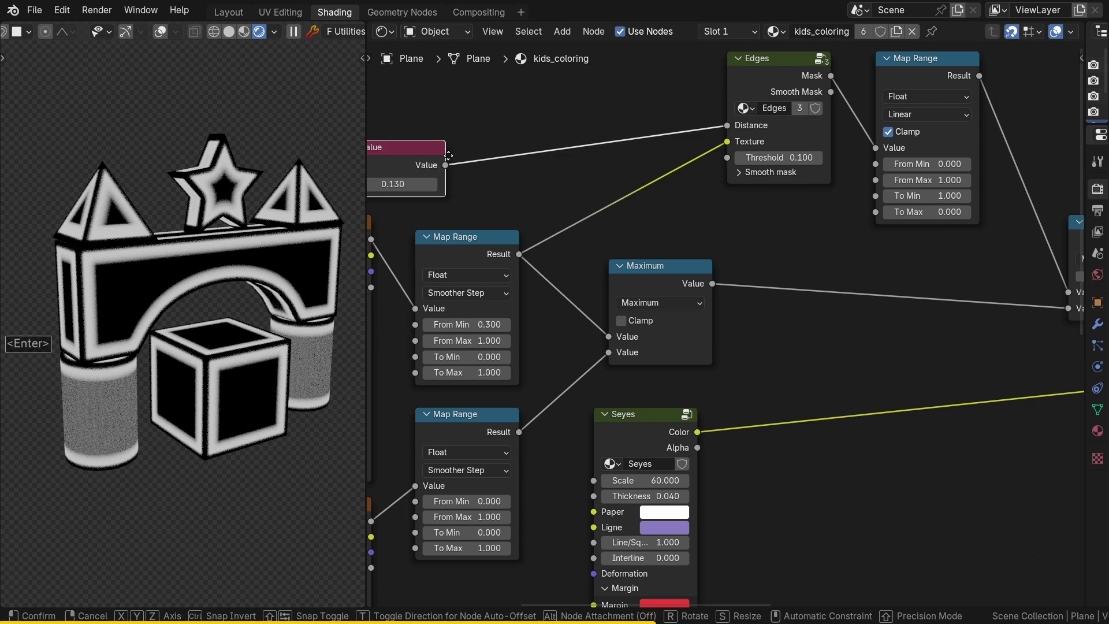
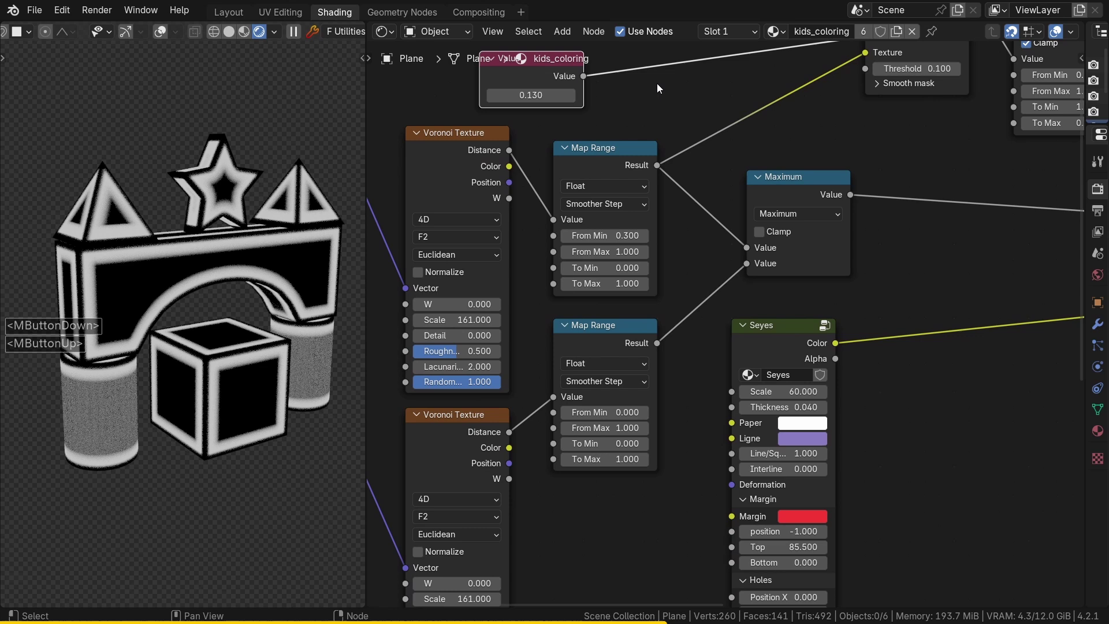
{"action": "left_click", "coordinate": [587, 77]}
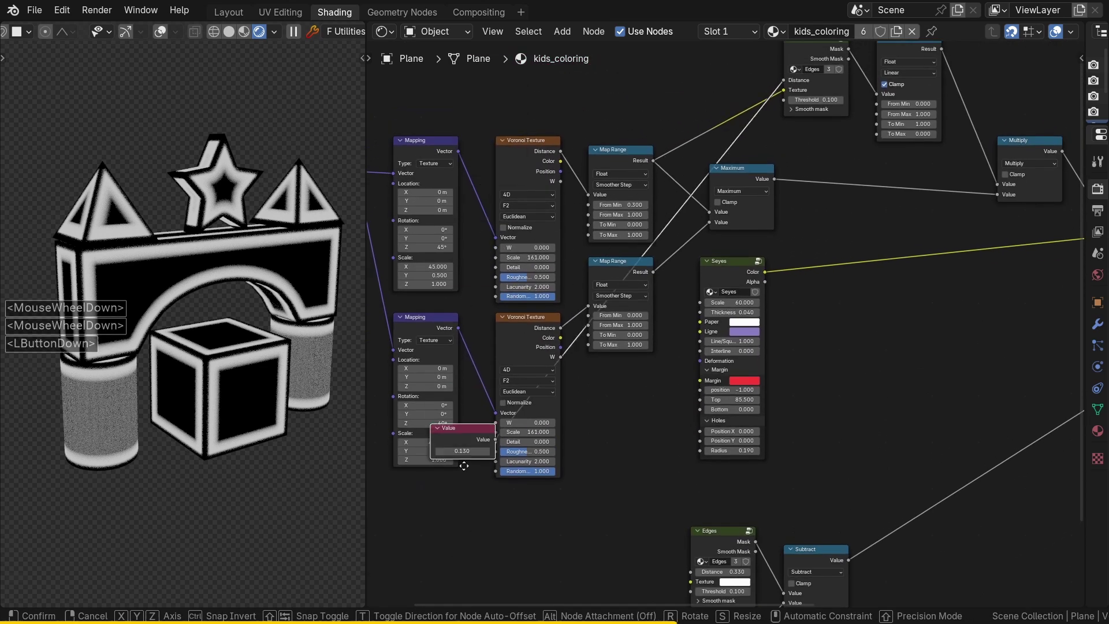
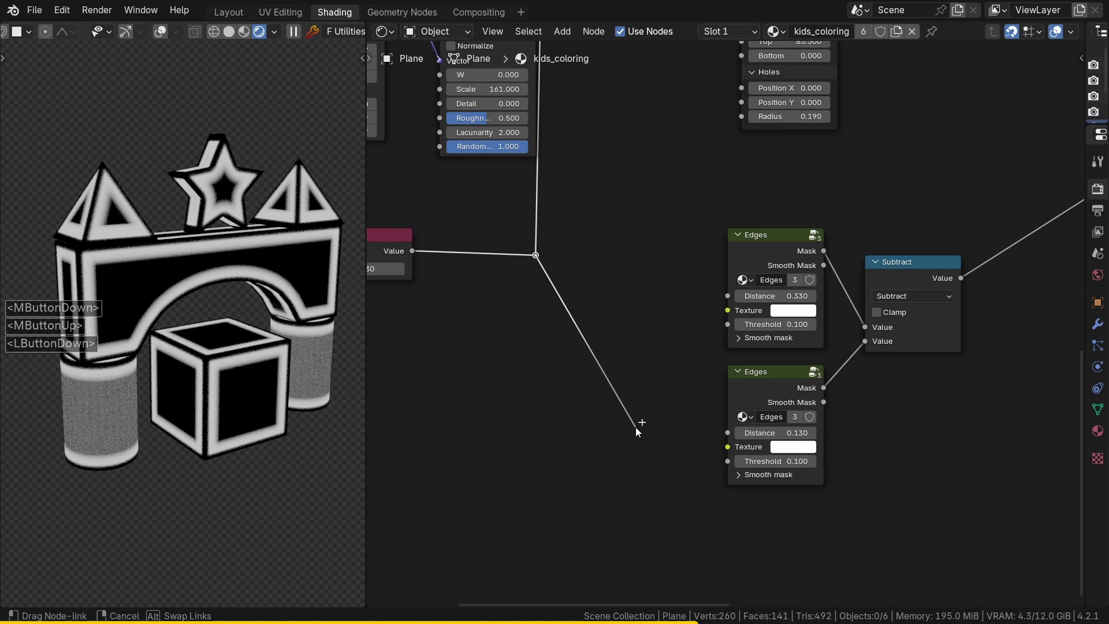
{"action": "left_click", "coordinate": [735, 436]}
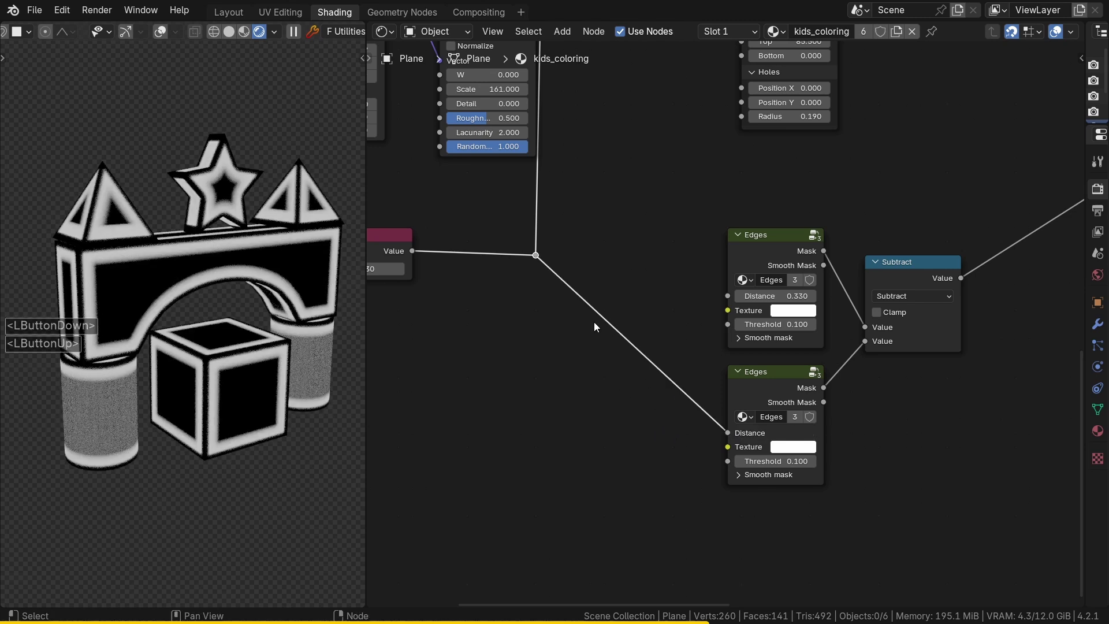
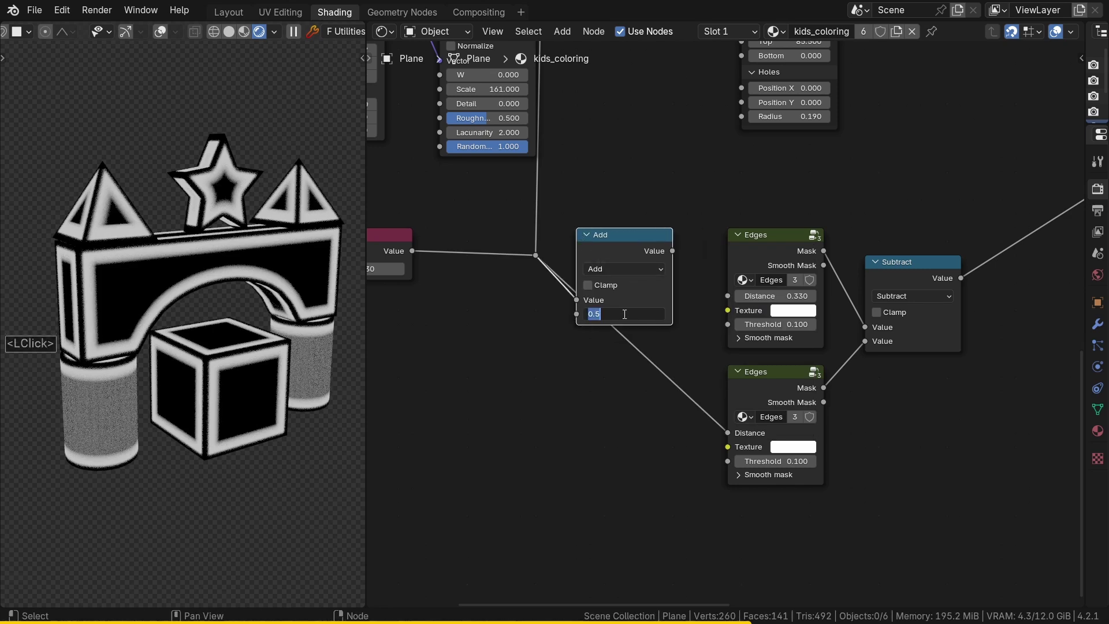
Set an Add node to +0.170 and feed its sum into the wide Edges Distance.
{"action": "type", "text": "0."}
{"action": "key", "text": "Return"}
{"action": "left_click", "coordinate": [677, 253]}
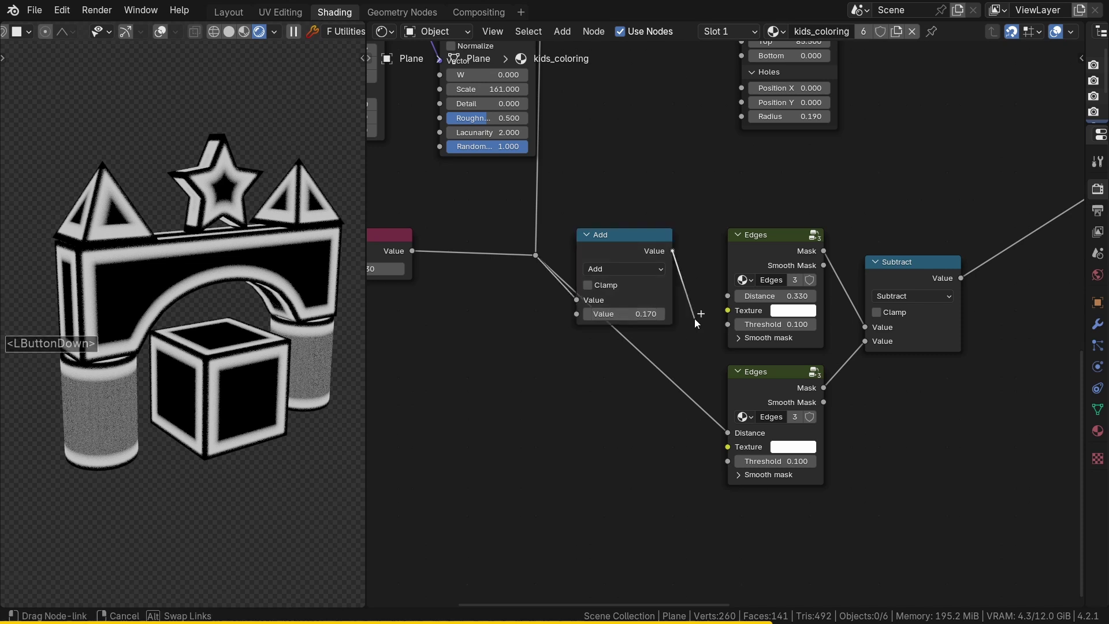
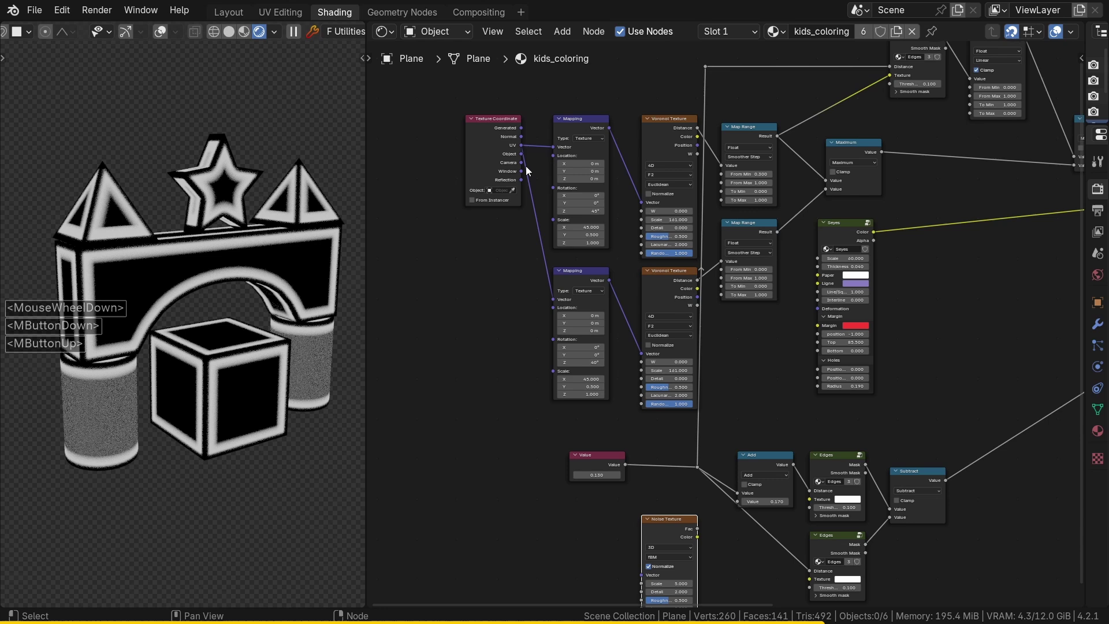
Connect a 4D Noise Texture's Fac, Scale 10, into the upper Edges node's Texture input.
{"action": "left_click", "coordinate": [529, 154]}
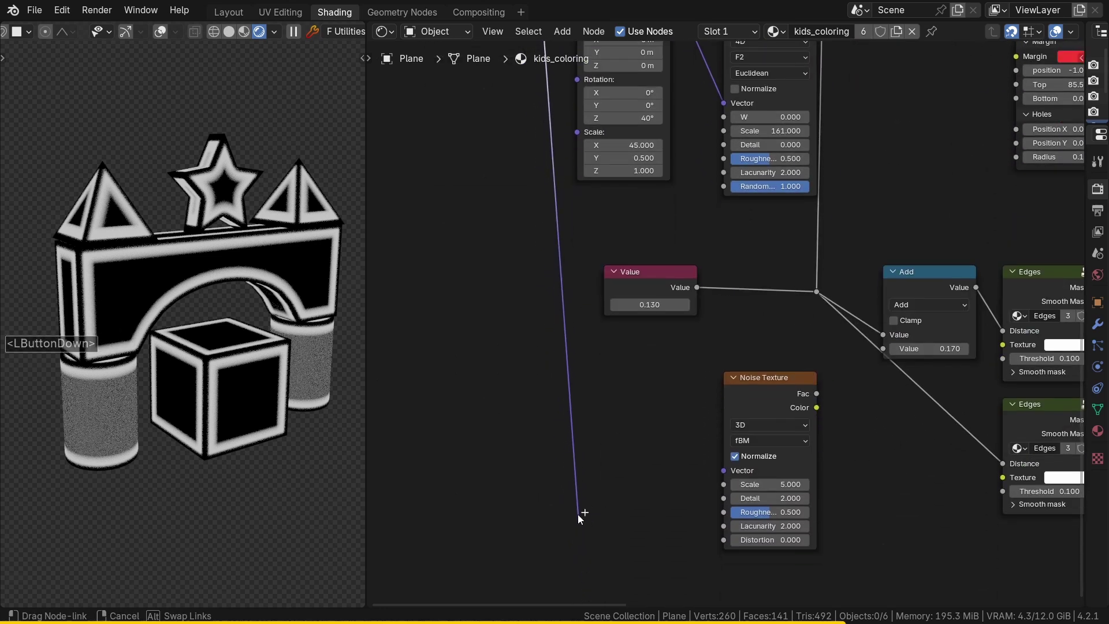
{"action": "left_click", "coordinate": [721, 474]}
{"action": "key", "text": "g"}
{"action": "left_click", "coordinate": [551, 446]}
{"action": "left_click", "coordinate": [601, 412]}
{"action": "scroll", "scroll_direction": "down", "scroll_amount": 3}
{"action": "middle_click", "coordinate": [630, 389]}
{"action": "scroll", "scroll_direction": "up", "scroll_amount": 3}
{"action": "left_click", "coordinate": [598, 262]}
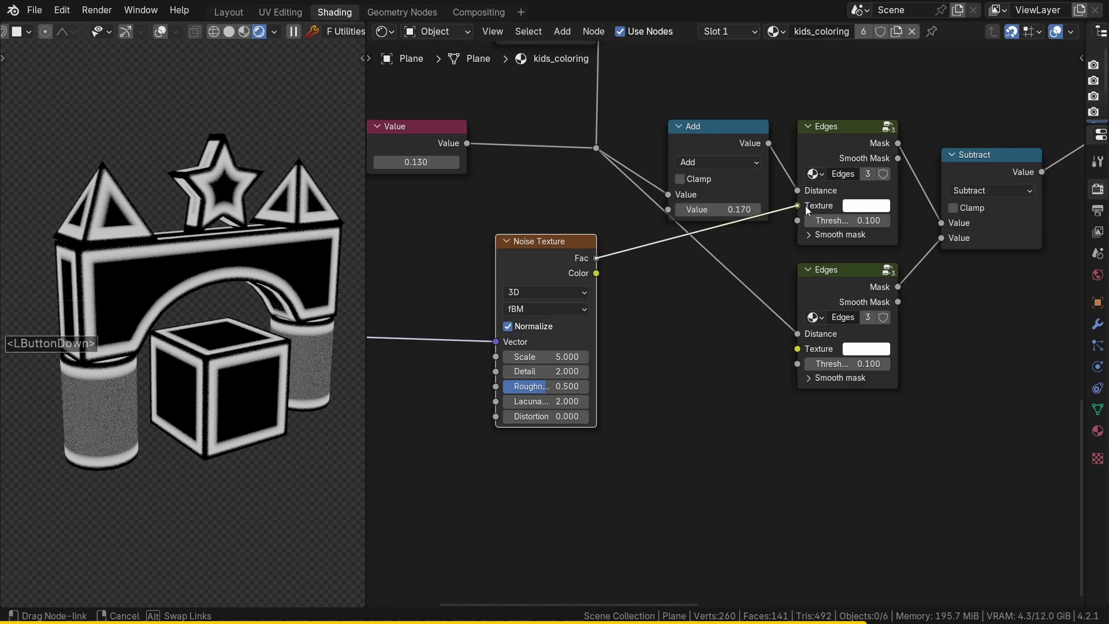
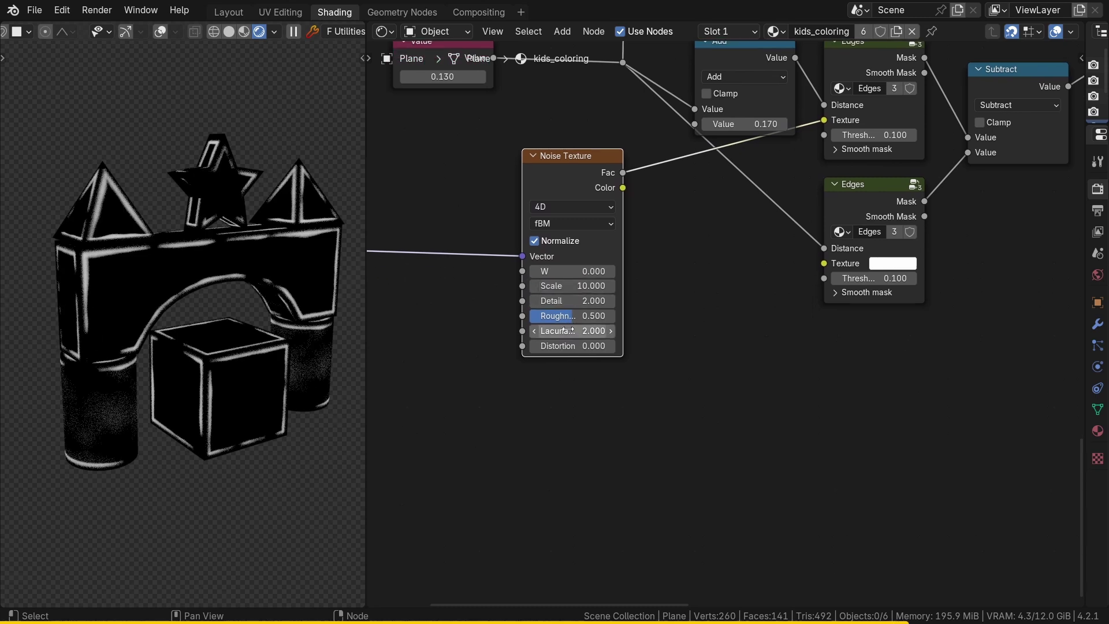
Duplicate the Noise Texture with W 26.4 and connect it to the lower Edges Texture input.
{"action": "left_click", "coordinate": [599, 169]}
{"action": "key", "text": "ctrl+shift+d"}
{"action": "left_click", "coordinate": [597, 388]}
{"action": "middle_click", "coordinate": [590, 388]}
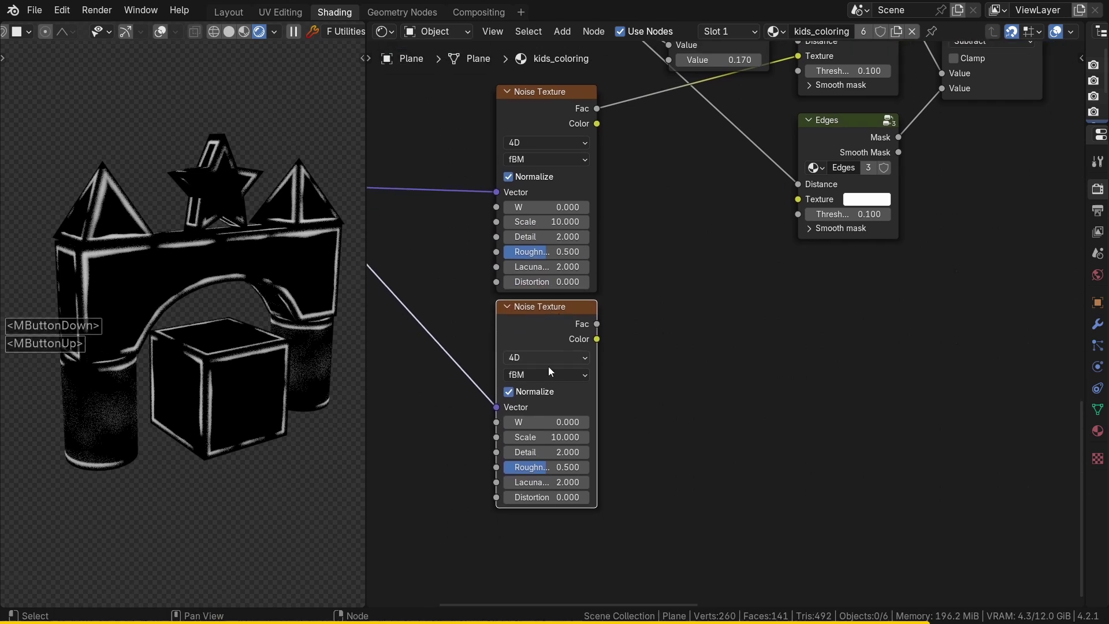
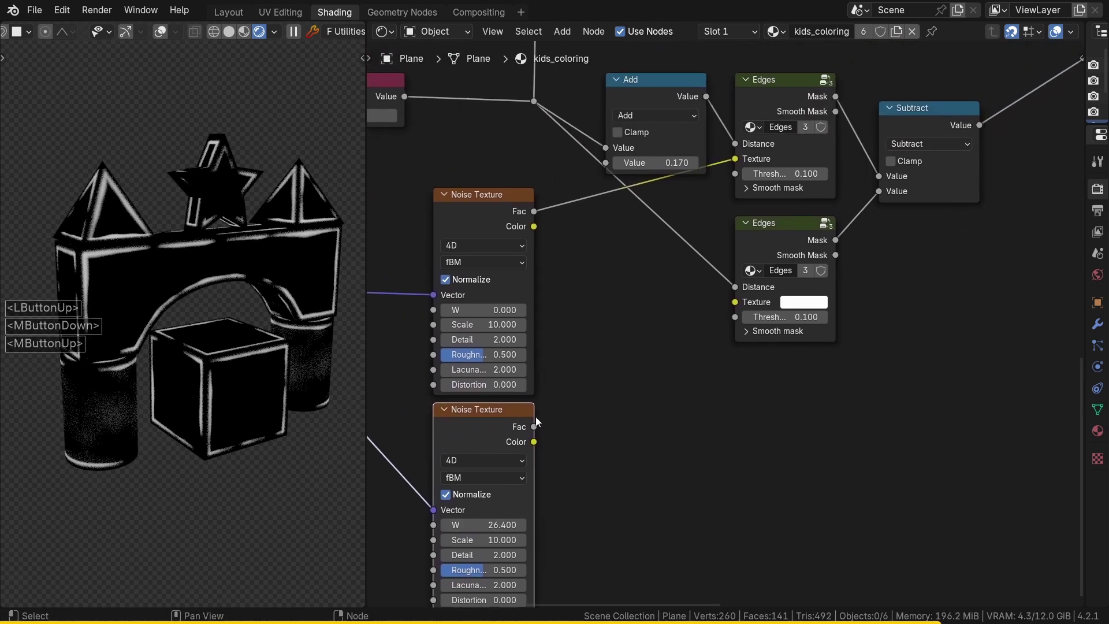
{"action": "left_click", "coordinate": [539, 431]}
{"action": "left_click", "coordinate": [733, 302]}
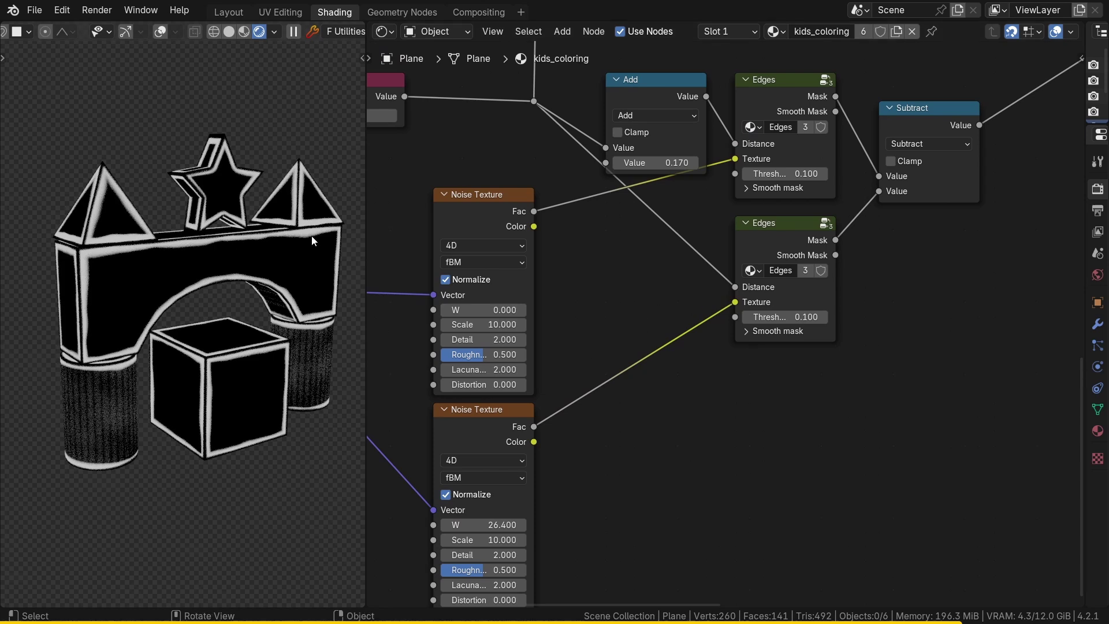
{"action": "middle_click", "coordinate": [652, 211]}
{"action": "middle_click", "coordinate": [459, 390]}
{"action": "left_click", "coordinate": [569, 102]}
{"action": "key", "text": "shift+a"}
Add a Mix Color node and place it in the tree.
{"action": "left_click", "coordinate": [711, 176]}
{"action": "type", "text": "mix"}
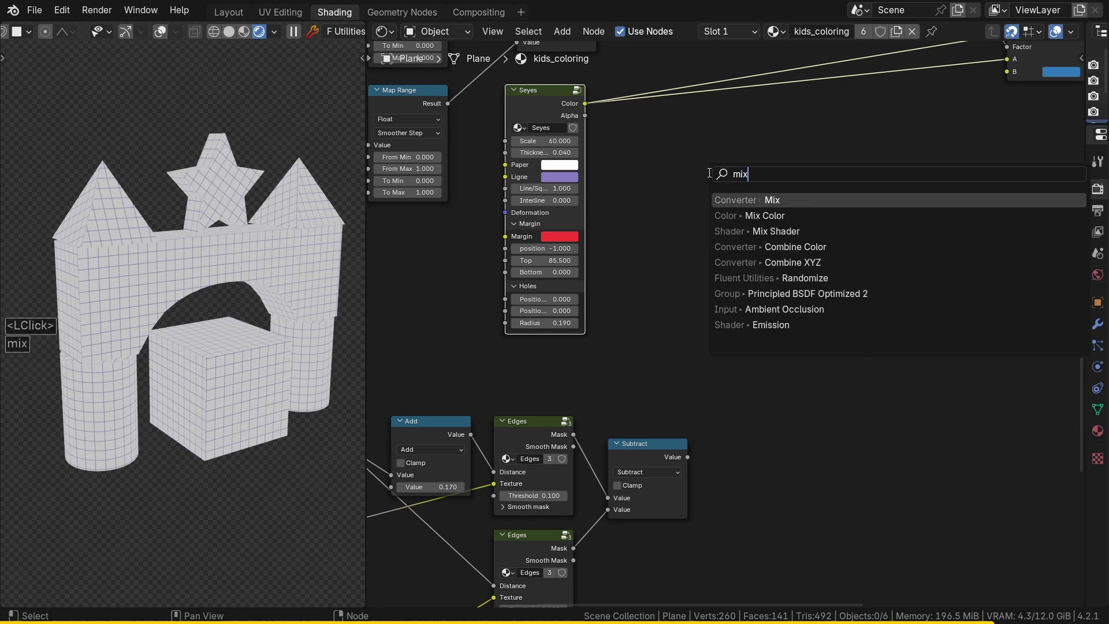
{"action": "key", "text": "Down"}
{"action": "key", "text": "Return"}
{"action": "left_click", "coordinate": [770, 200]}
Connect the Seyes grid colour into the Mix node's A input, with B black.
{"action": "left_click", "coordinate": [590, 109]}
{"action": "left_click", "coordinate": [773, 304]}
{"action": "double_click", "coordinate": [835, 318]}
{"action": "left_click", "coordinate": [924, 202]}
{"action": "left_click", "coordinate": [927, 236]}
Drive the Mix factor from the Subtract edge mask and send its result onward.
{"action": "left_click", "coordinate": [692, 465]}
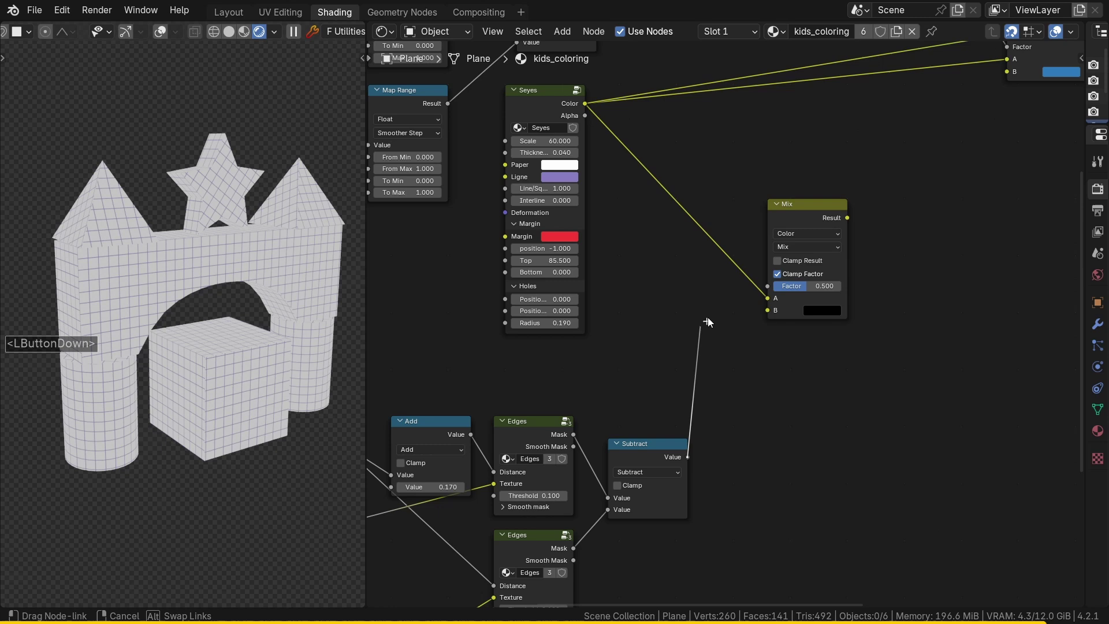
{"action": "left_click", "coordinate": [779, 293]}
{"action": "left_click", "coordinate": [648, 449]}
{"action": "left_click", "coordinate": [811, 211]}
{"action": "middle_click", "coordinate": [96, 255]}
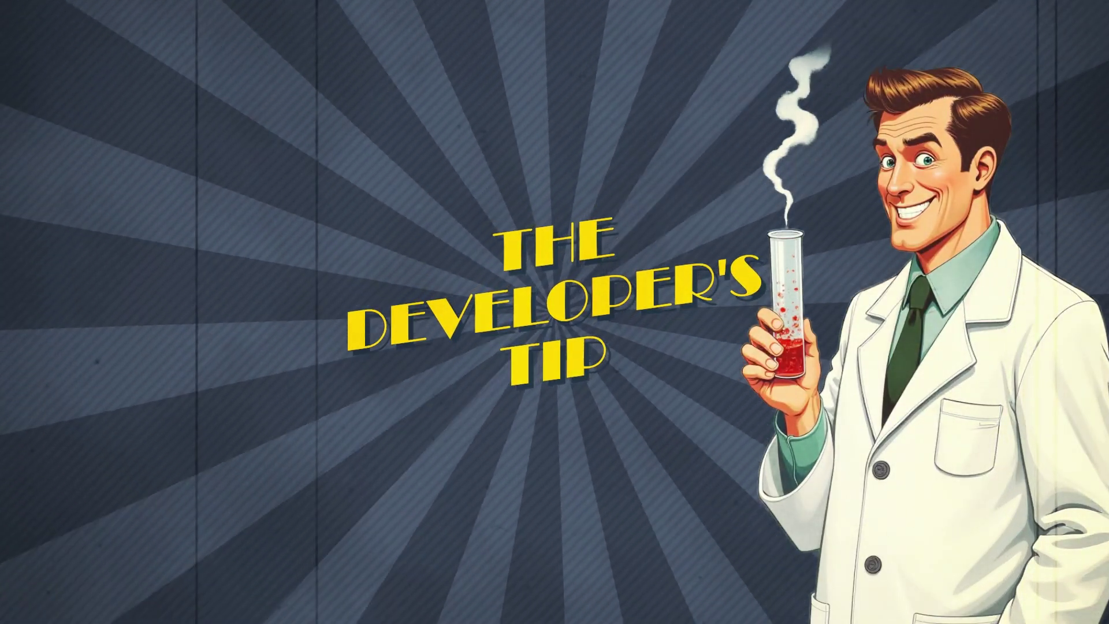
{"action": "middle_click", "coordinate": [526, 457]}
Inside the Edges group, raise Ambient Occlusion samples from 8 to 32, then return to the main tree.
{"action": "middle_click", "coordinate": [668, 286]}
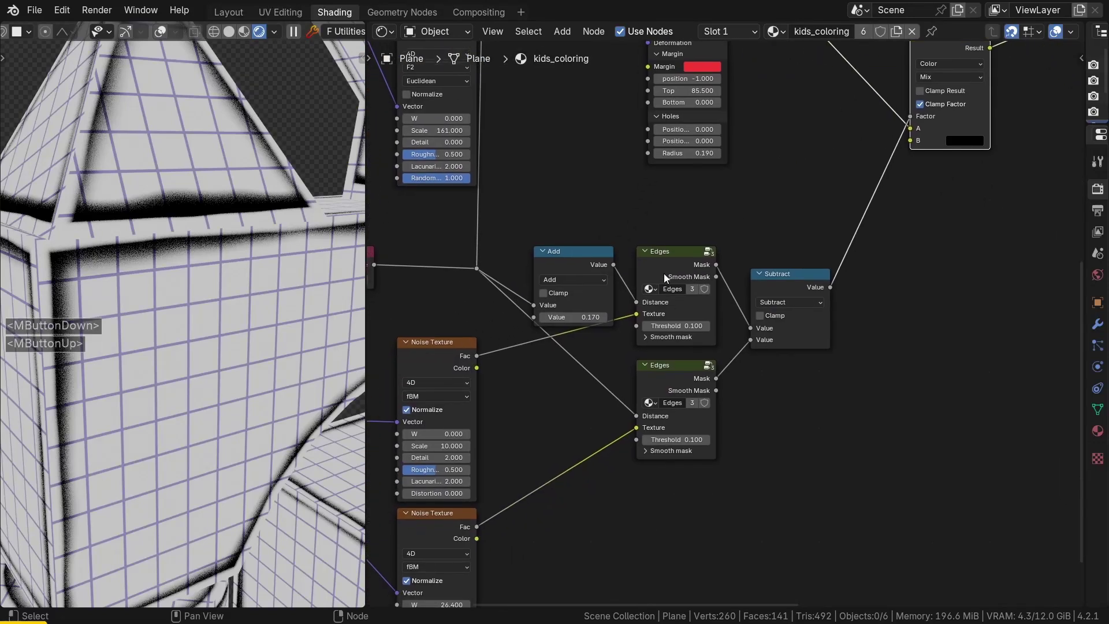
{"action": "left_click", "coordinate": [668, 277]}
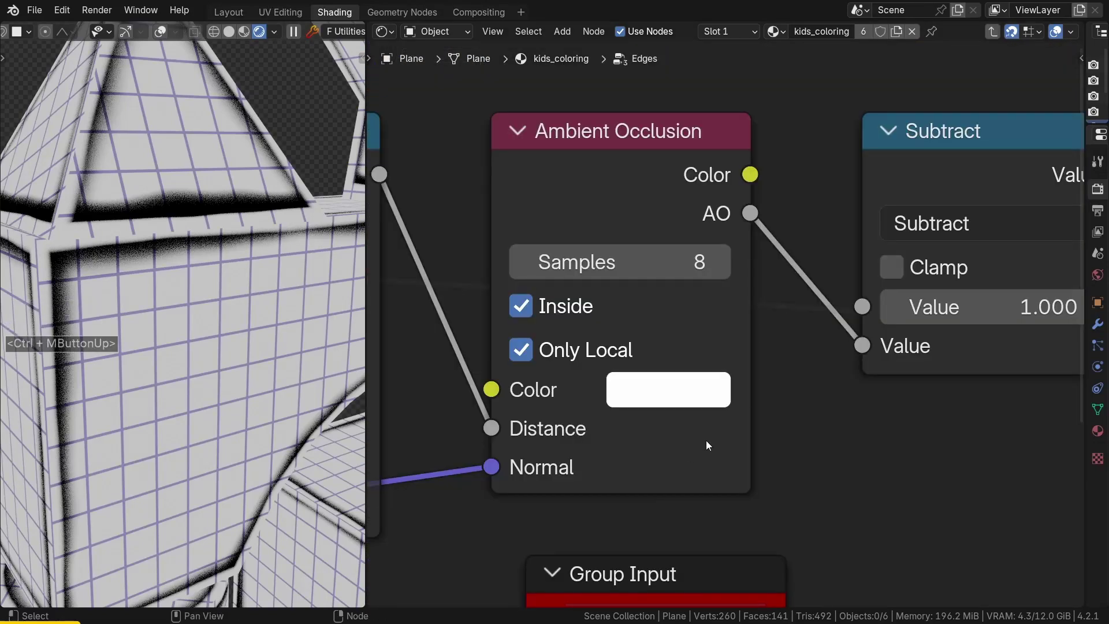
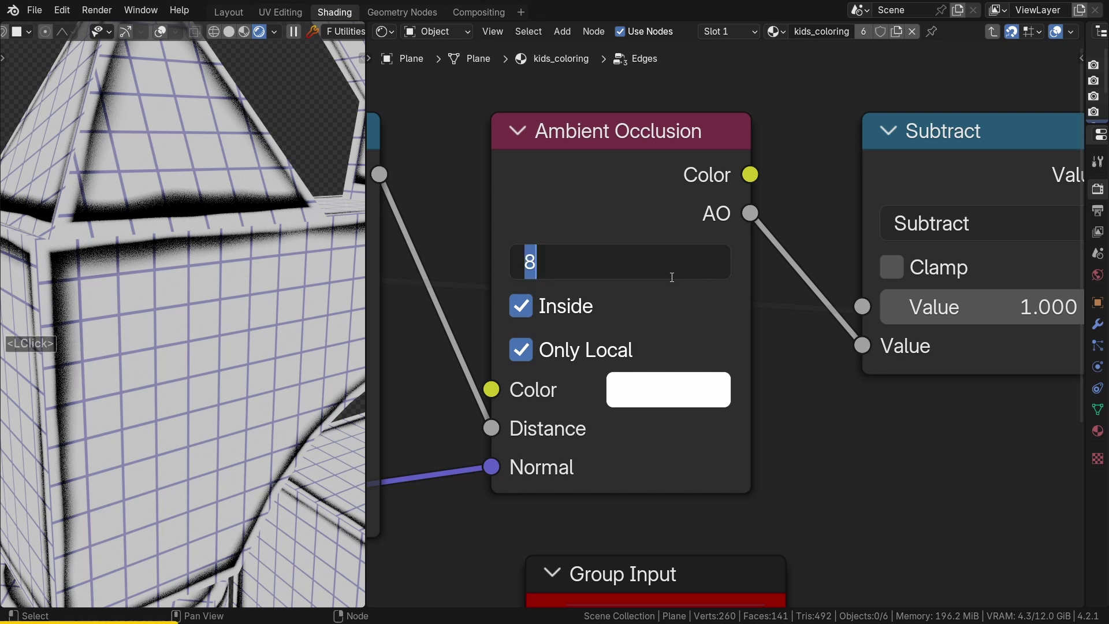
{"action": "type", "text": "32"}
{"action": "key", "text": "Return"}
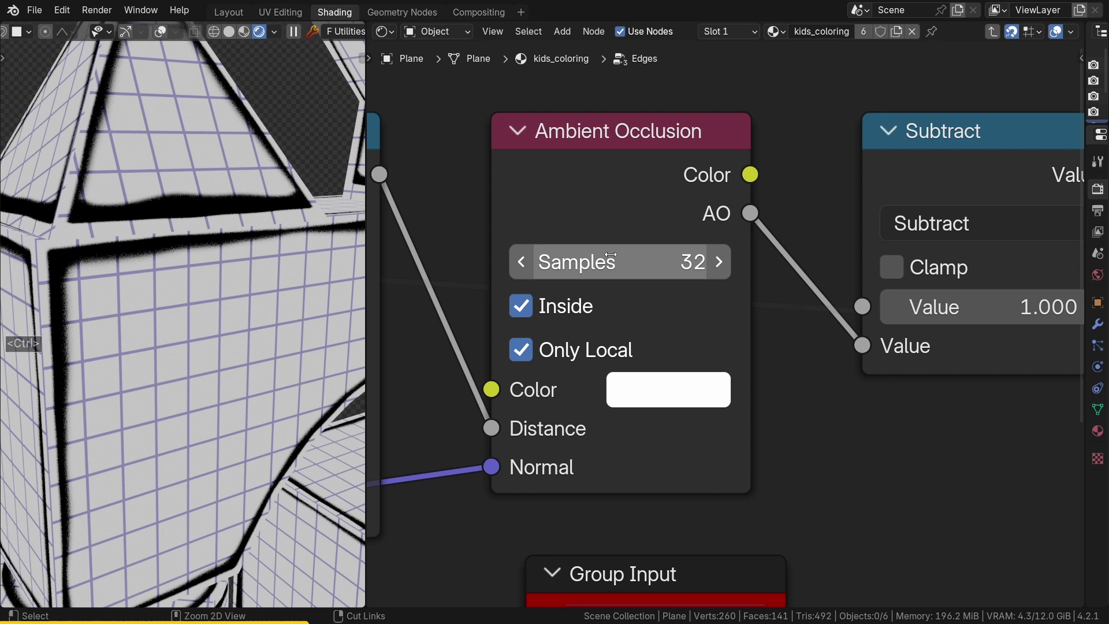
{"action": "key", "text": "ctrl+Tab"}
{"action": "middle_click", "coordinate": [624, 271]}
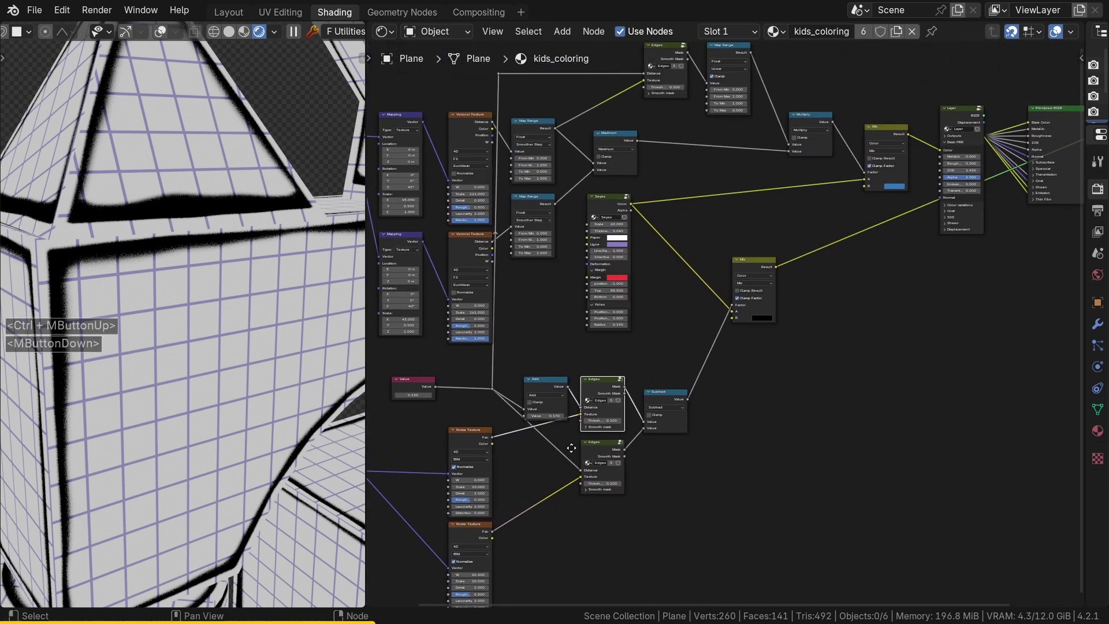
Feed the black-outline Mix result into the blue hatch Mix node's A input.
{"action": "middle_click", "coordinate": [155, 309]}
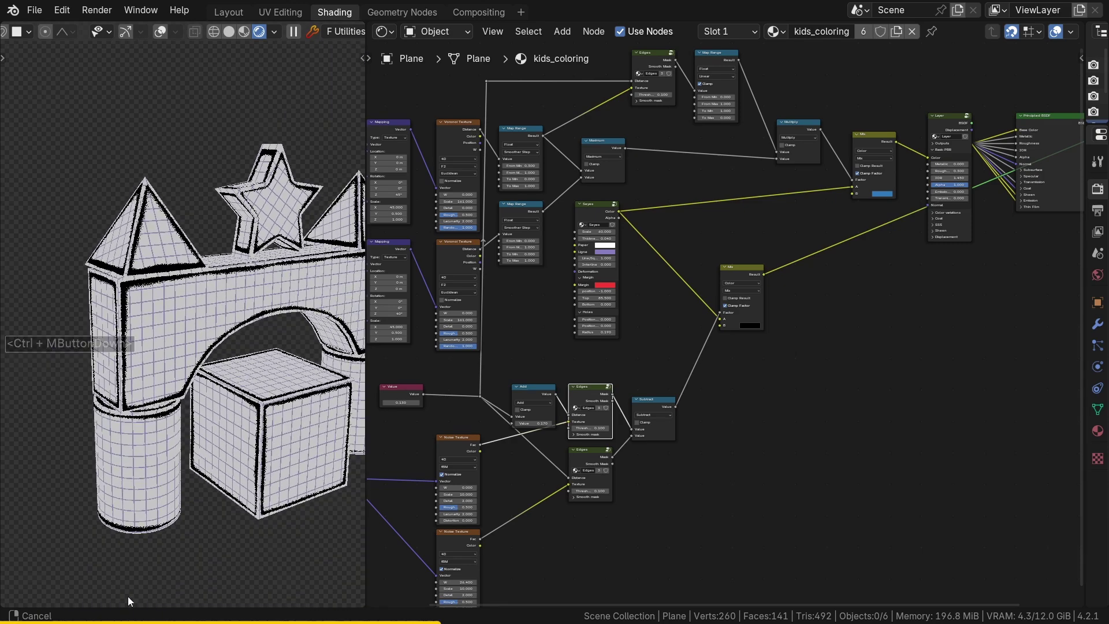
{"action": "middle_click", "coordinate": [238, 414]}
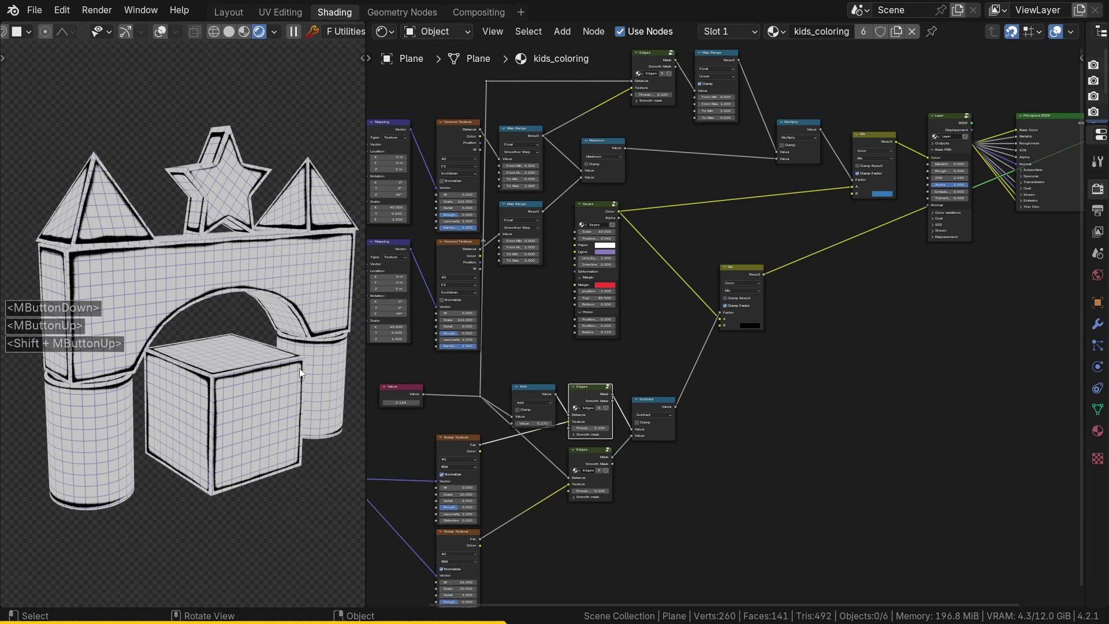
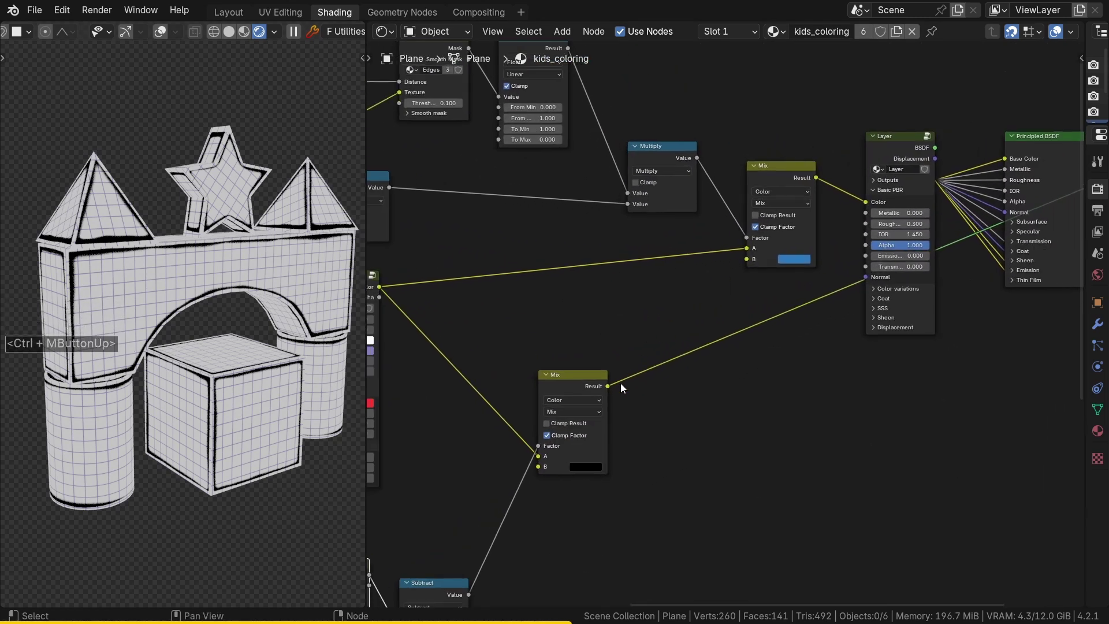
{"action": "left_click", "coordinate": [615, 388]}
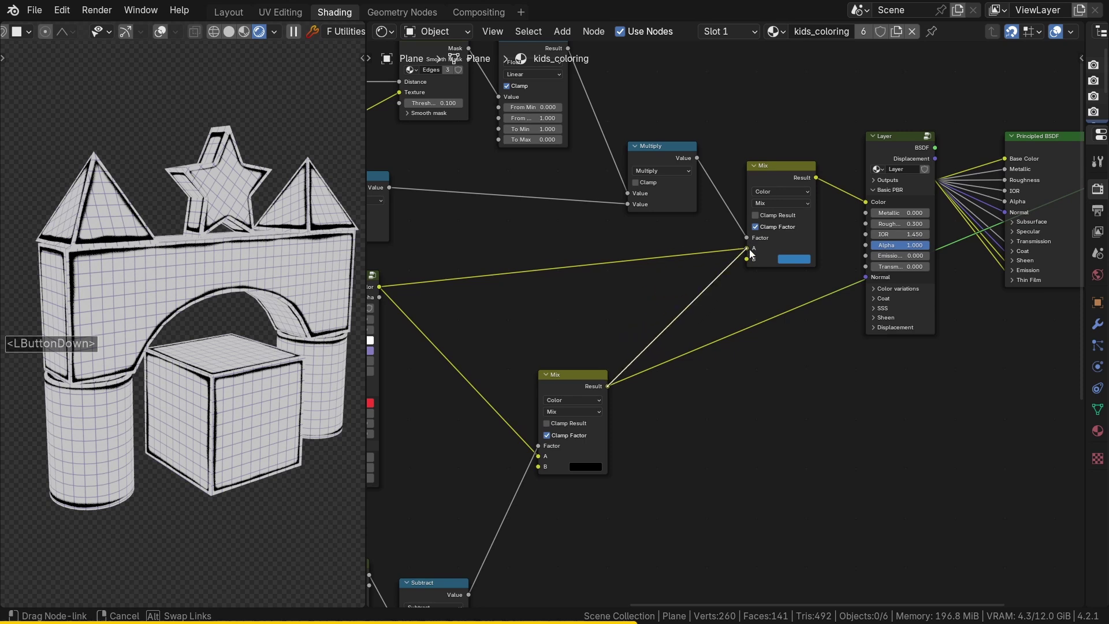
{"action": "left_click", "coordinate": [755, 253]}
{"action": "left_click", "coordinate": [785, 176]}
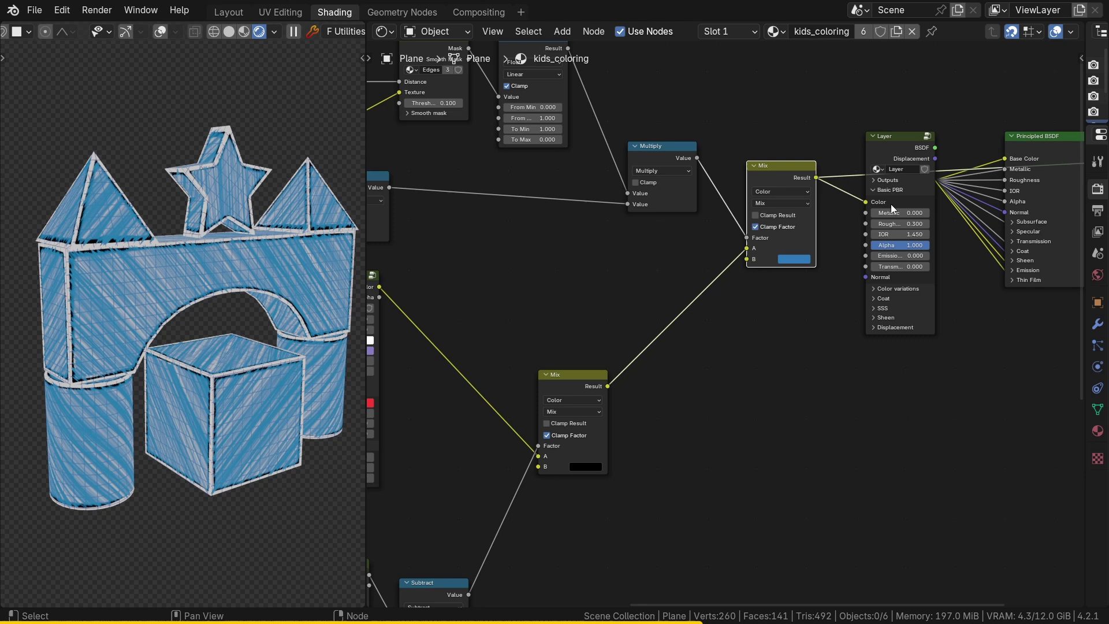
{"action": "left_click", "coordinate": [1050, 148]}
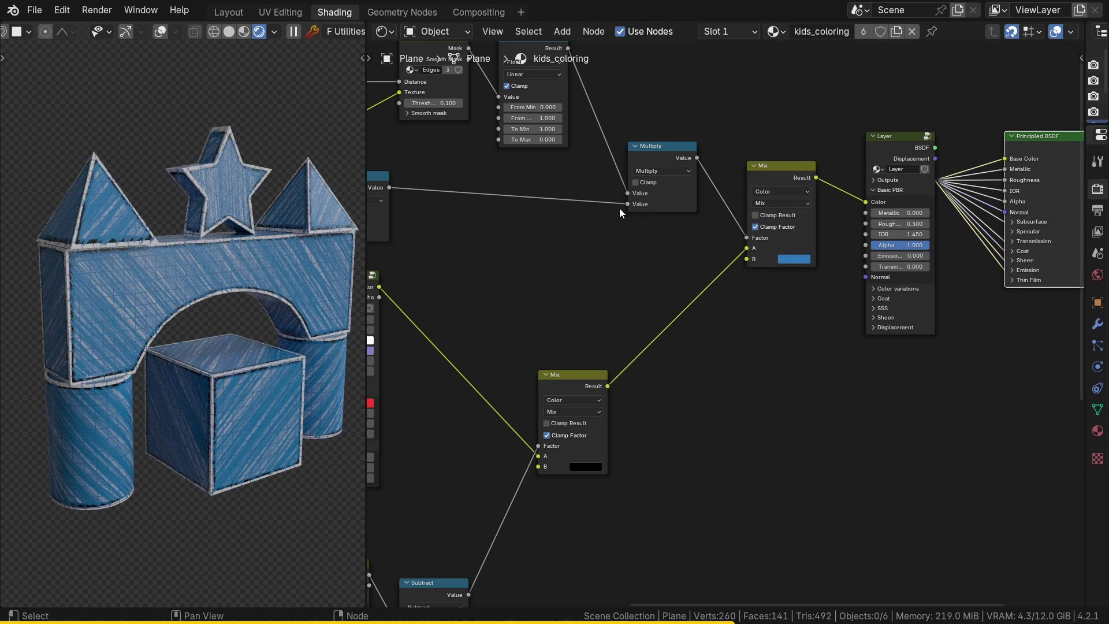
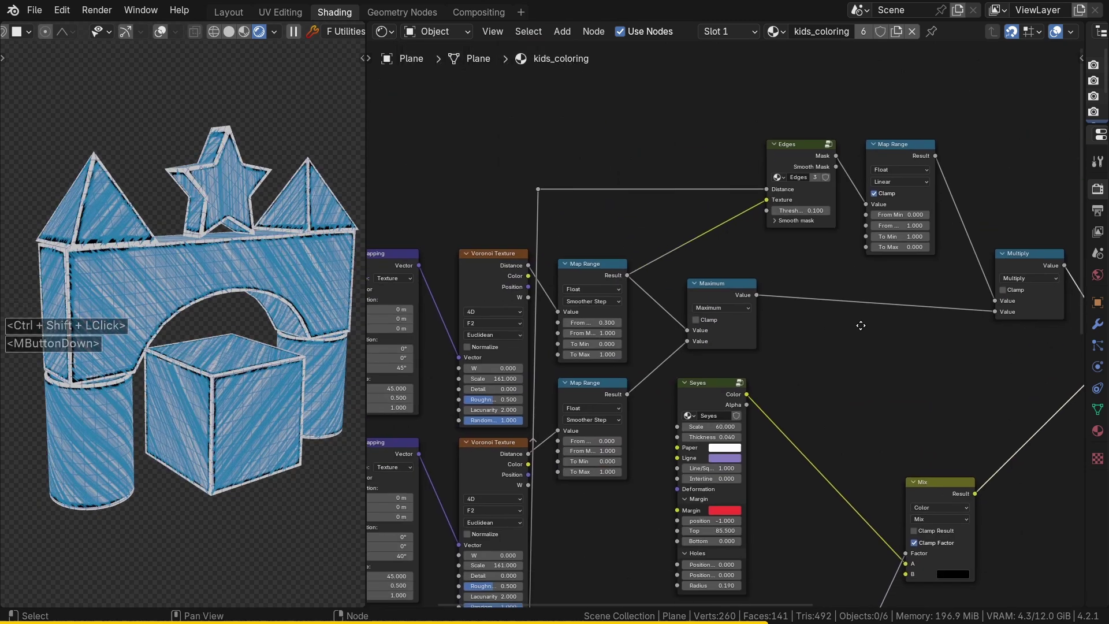
Set the wide-edge Add offset to 0.020, thinning the white block outlines.
{"action": "middle_click", "coordinate": [115, 250]}
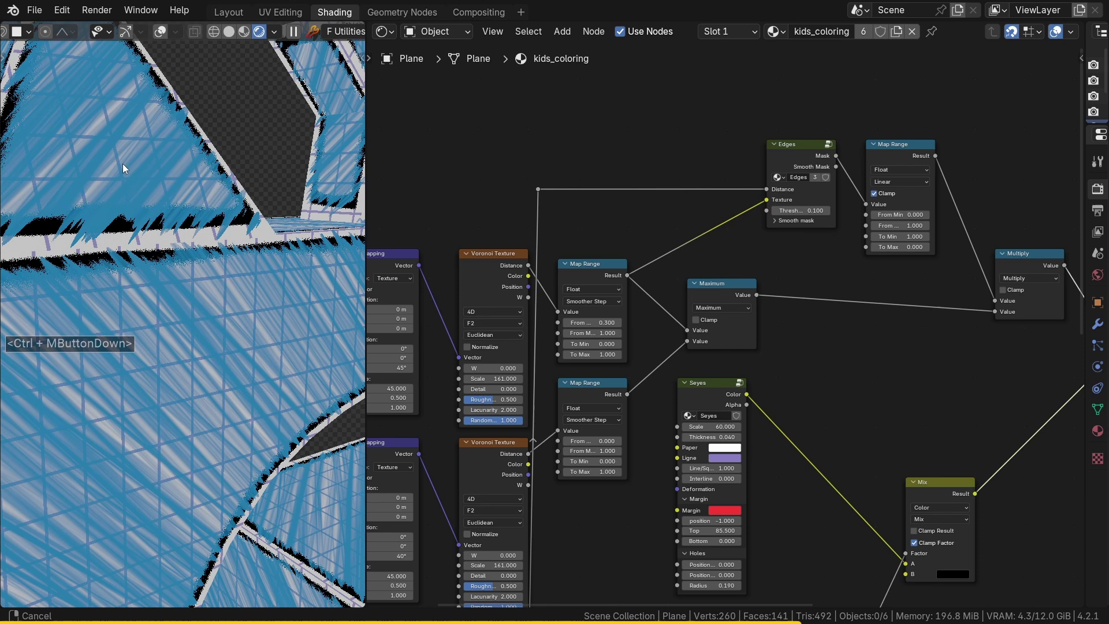
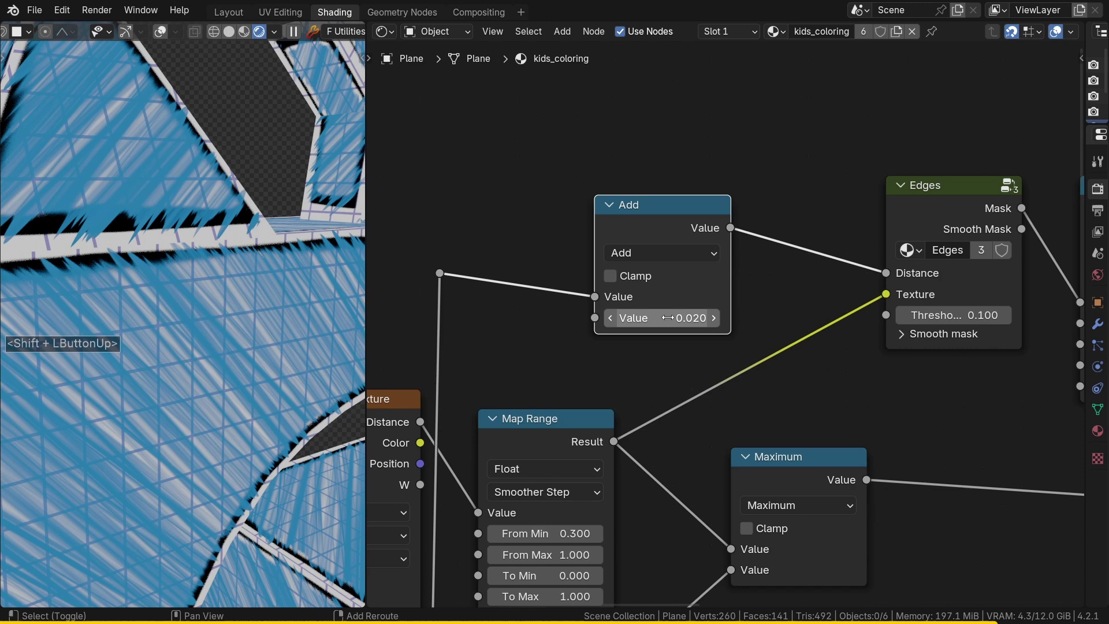
{"action": "middle_click", "coordinate": [144, 242]}
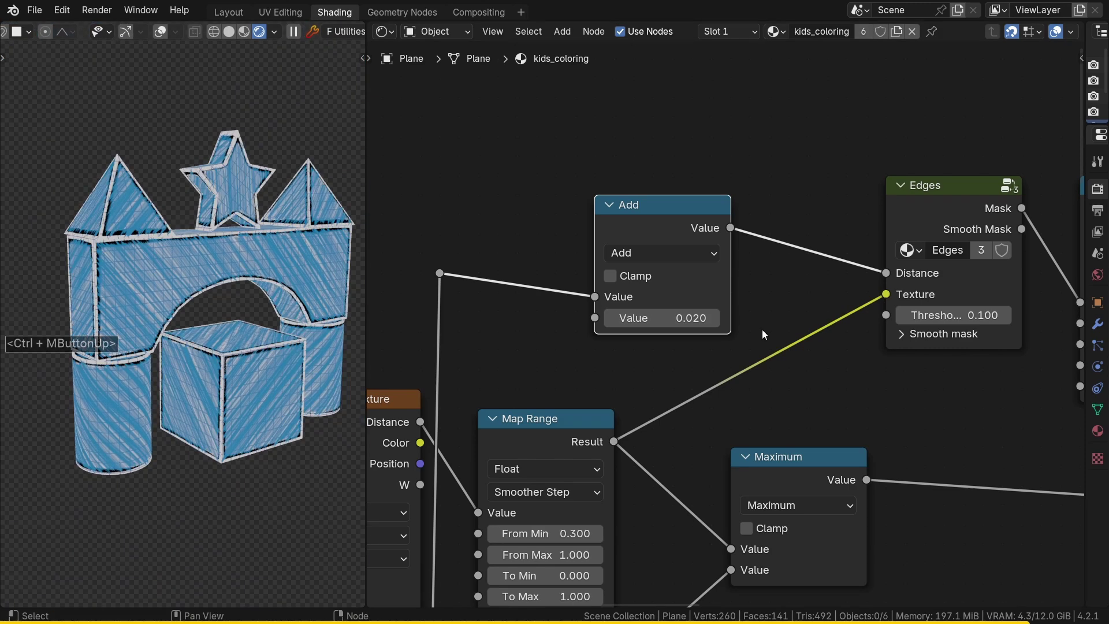
{"action": "left_click", "coordinate": [1035, 262]}
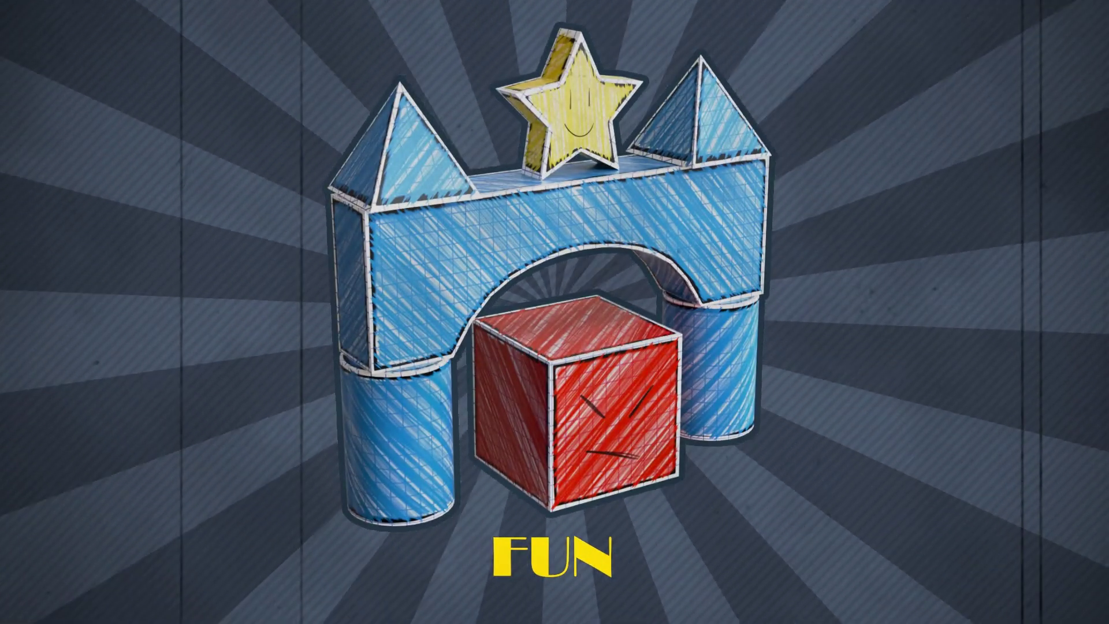
{"action": "scroll", "scroll_direction": "up", "scroll_amount": 3}
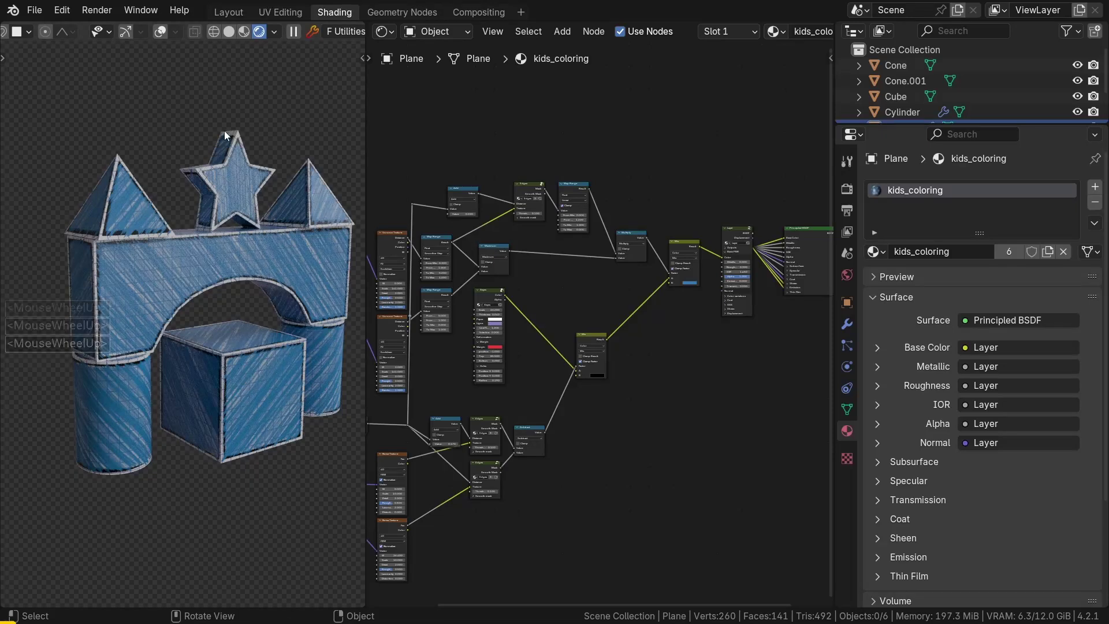
Give the cube a single-user copy of the material renamed kids_coloring_red.
{"action": "left_click", "coordinate": [162, 34]}
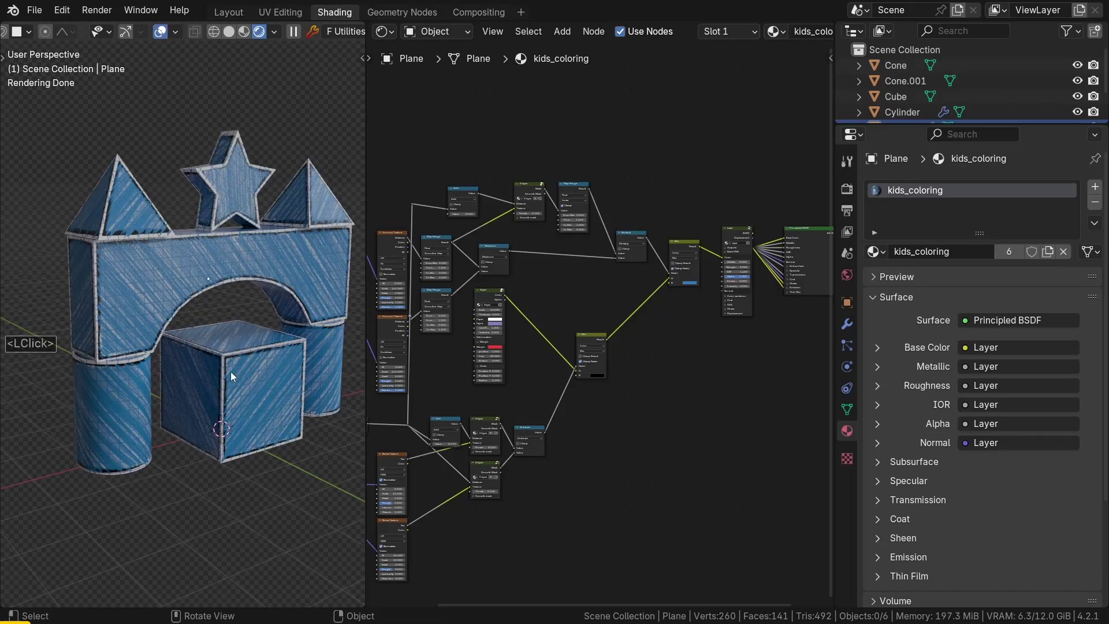
{"action": "left_click", "coordinate": [238, 385]}
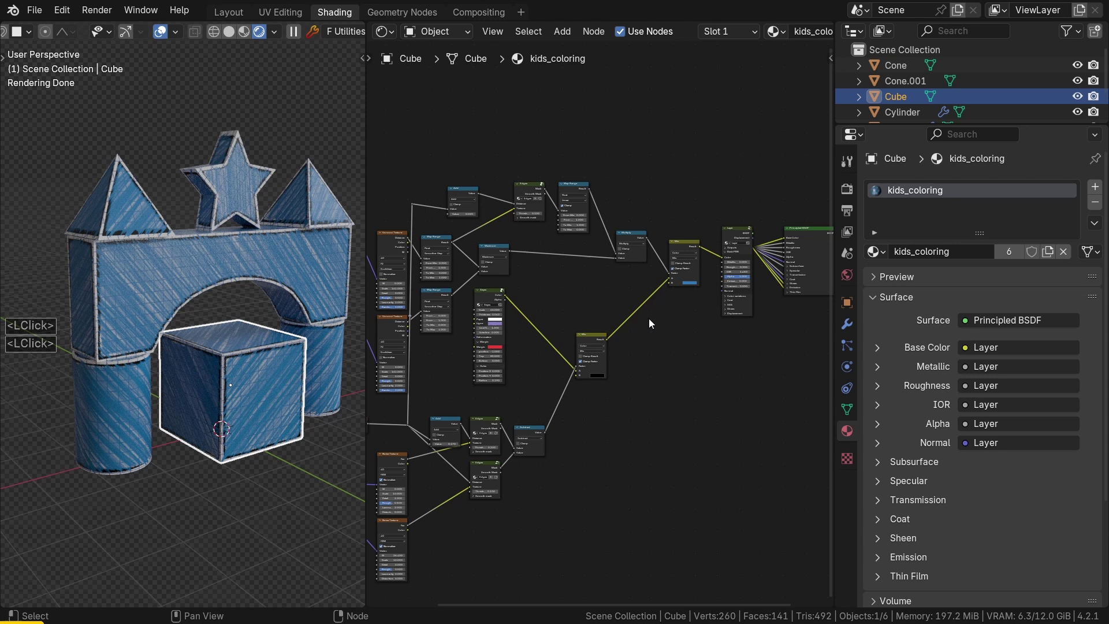
{"action": "left_click", "coordinate": [1016, 254]}
{"action": "left_click", "coordinate": [1016, 254]}
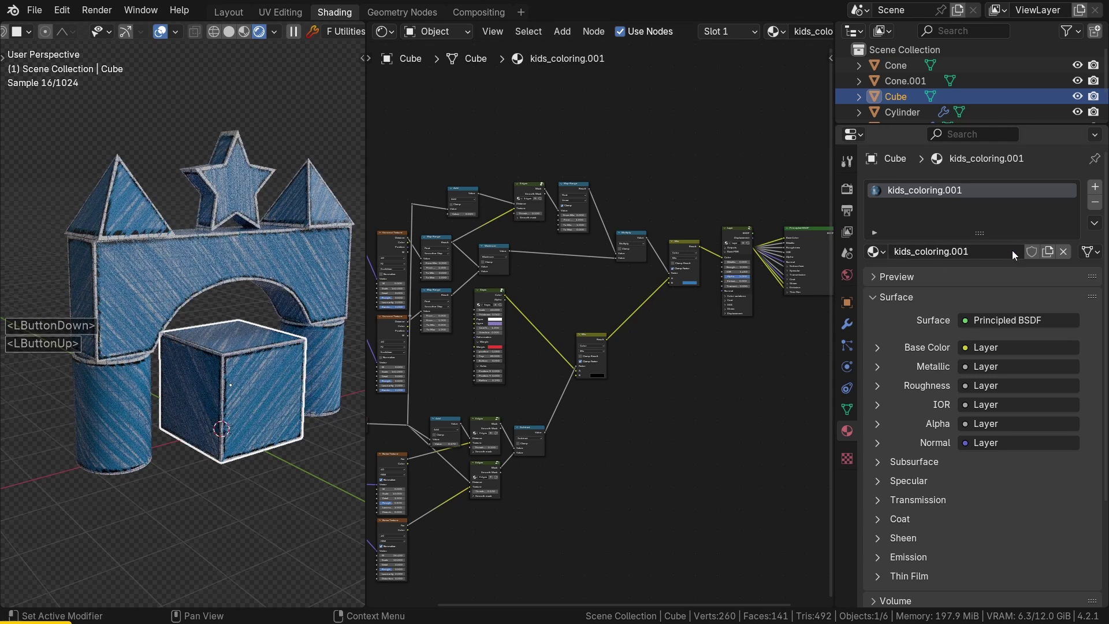
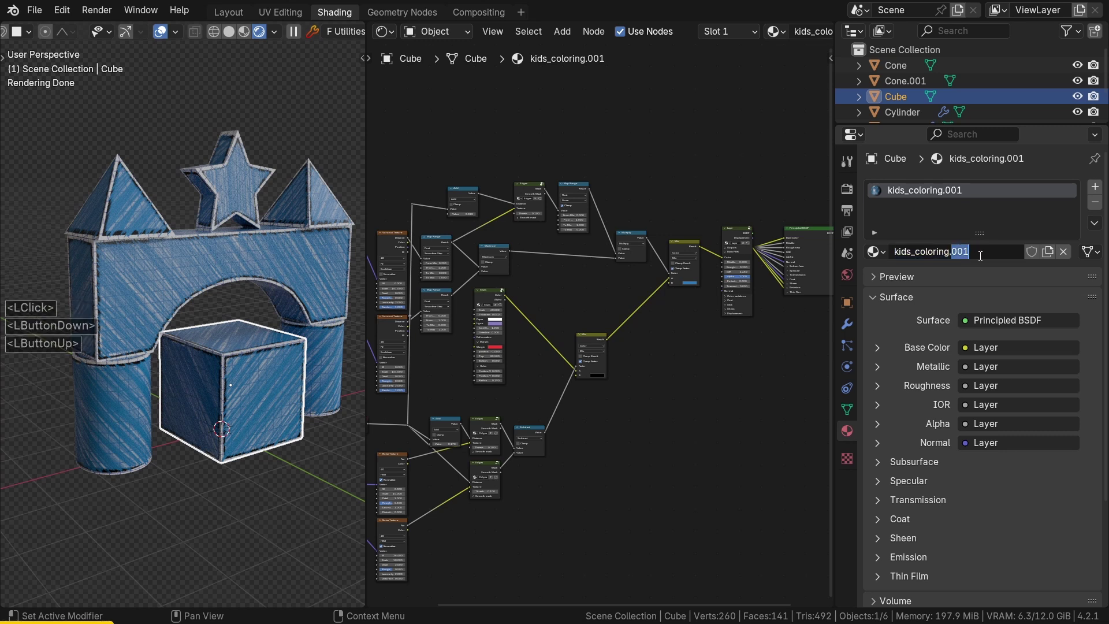
{"action": "key", "text": "BackSpace"}
{"action": "type", "text": "<Backspace>_red"}
{"action": "key", "text": "Return"}
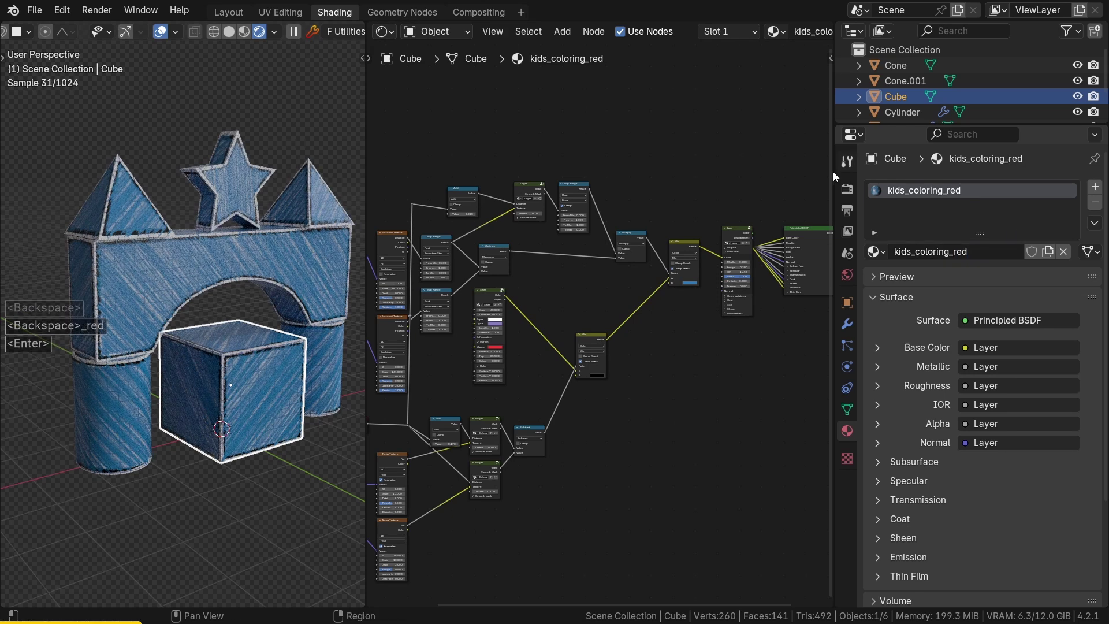
Change the kids_coloring_red Mix B colour from blue 2C79BB to red hex BB0200.
{"action": "middle_click", "coordinate": [715, 272]}
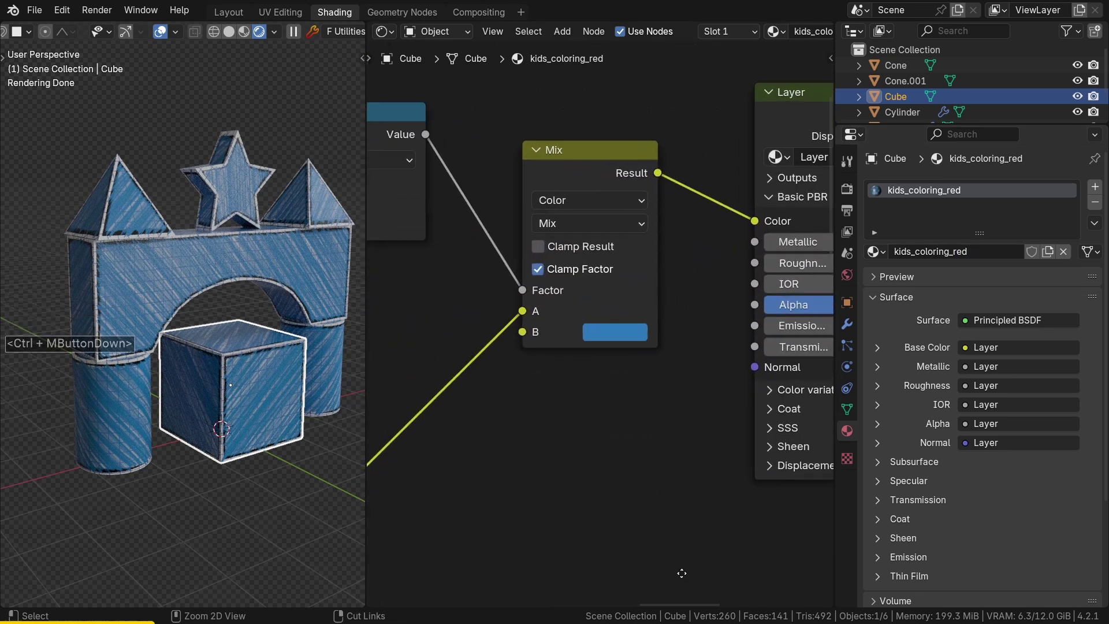
{"action": "left_click", "coordinate": [597, 350]}
{"action": "left_click", "coordinate": [688, 293]}
{"action": "key", "text": "shift+b"}
{"action": "key", "text": "0"}
{"action": "key", "text": "2"}
{"action": "key", "text": "0"}
{"action": "key", "text": "0"}
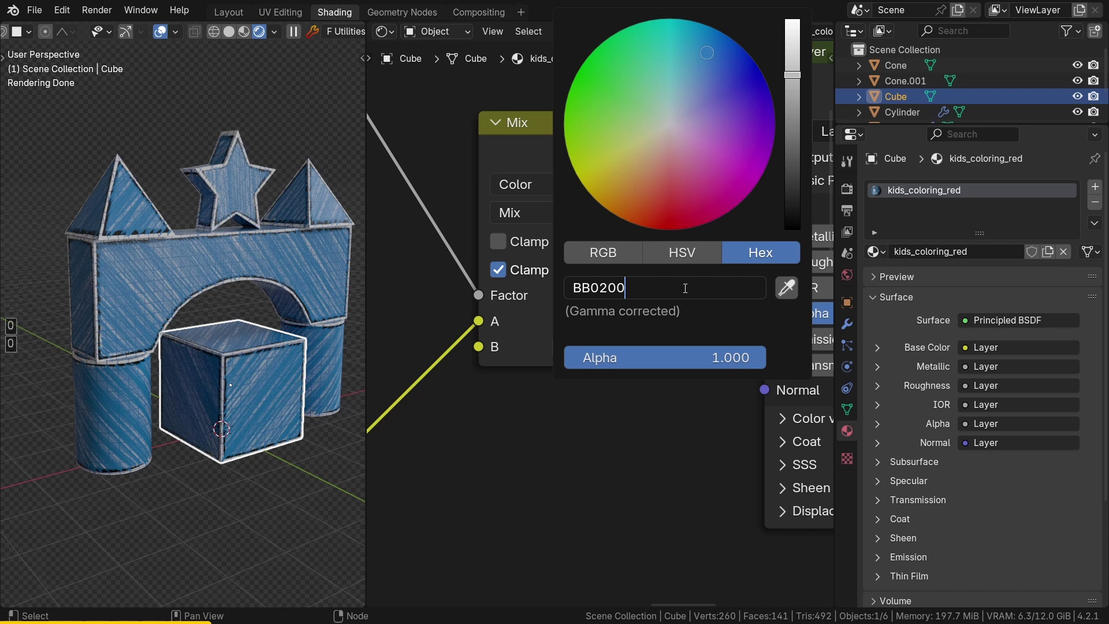
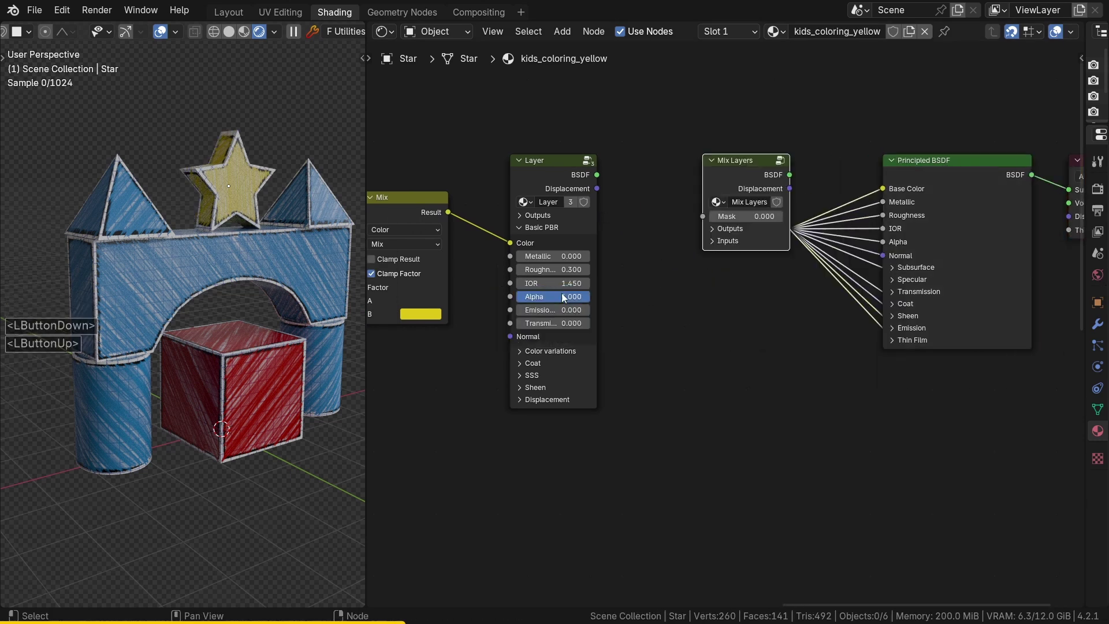
Select the star's layer node and open the Fluent MZ tools to add an image decal.
{"action": "left_click", "coordinate": [562, 177]}
{"action": "left_click", "coordinate": [726, 179]}
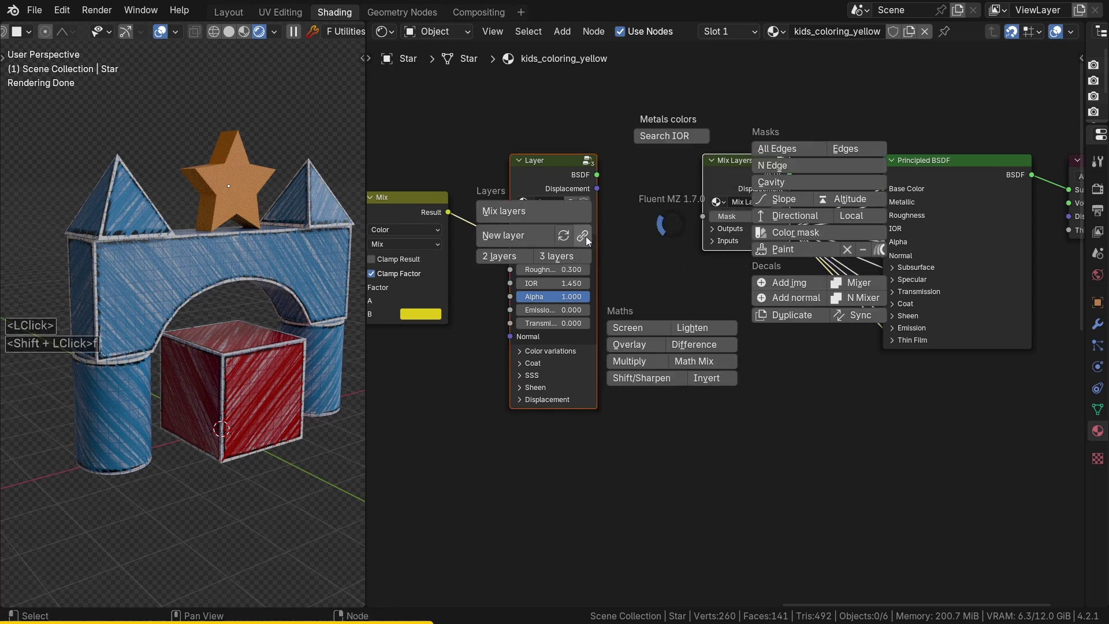
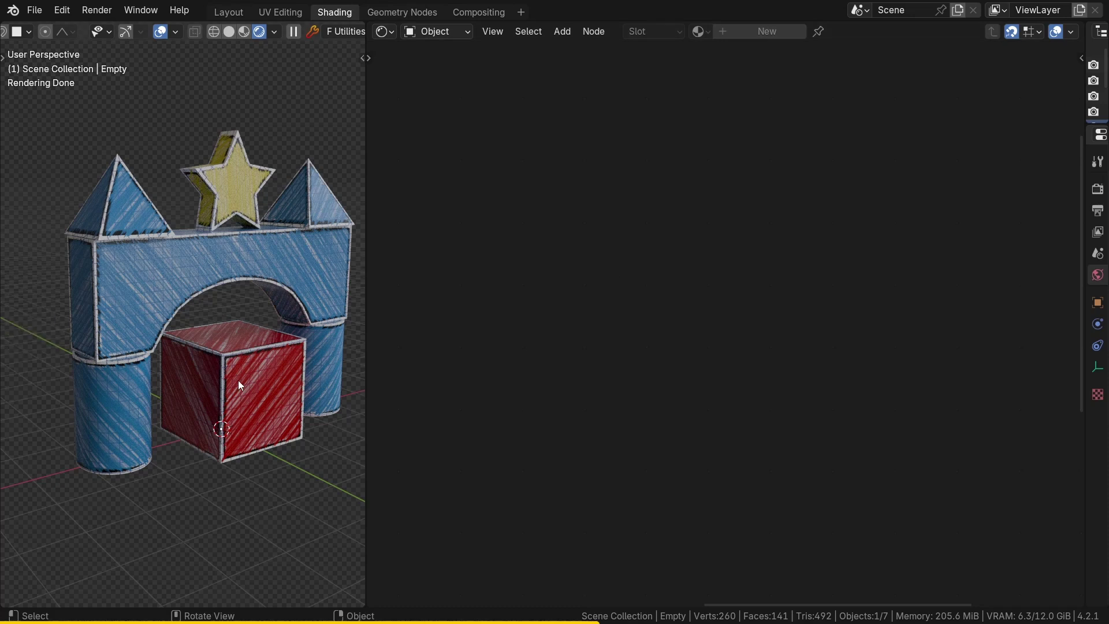
Move the decal projector empty onto the star and arrange the Decal.001 node beside the new Layer.
{"action": "key", "text": "g"}
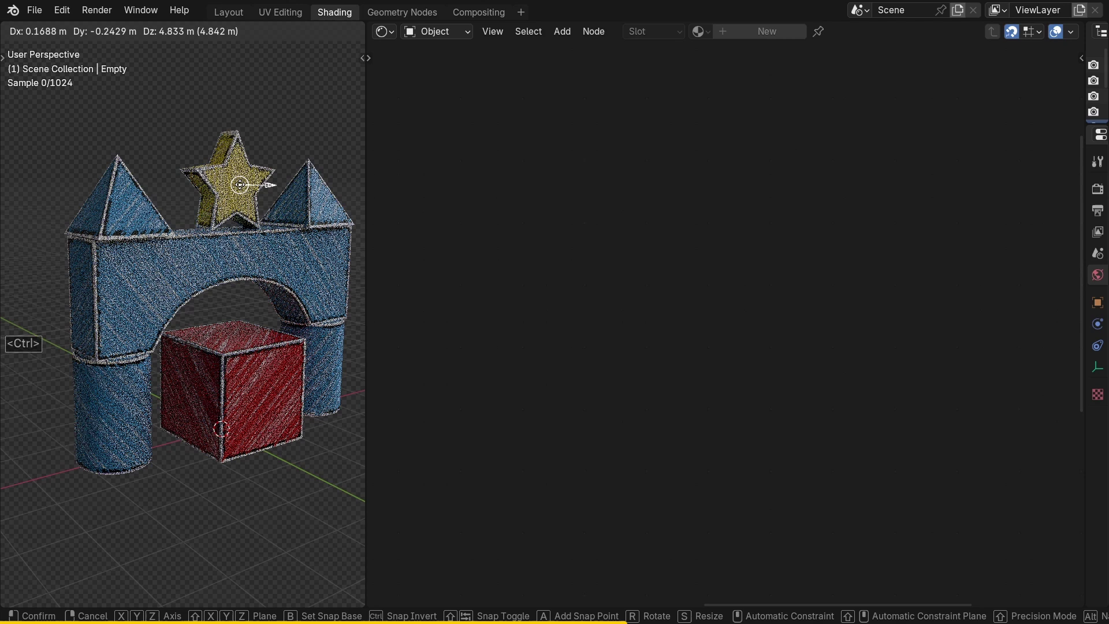
{"action": "left_click", "coordinate": [243, 190]}
{"action": "middle_click", "coordinate": [262, 151]}
{"action": "left_click", "coordinate": [204, 177]}
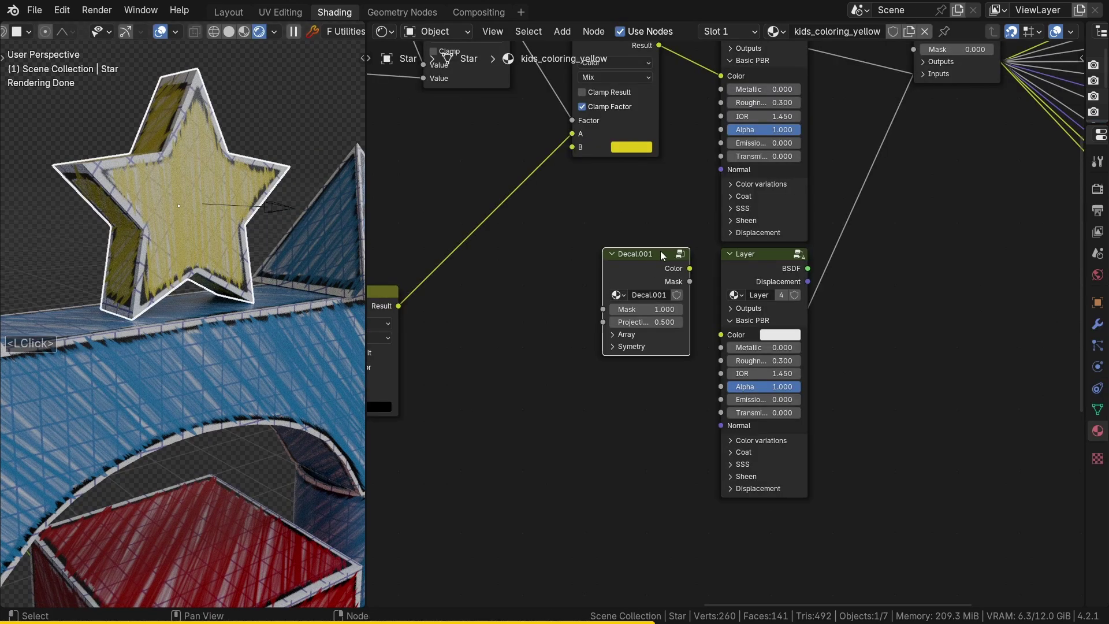
{"action": "left_click", "coordinate": [656, 264]}
{"action": "left_click", "coordinate": [594, 330]}
{"action": "middle_click", "coordinate": [669, 298]}
{"action": "middle_click", "coordinate": [521, 361]}
Link Decal.001 Color to the Layer's Color and its Mask to the Mix Layers Mask.
{"action": "left_click", "coordinate": [488, 401]}
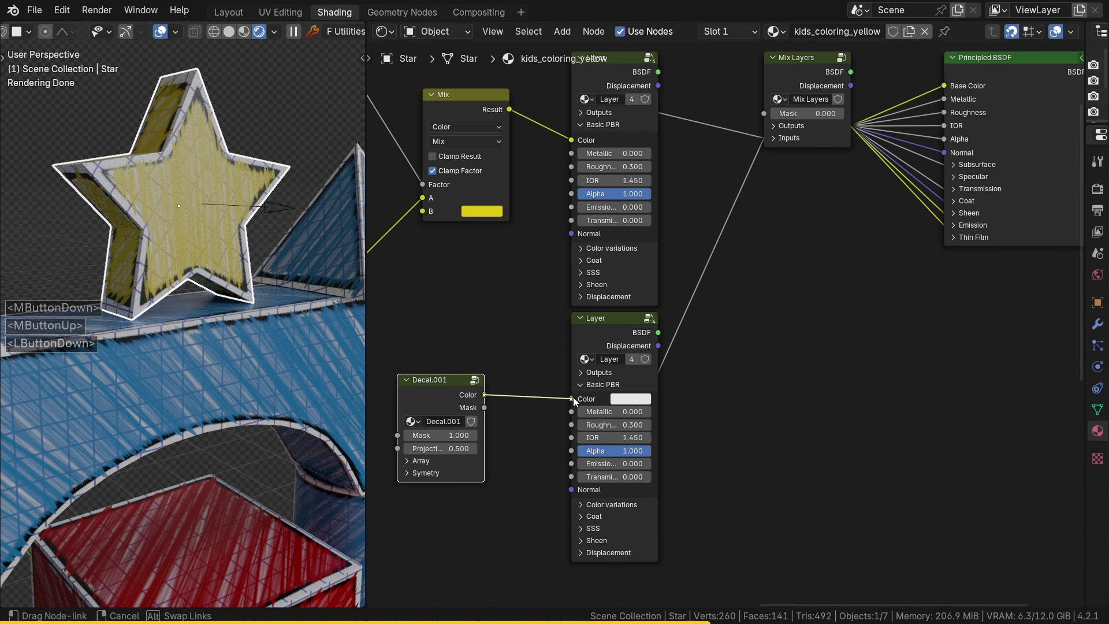
{"action": "left_click", "coordinate": [577, 401]}
{"action": "left_click", "coordinate": [488, 412]}
{"action": "left_click", "coordinate": [753, 118]}
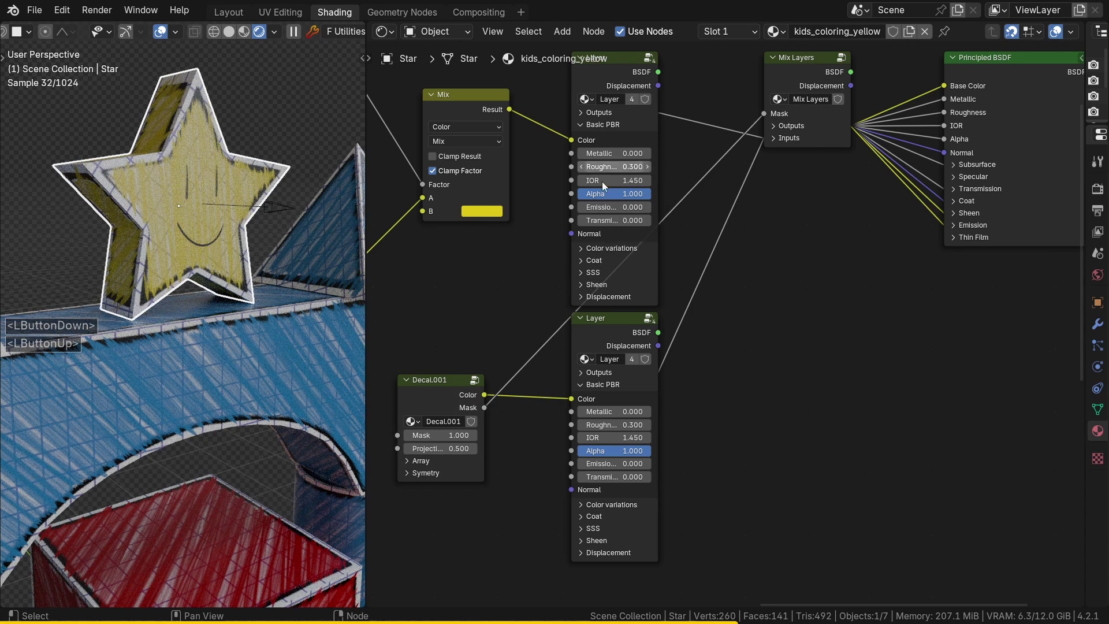
Inspect the smiley on the star, then select the red cube to show its material.
{"action": "middle_click", "coordinate": [220, 223]}
{"action": "middle_click", "coordinate": [215, 203]}
{"action": "middle_click", "coordinate": [211, 155]}
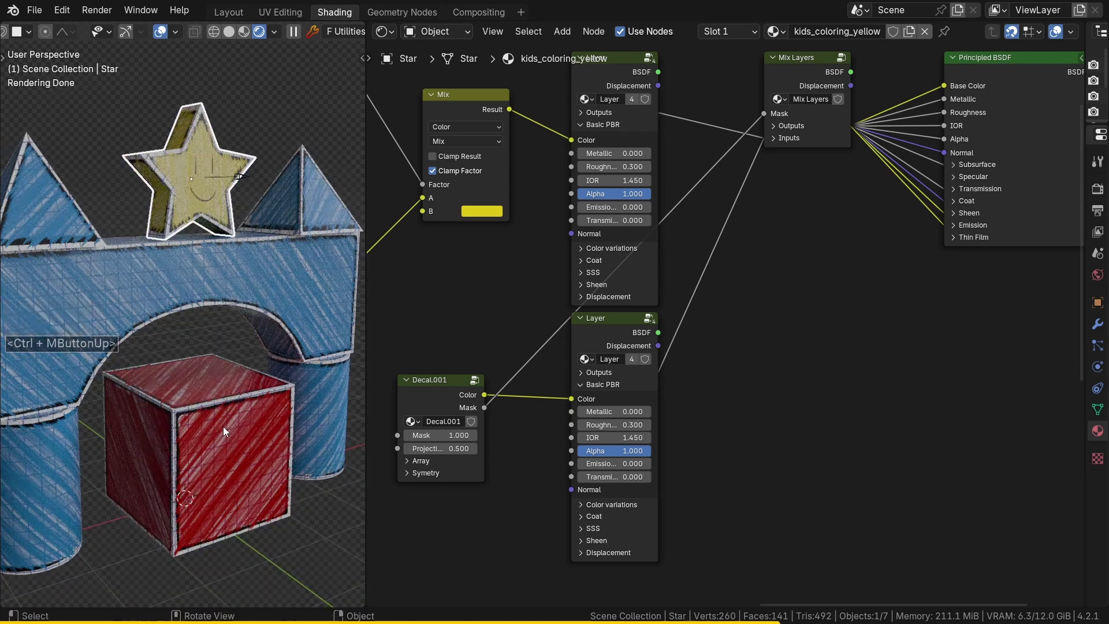
{"action": "left_click", "coordinate": [226, 432]}
{"action": "middle_click", "coordinate": [607, 248]}
{"action": "middle_click", "coordinate": [486, 360]}
{"action": "left_click", "coordinate": [695, 132]}
{"action": "left_click", "coordinate": [941, 264]}
{"action": "left_click", "coordinate": [662, 183]}
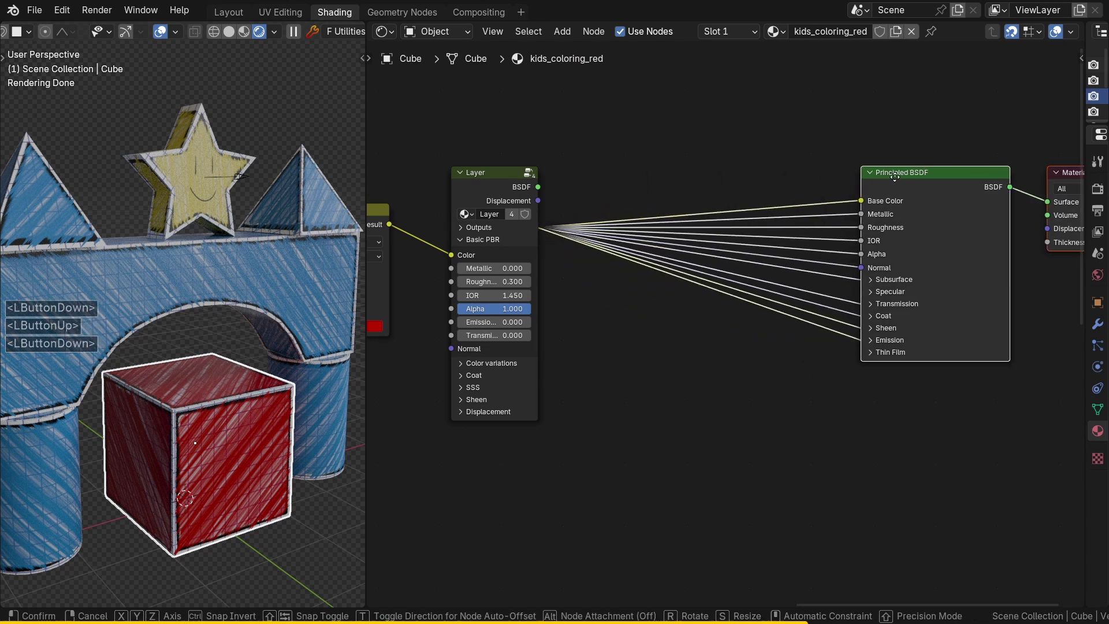
Add a Mix Layers node and a new white Layer to the cube's kids_coloring_red material, then add a decal image projector.
{"action": "double_click", "coordinate": [927, 180]}
{"action": "key", "text": "f"}
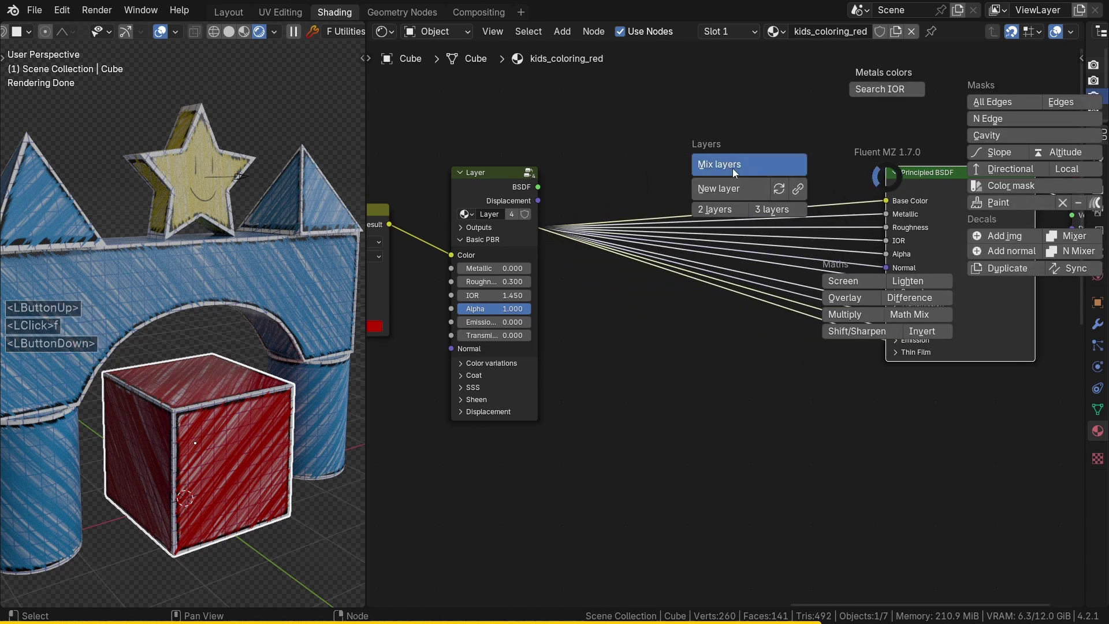
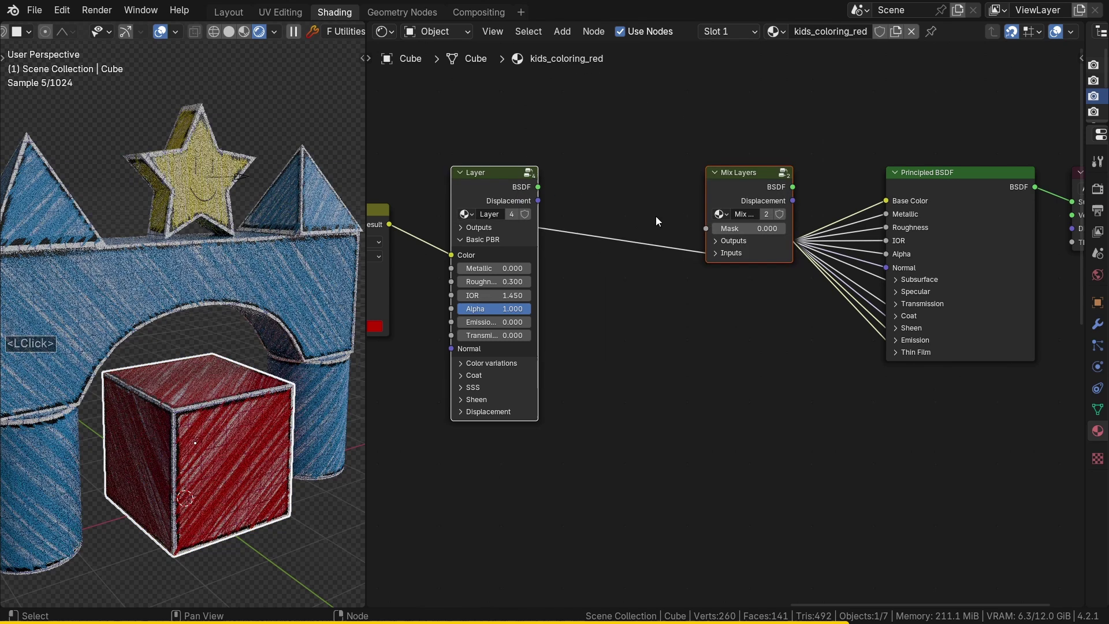
{"action": "left_click", "coordinate": [737, 194]}
{"action": "key", "text": "f"}
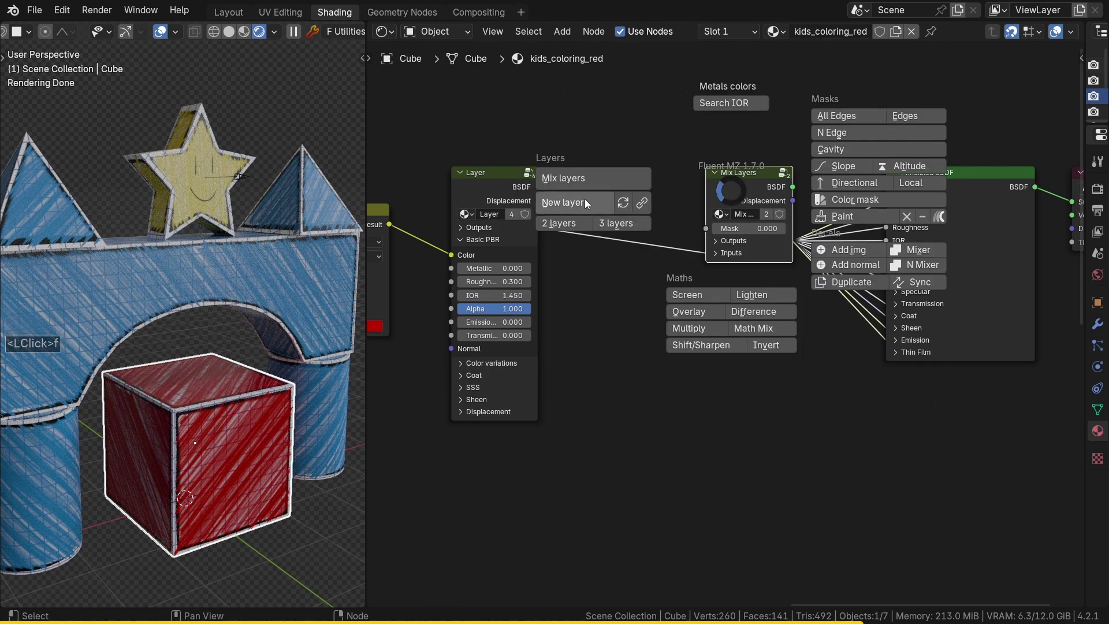
{"action": "left_click", "coordinate": [590, 204]}
{"action": "left_click", "coordinate": [590, 204]}
{"action": "left_click", "coordinate": [622, 184]}
{"action": "middle_click", "coordinate": [532, 386]}
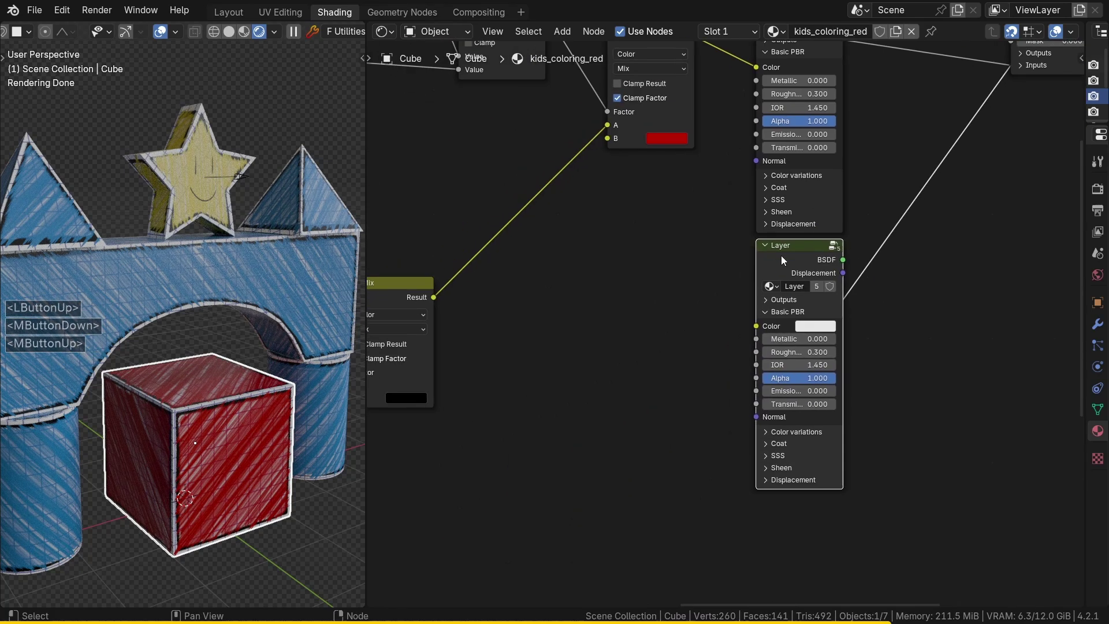
{"action": "key", "text": "f"}
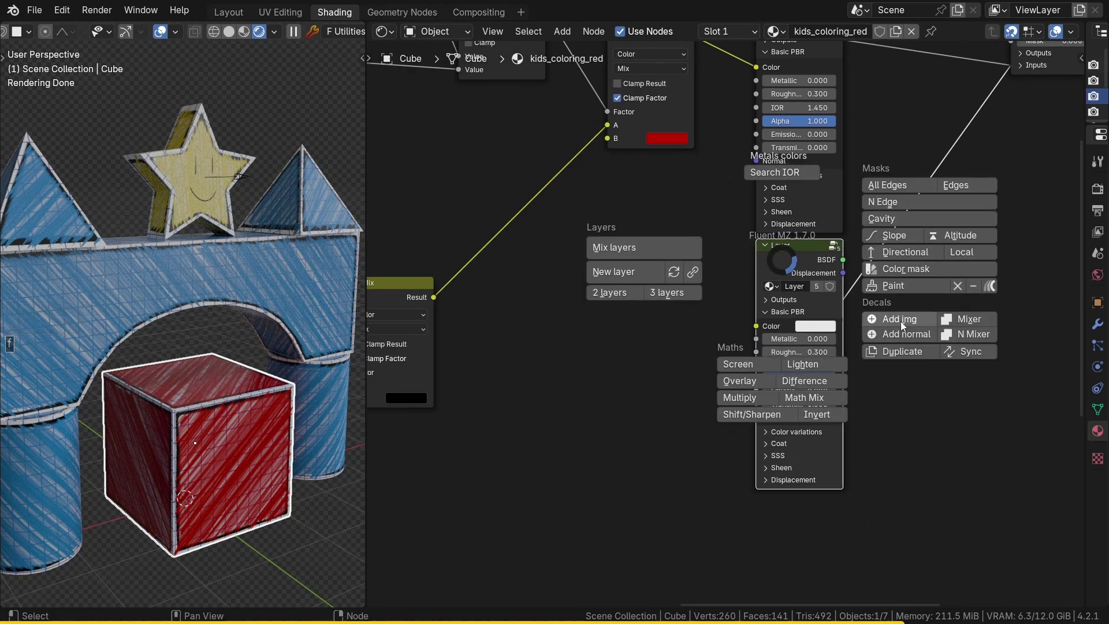
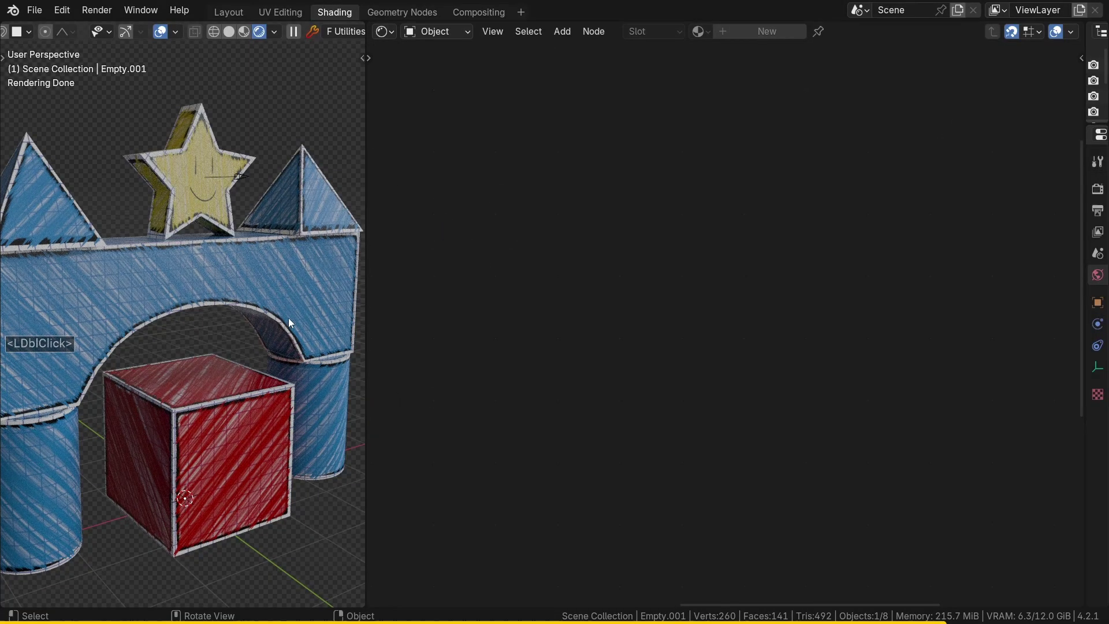
Place Empty.001 on the cube's front and link Decal.002 Color to the white layer and Mask to the mixer.
{"action": "key", "text": "g"}
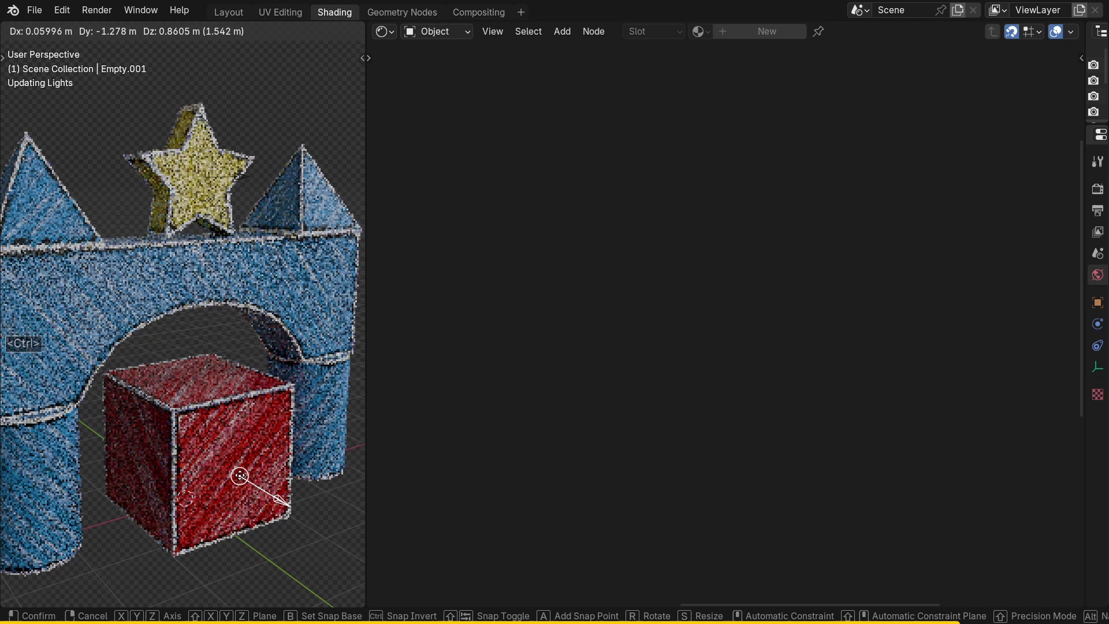
{"action": "left_click", "coordinate": [241, 473]}
{"action": "left_click", "coordinate": [252, 433]}
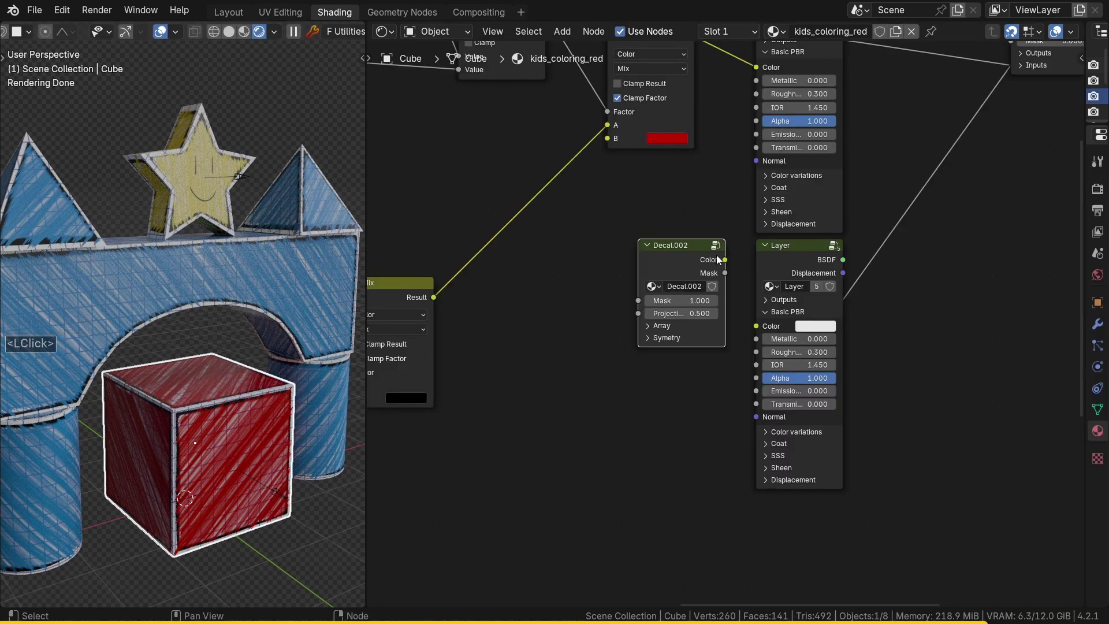
{"action": "left_click", "coordinate": [730, 264]}
{"action": "left_click", "coordinate": [756, 327]}
{"action": "middle_click", "coordinate": [736, 263]}
{"action": "middle_click", "coordinate": [557, 433]}
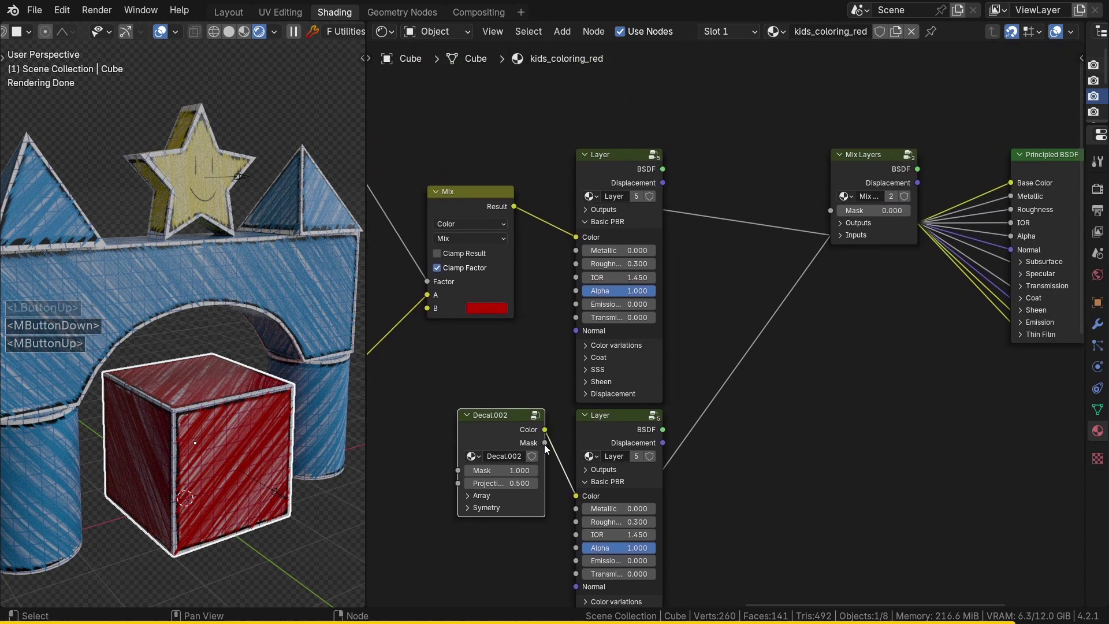
{"action": "left_click", "coordinate": [550, 444]}
{"action": "left_click", "coordinate": [825, 215]}
Scale up the decal empty so the face fills the cube's front.
{"action": "left_click", "coordinate": [278, 496]}
{"action": "key", "text": "s"}
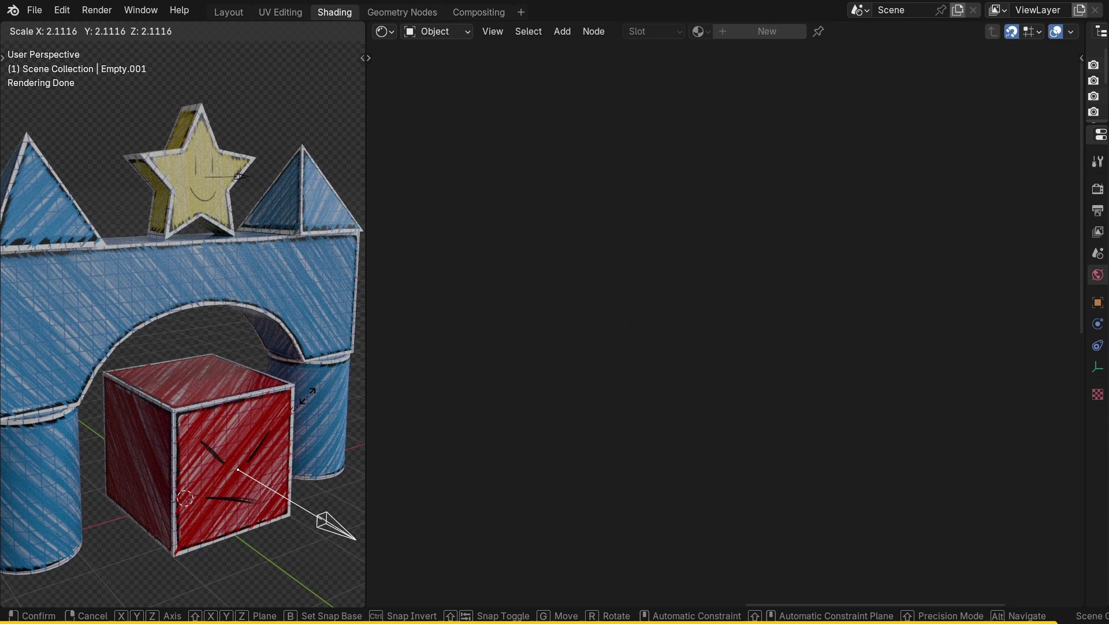
{"action": "left_click", "coordinate": [306, 402]}
{"action": "middle_click", "coordinate": [605, 333]}
{"action": "middle_click", "coordinate": [475, 340]}
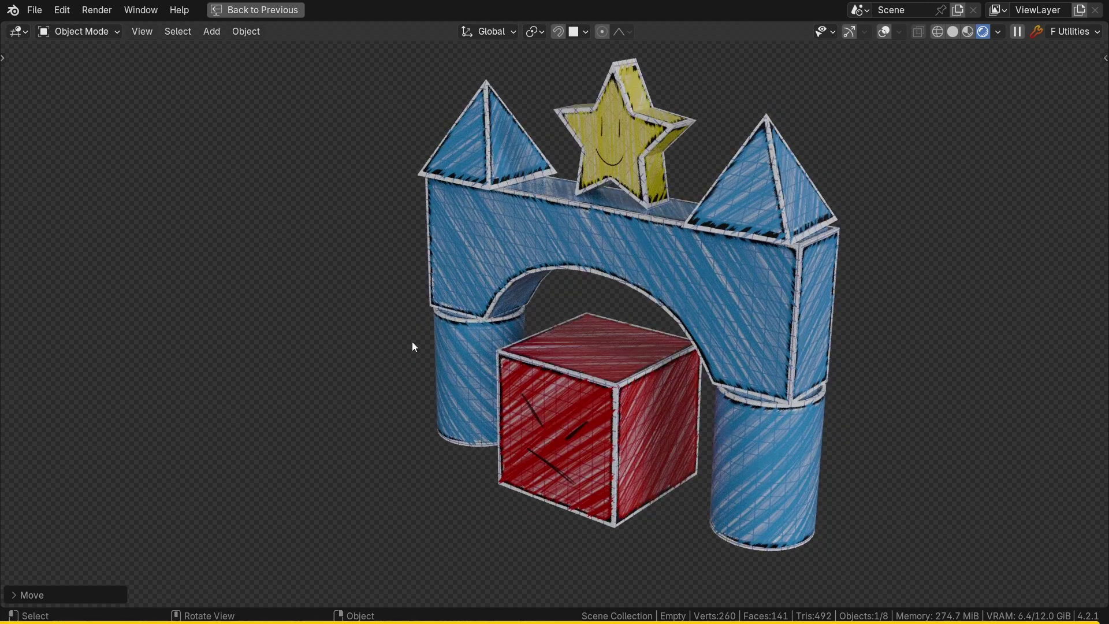
{"action": "middle_click", "coordinate": [597, 352]}
{"action": "middle_click", "coordinate": [728, 354]}
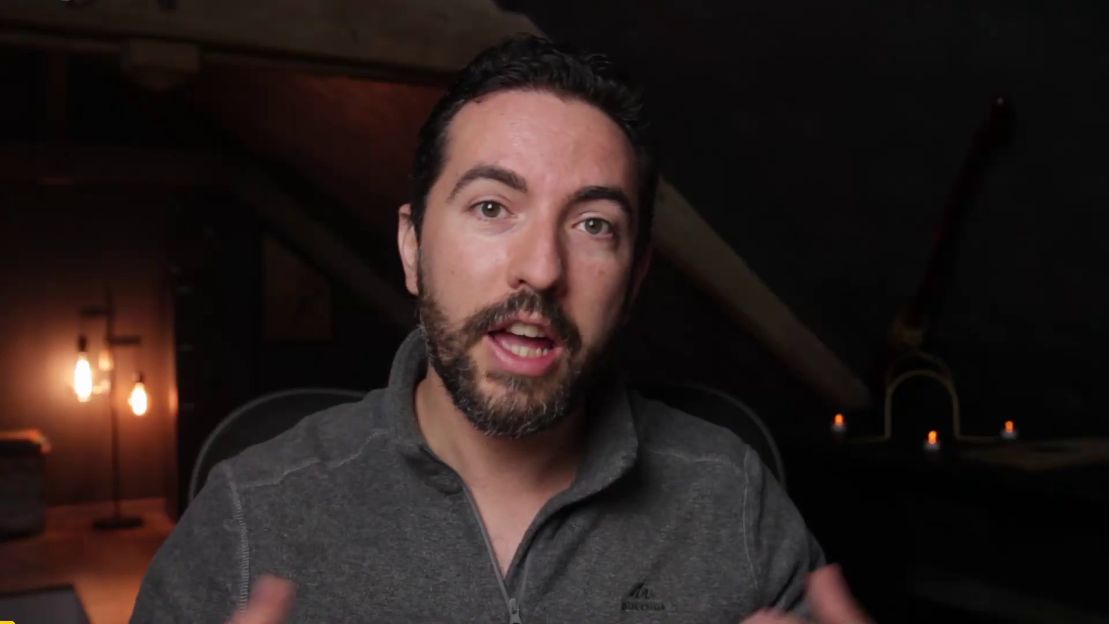